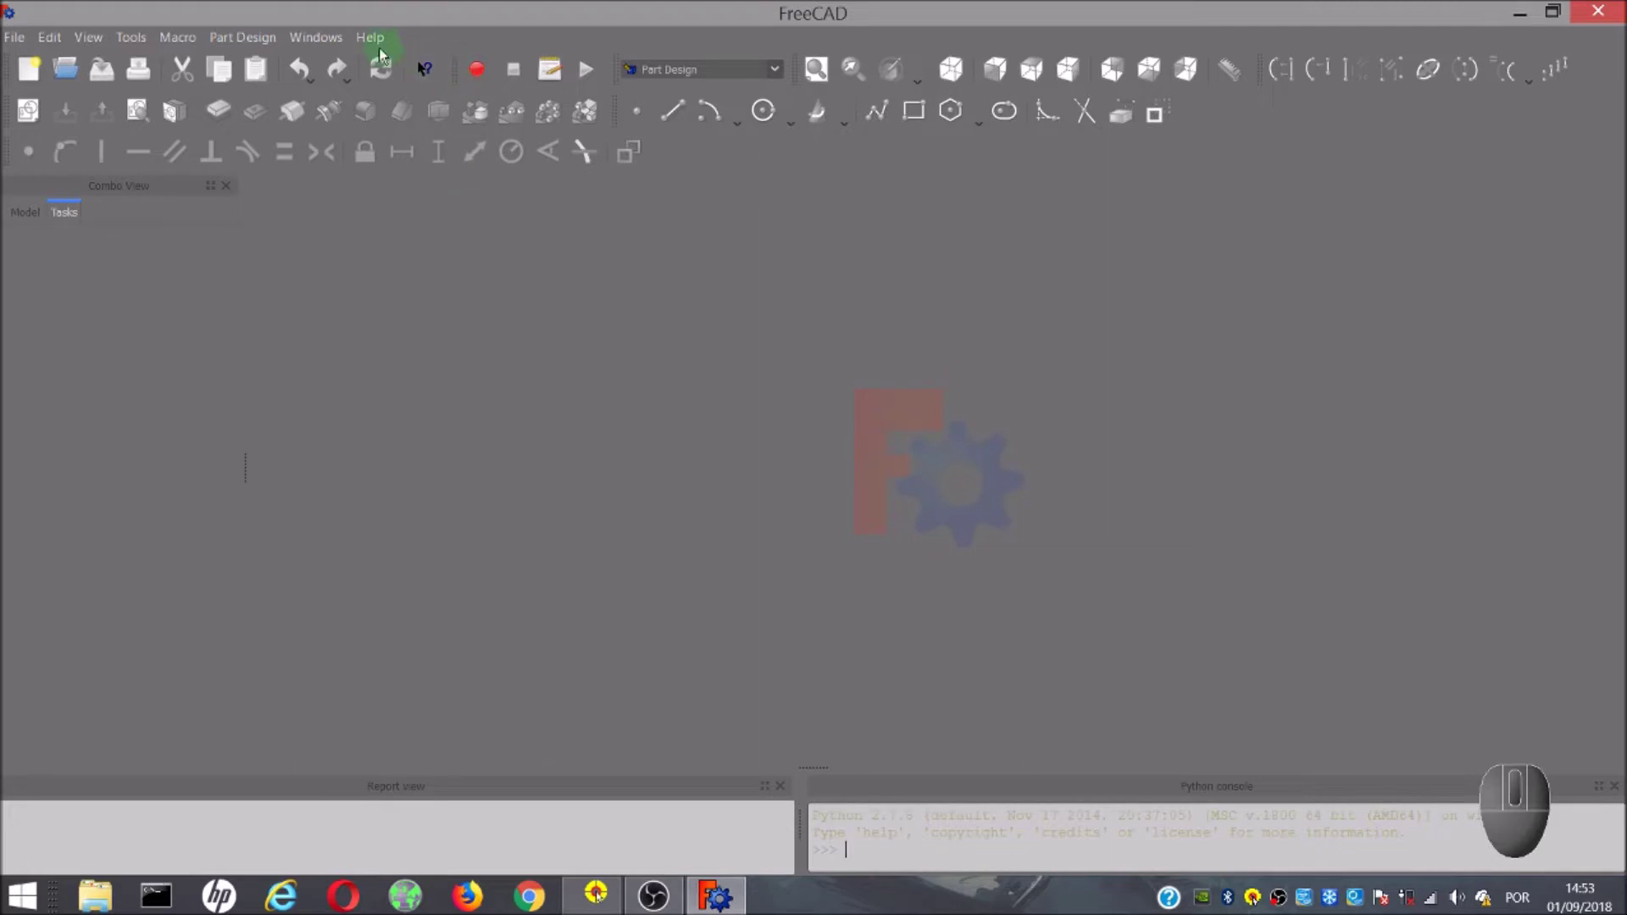
# Start a new empty document and make the Part workbench active.
pyautogui.click(41, 81)
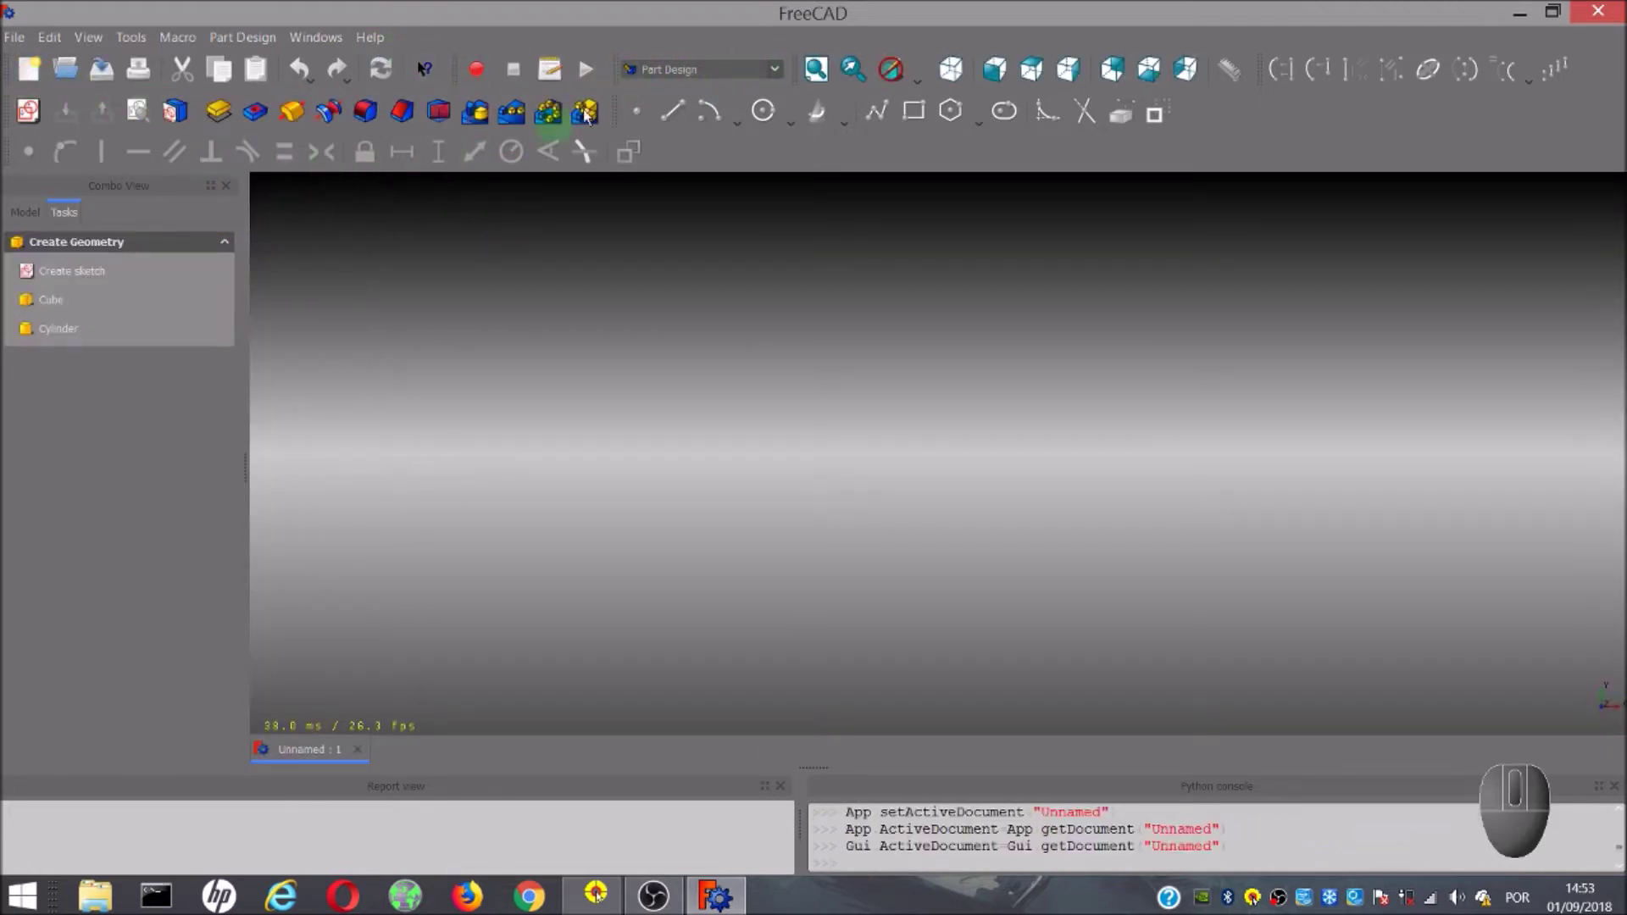
pyautogui.click(784, 70)
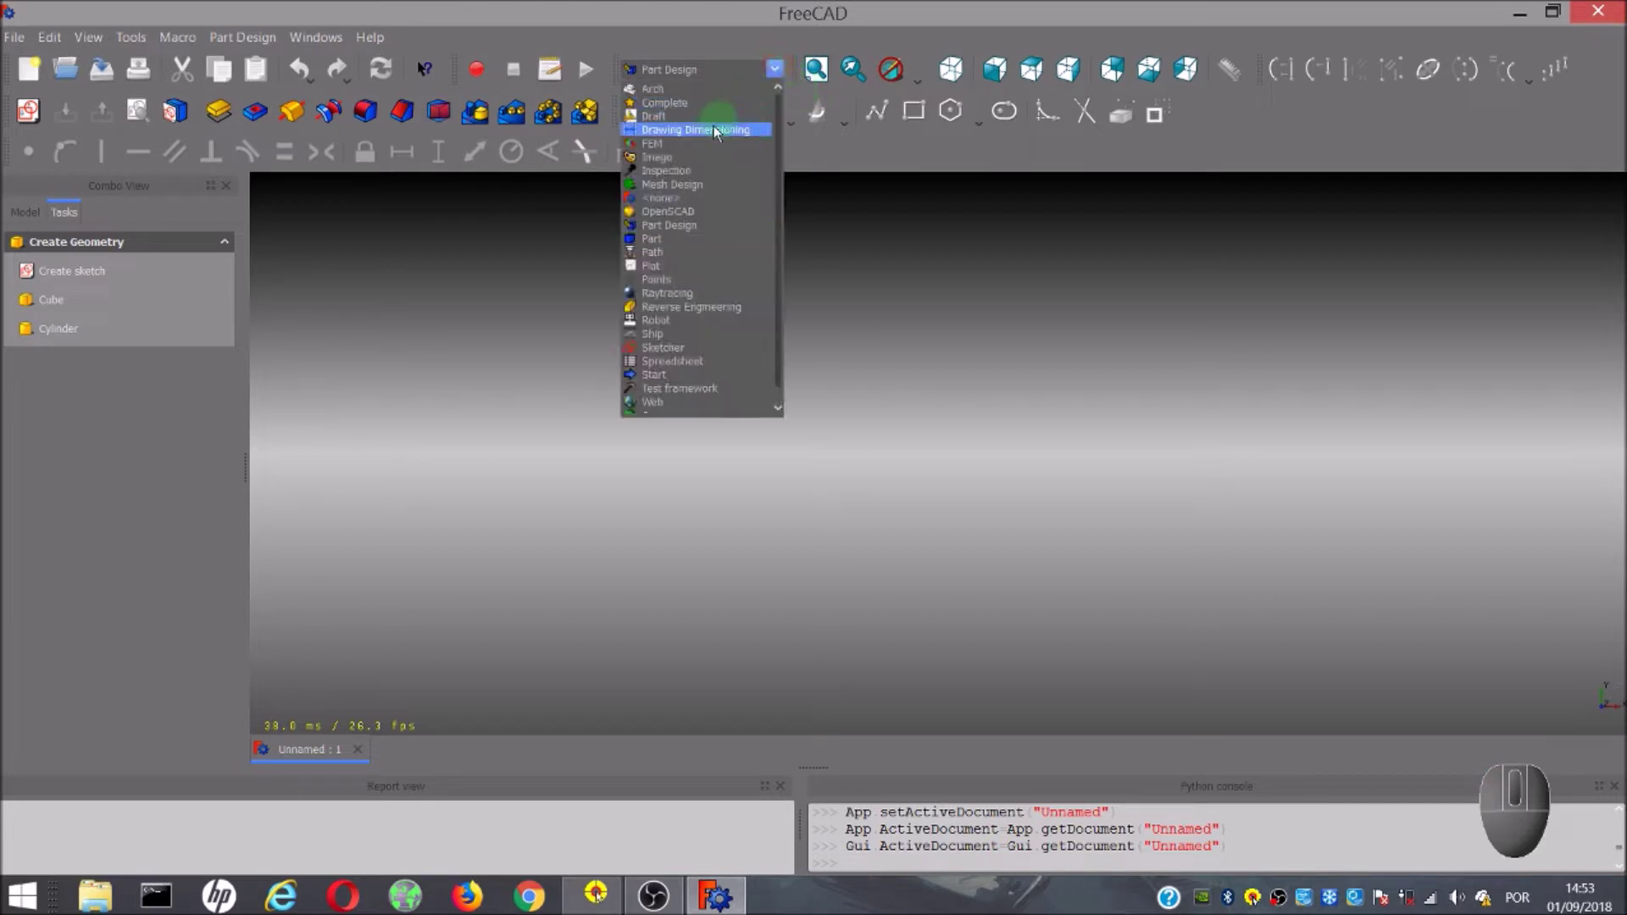
pyautogui.click(670, 245)
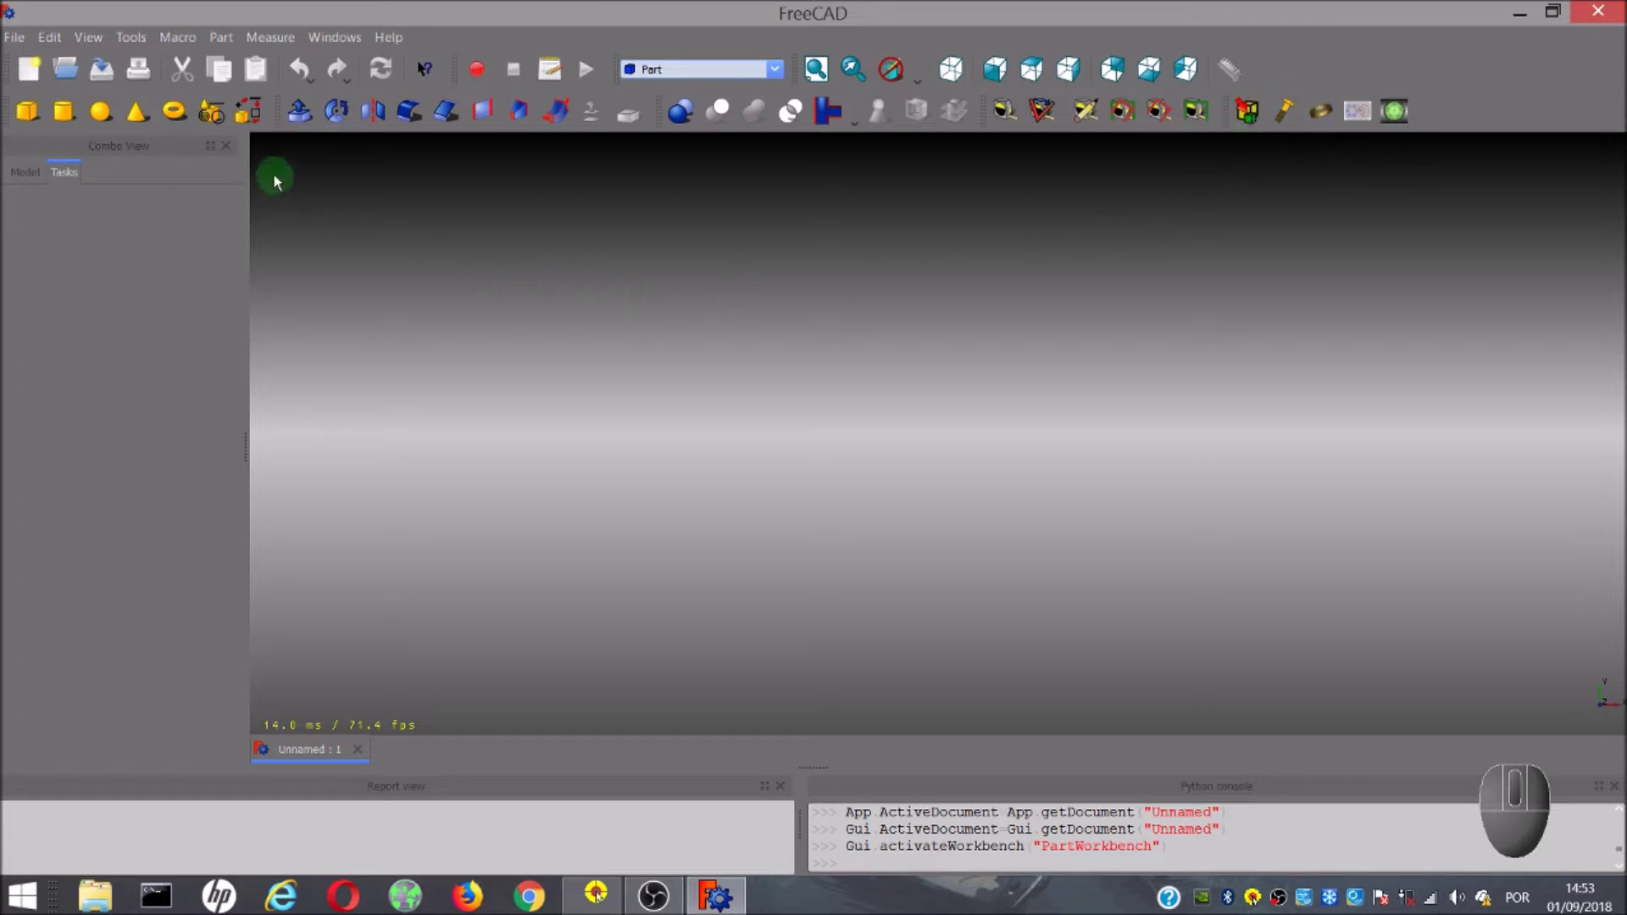
# Switch the workbench to Drawing Dimensioning from the workbench list.
pyautogui.click(883, 106)
pyautogui.middleClick(883, 106)
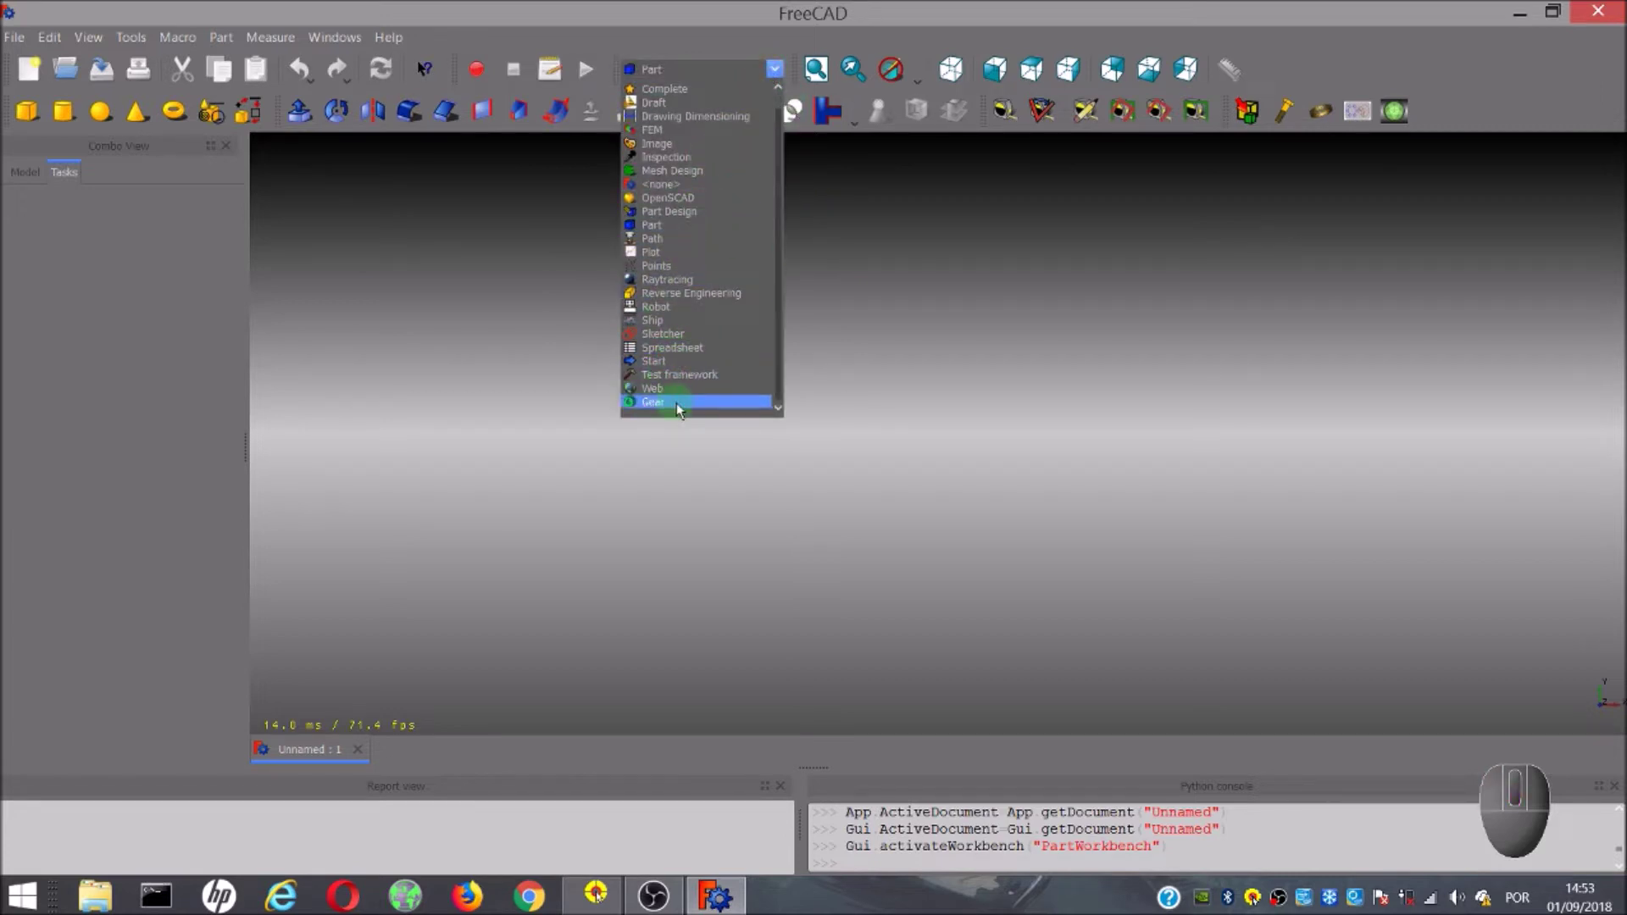
pyautogui.middleClick(883, 106)
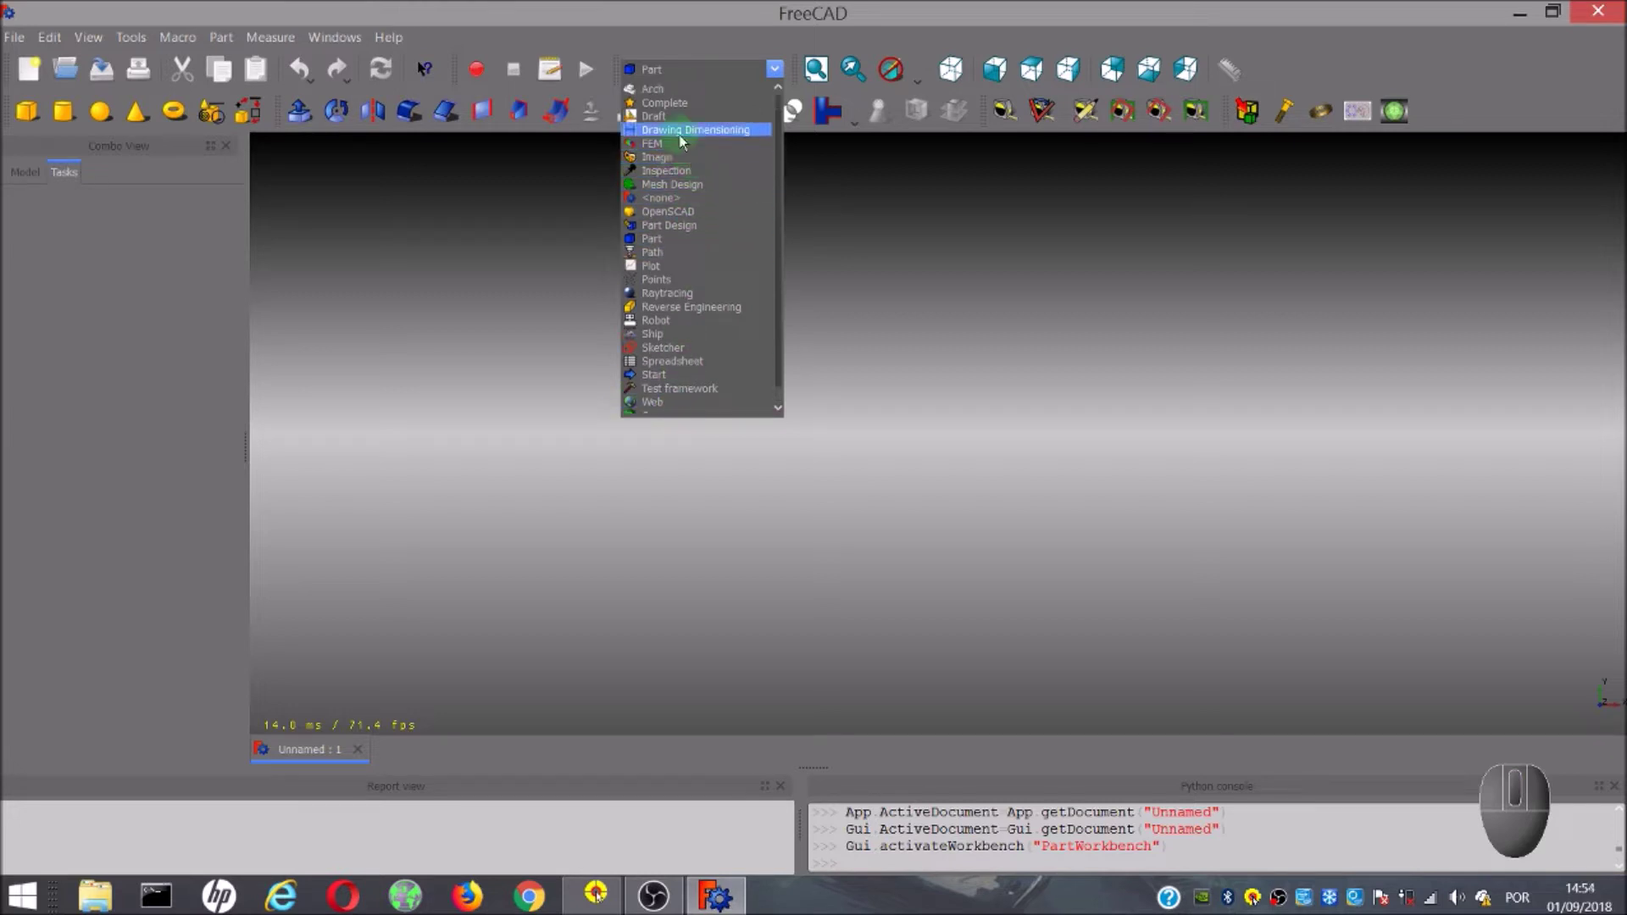
pyautogui.click(883, 106)
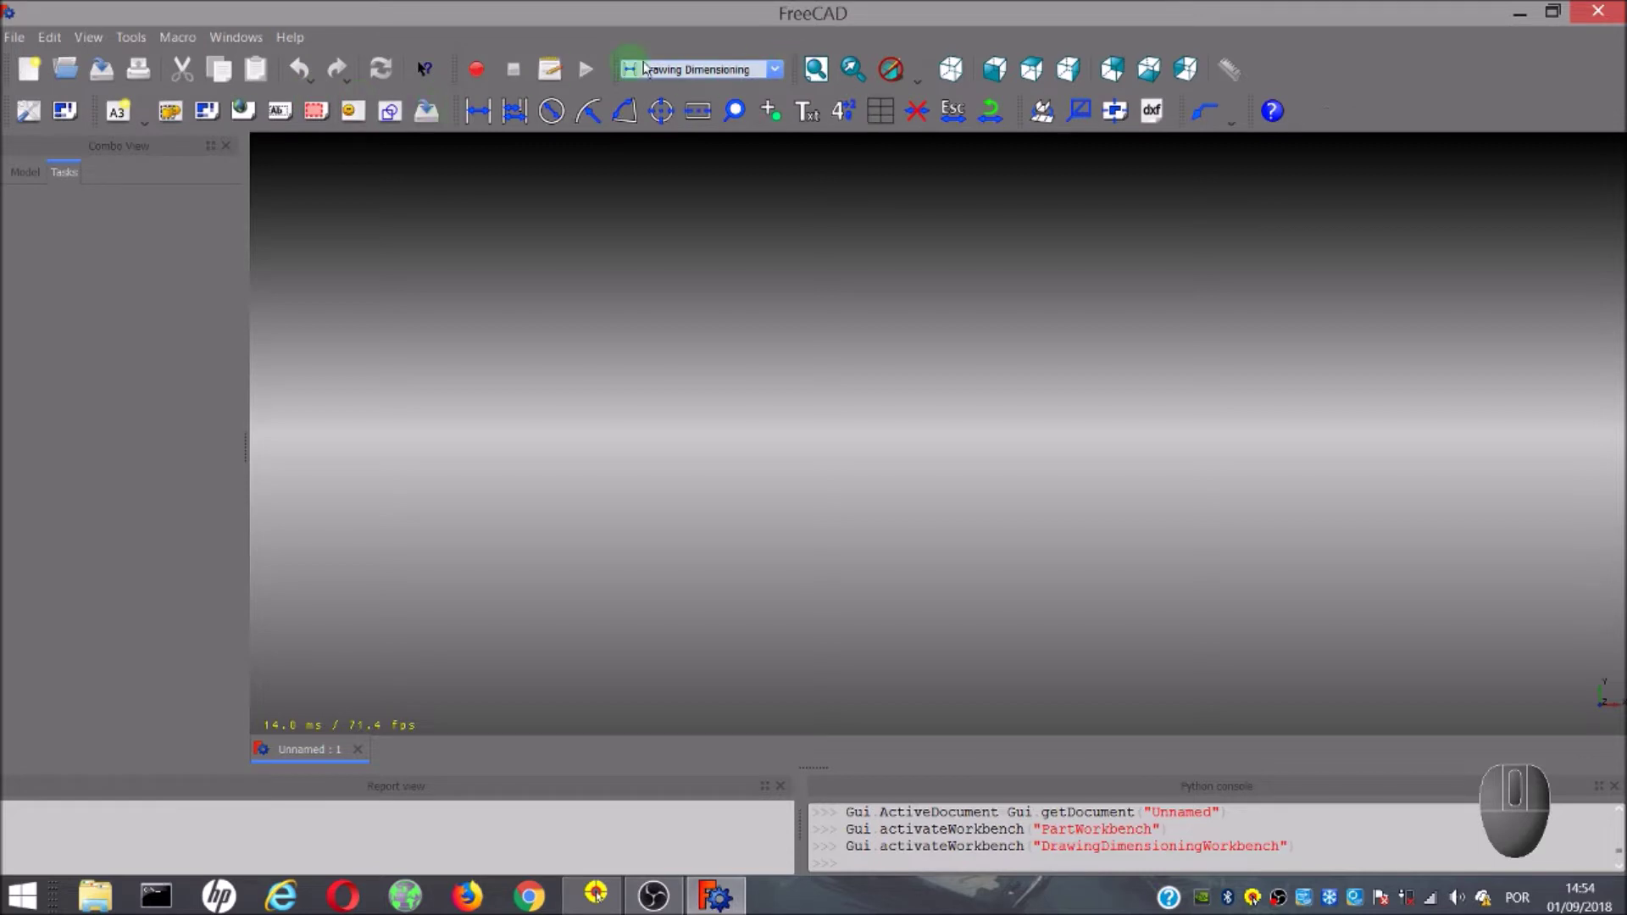
# Switch to the Gear workbench and add an involute spur gear to the document.
pyautogui.click(375, 73)
pyautogui.scroll(-3)
pyautogui.click(375, 73)
pyautogui.click(375, 73)
pyautogui.middleClick(376, 73)
pyautogui.rightClick(375, 73)
pyautogui.middleClick(375, 73)
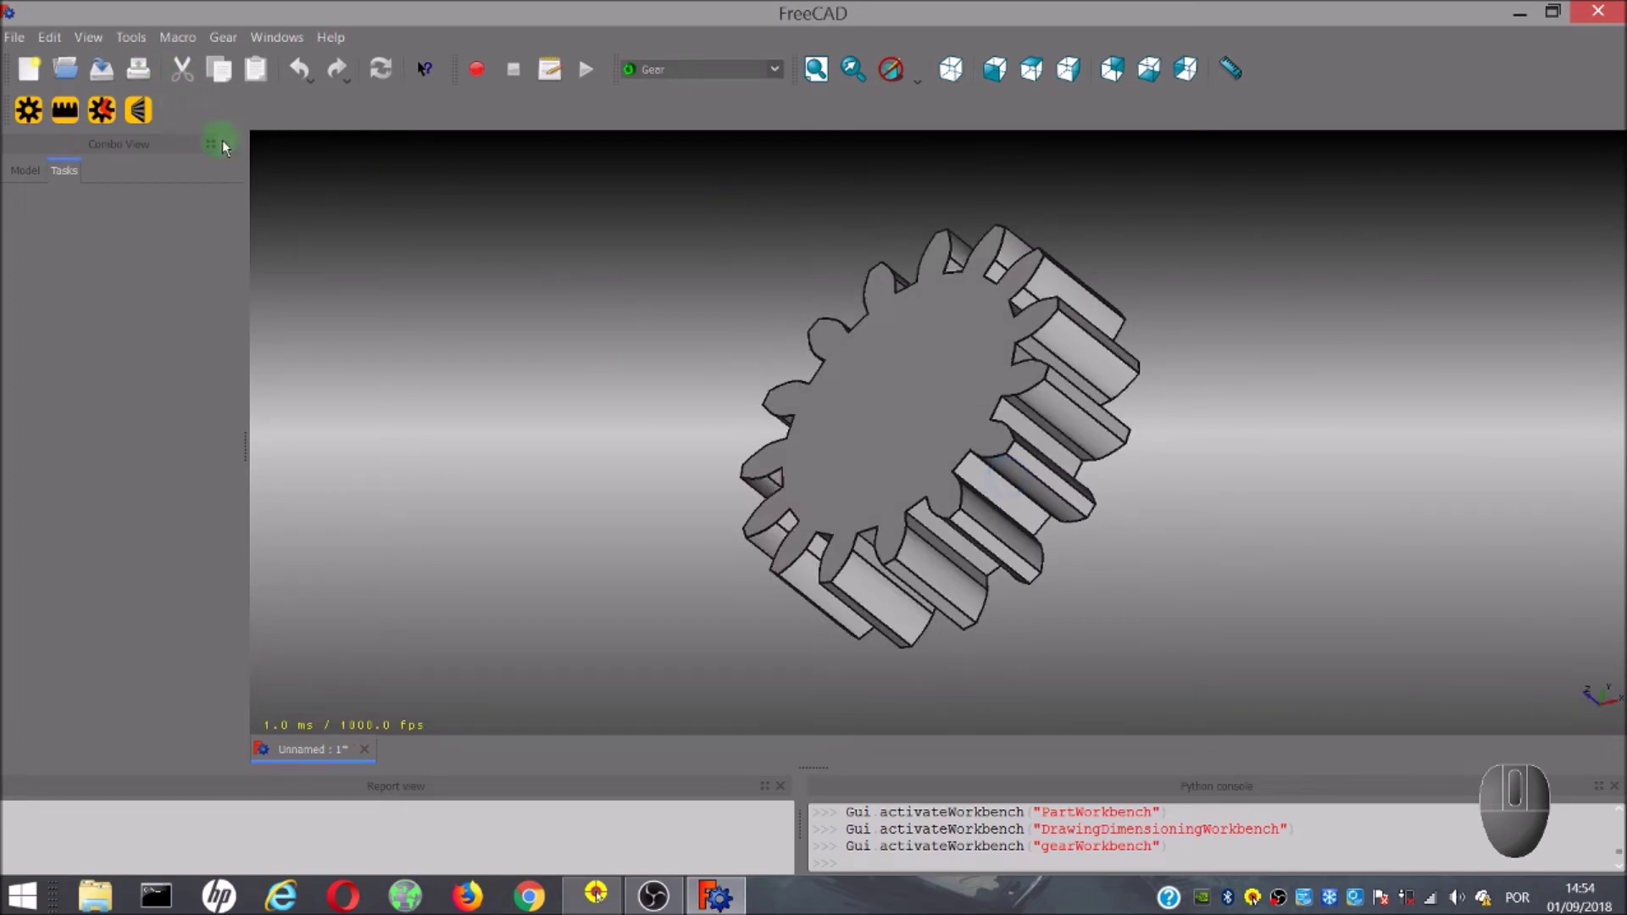
pyautogui.click(330, 45)
# View About FreeCAD confirming version 0.16, dismiss it, and return to the Help menu.
pyautogui.click(366, 222)
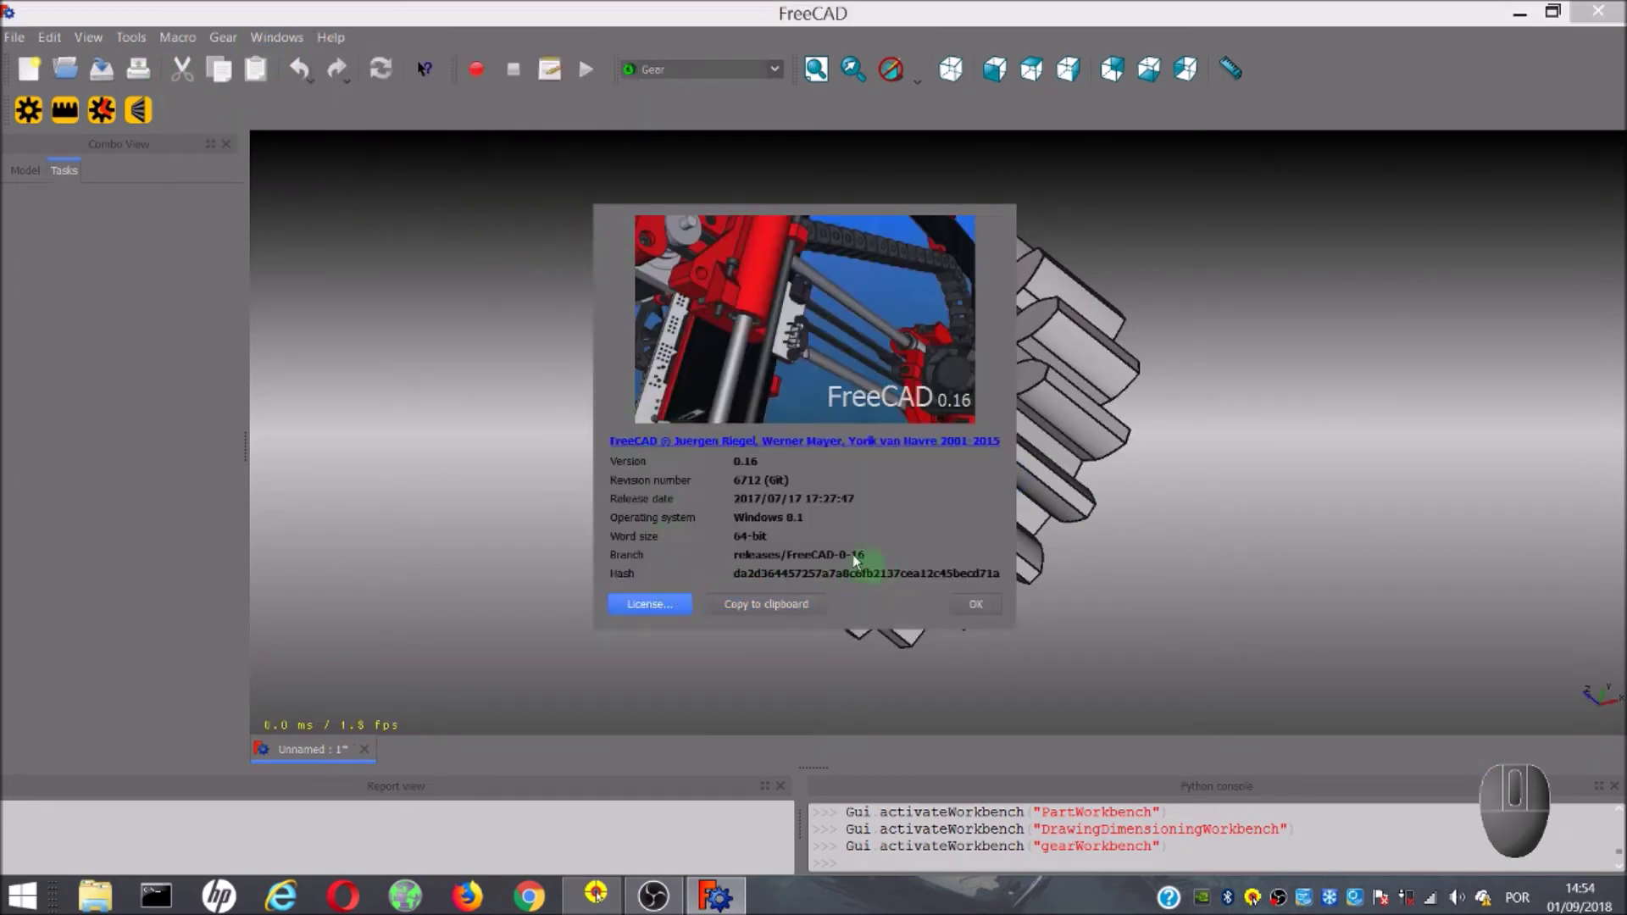
pyautogui.click(967, 614)
pyautogui.click(348, 46)
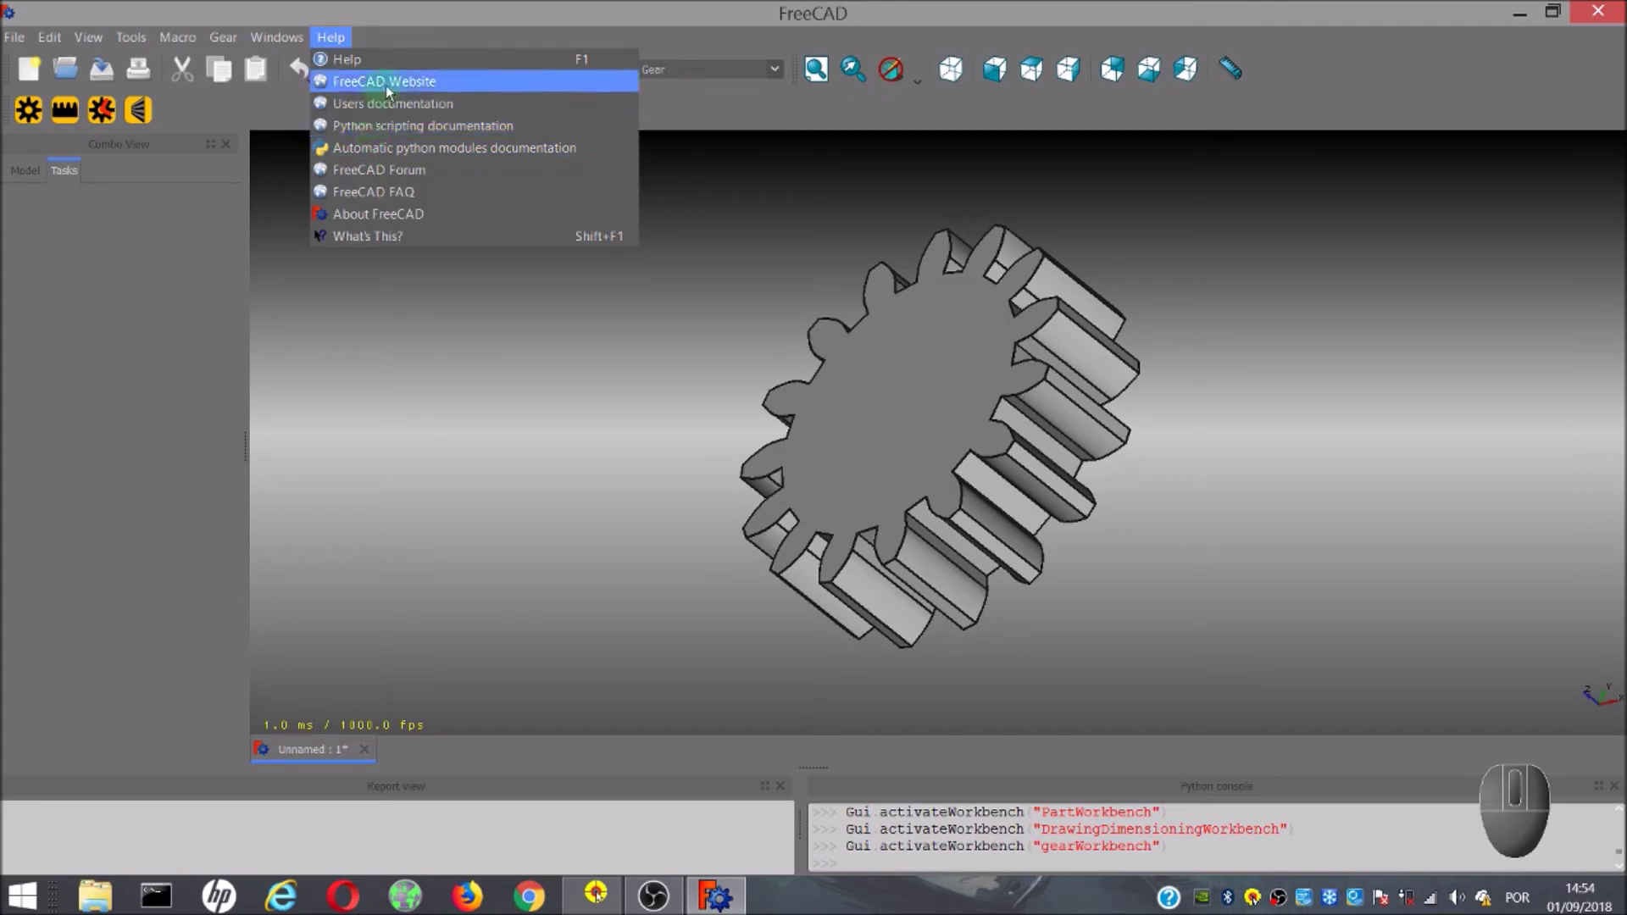
# Go from FreeCAD's help to the website and on to its Download page.
pyautogui.click(451, 85)
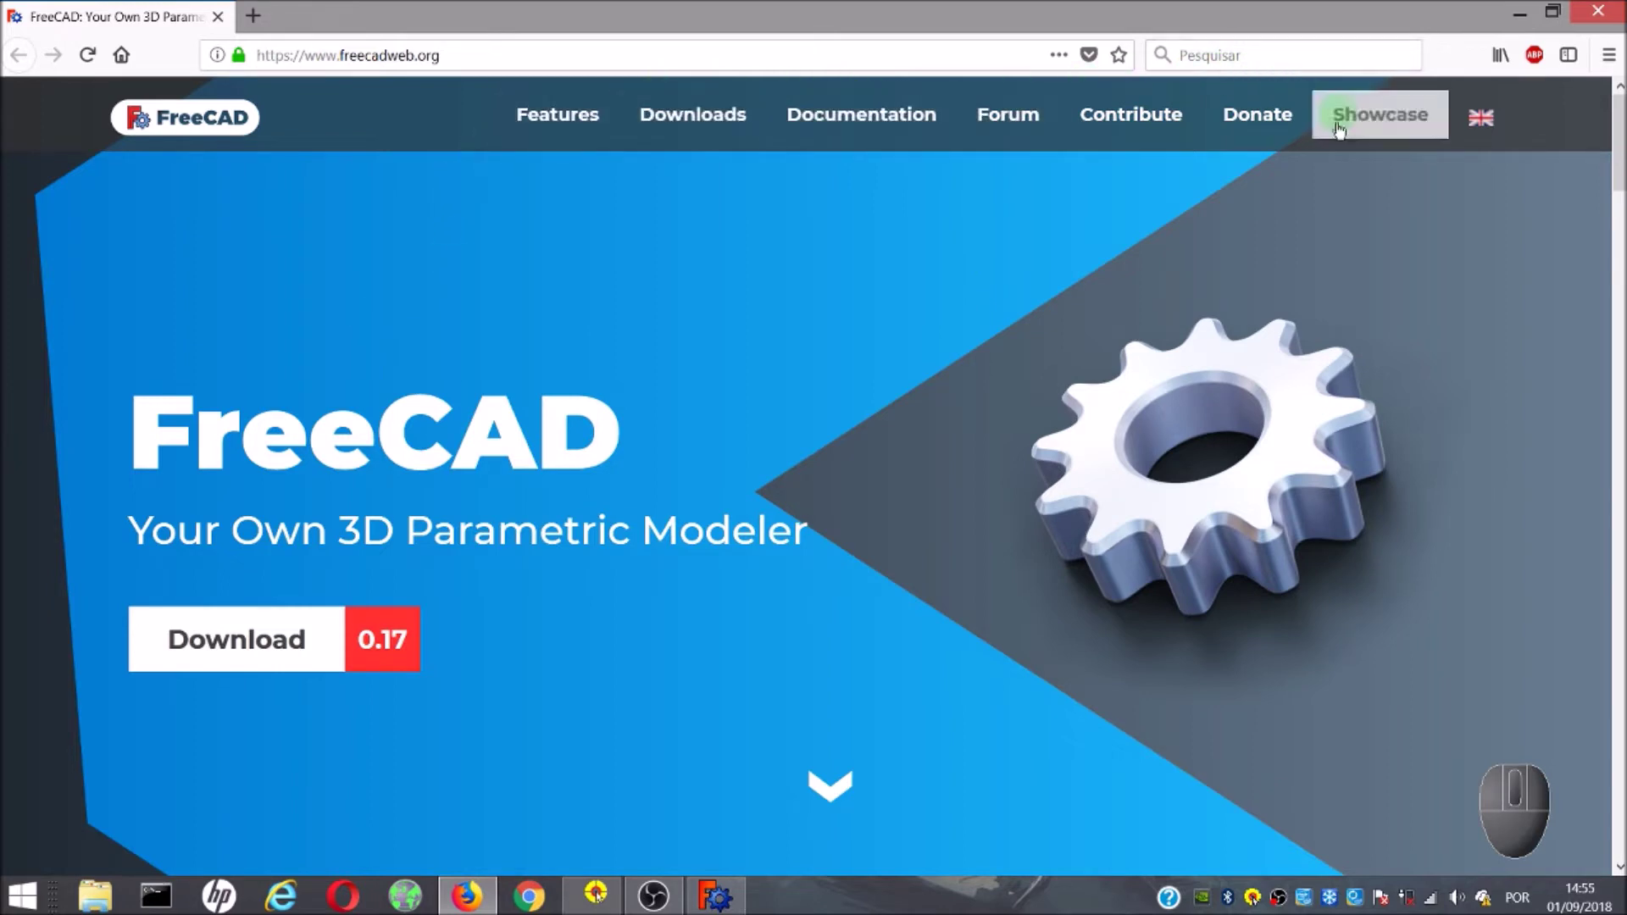
pyautogui.click(390, 645)
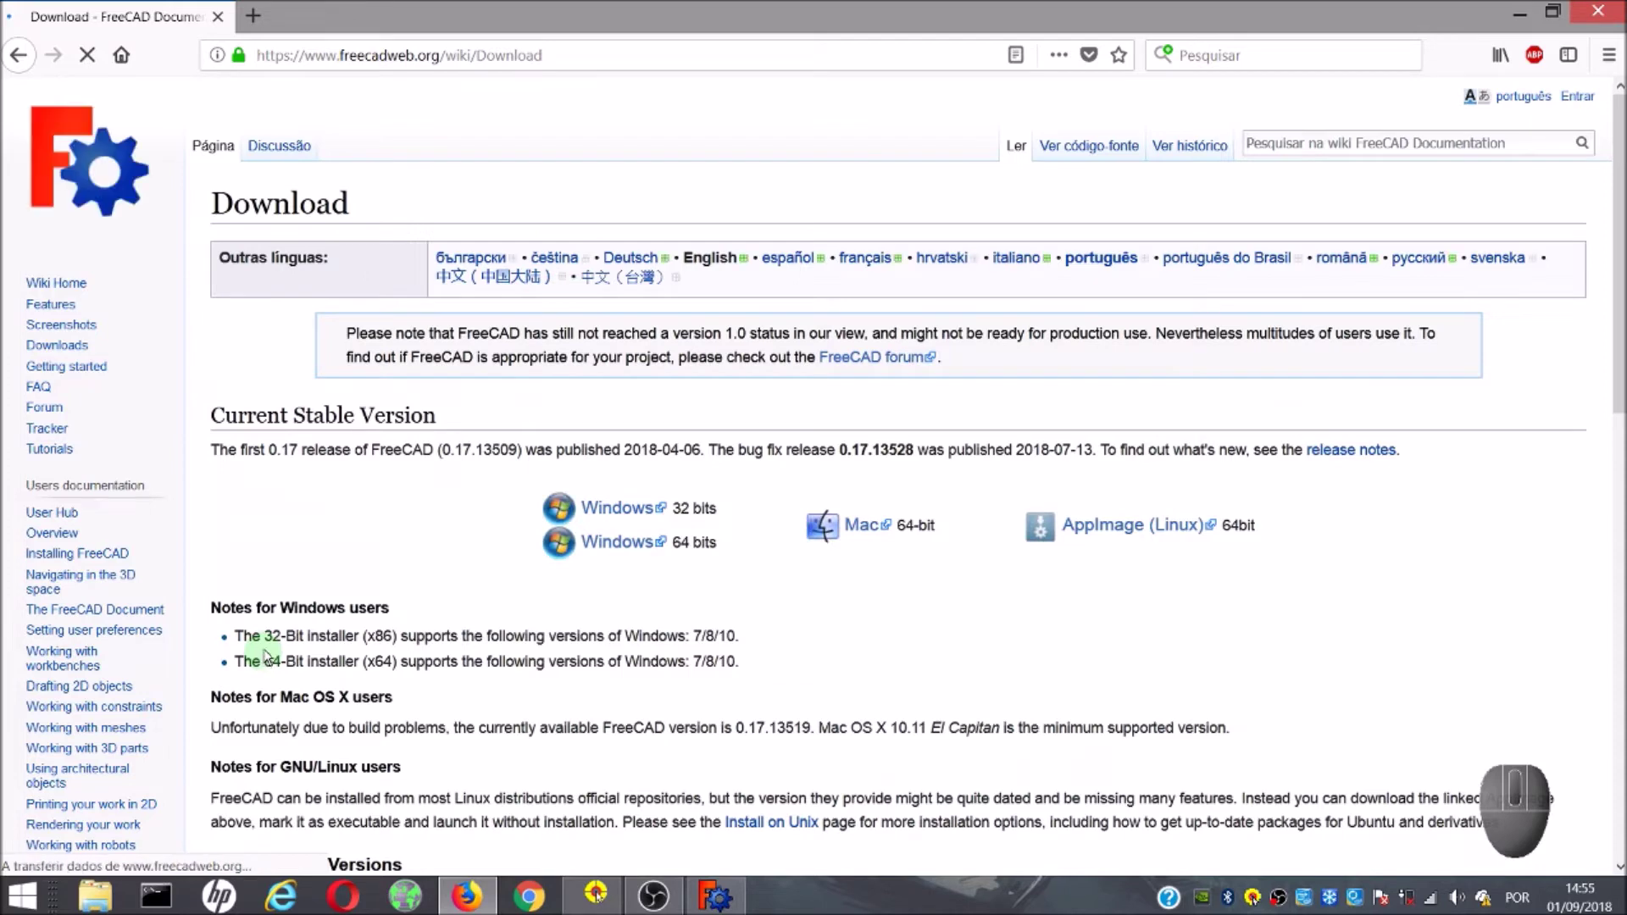
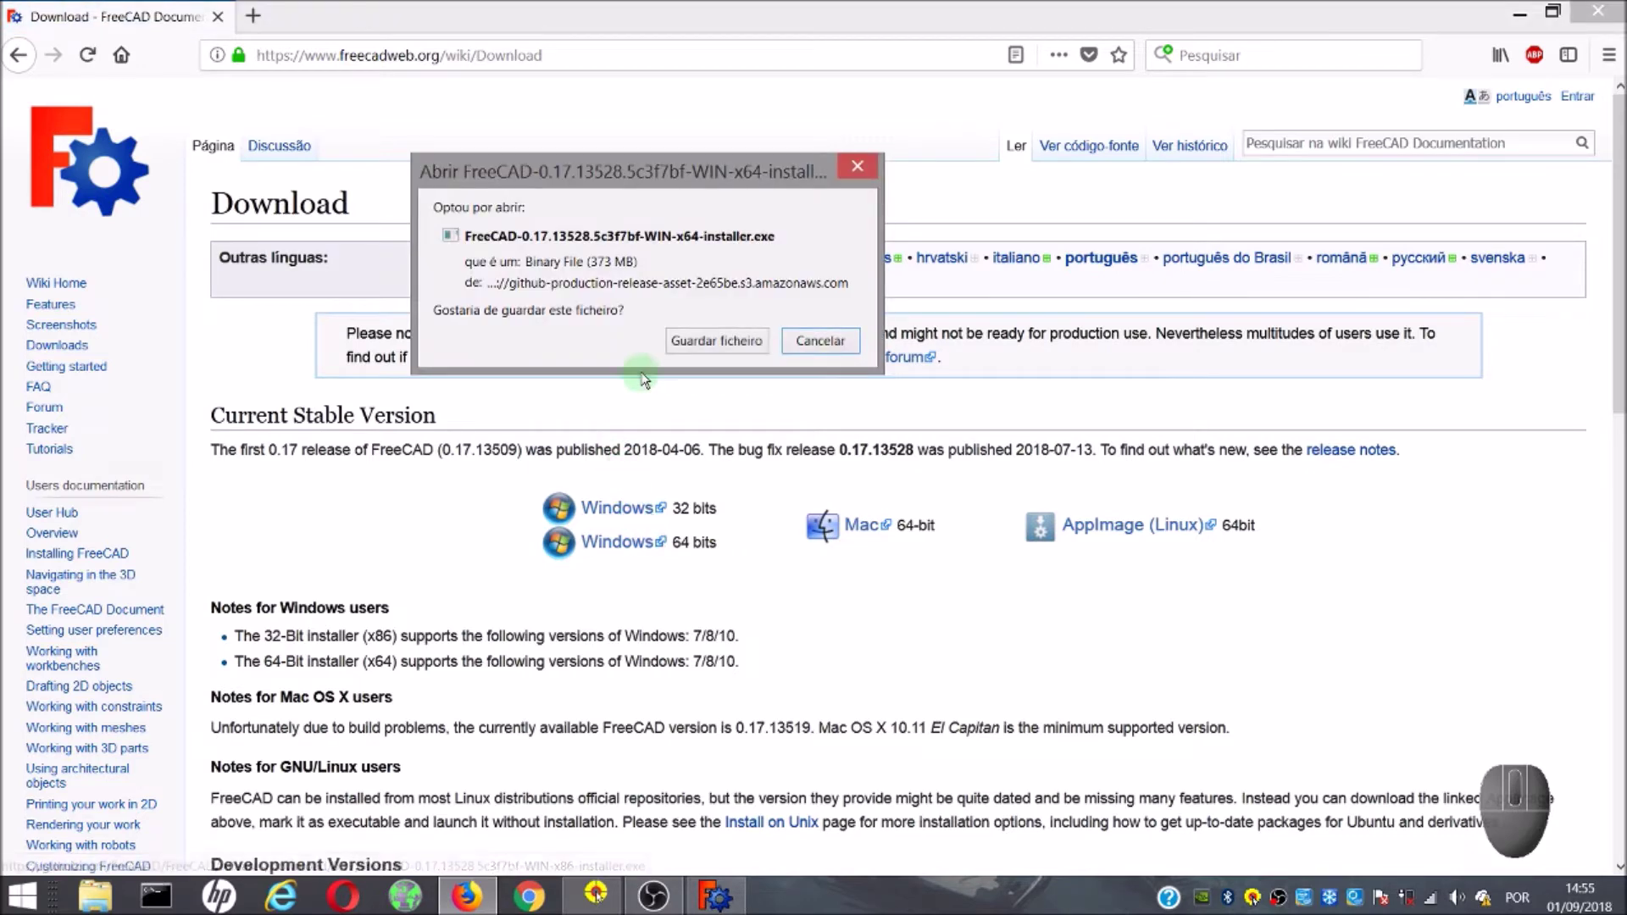
# Show the Firefox downloads panel with the FreeCAD 0.17 64-bit installer in progress.
pyautogui.click(709, 346)
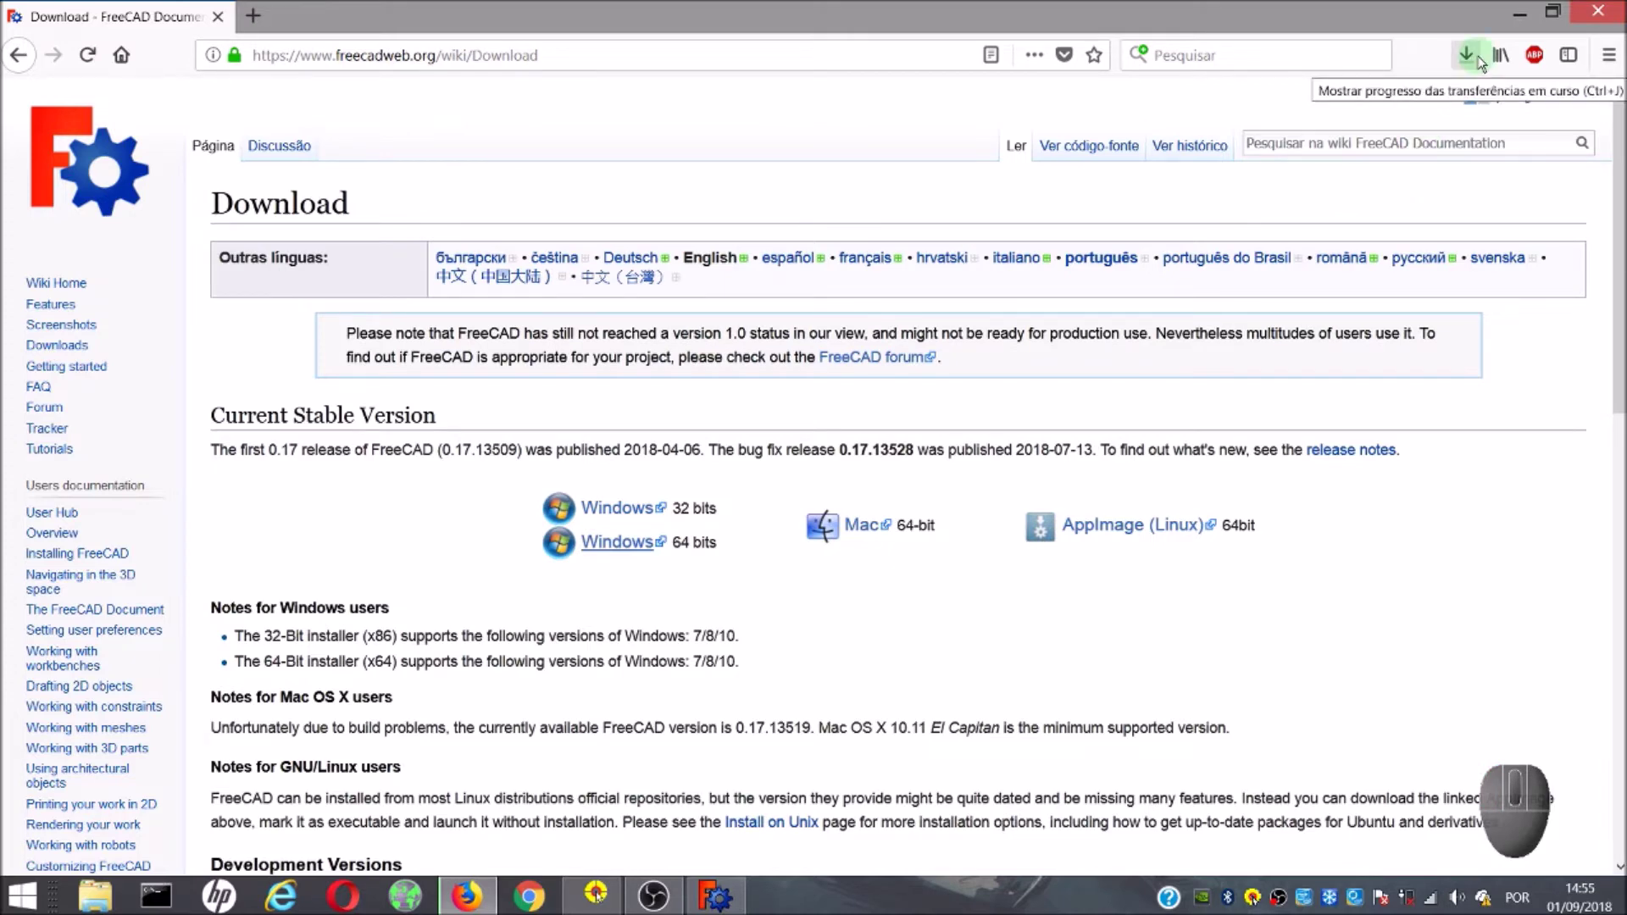
pyautogui.click(1479, 64)
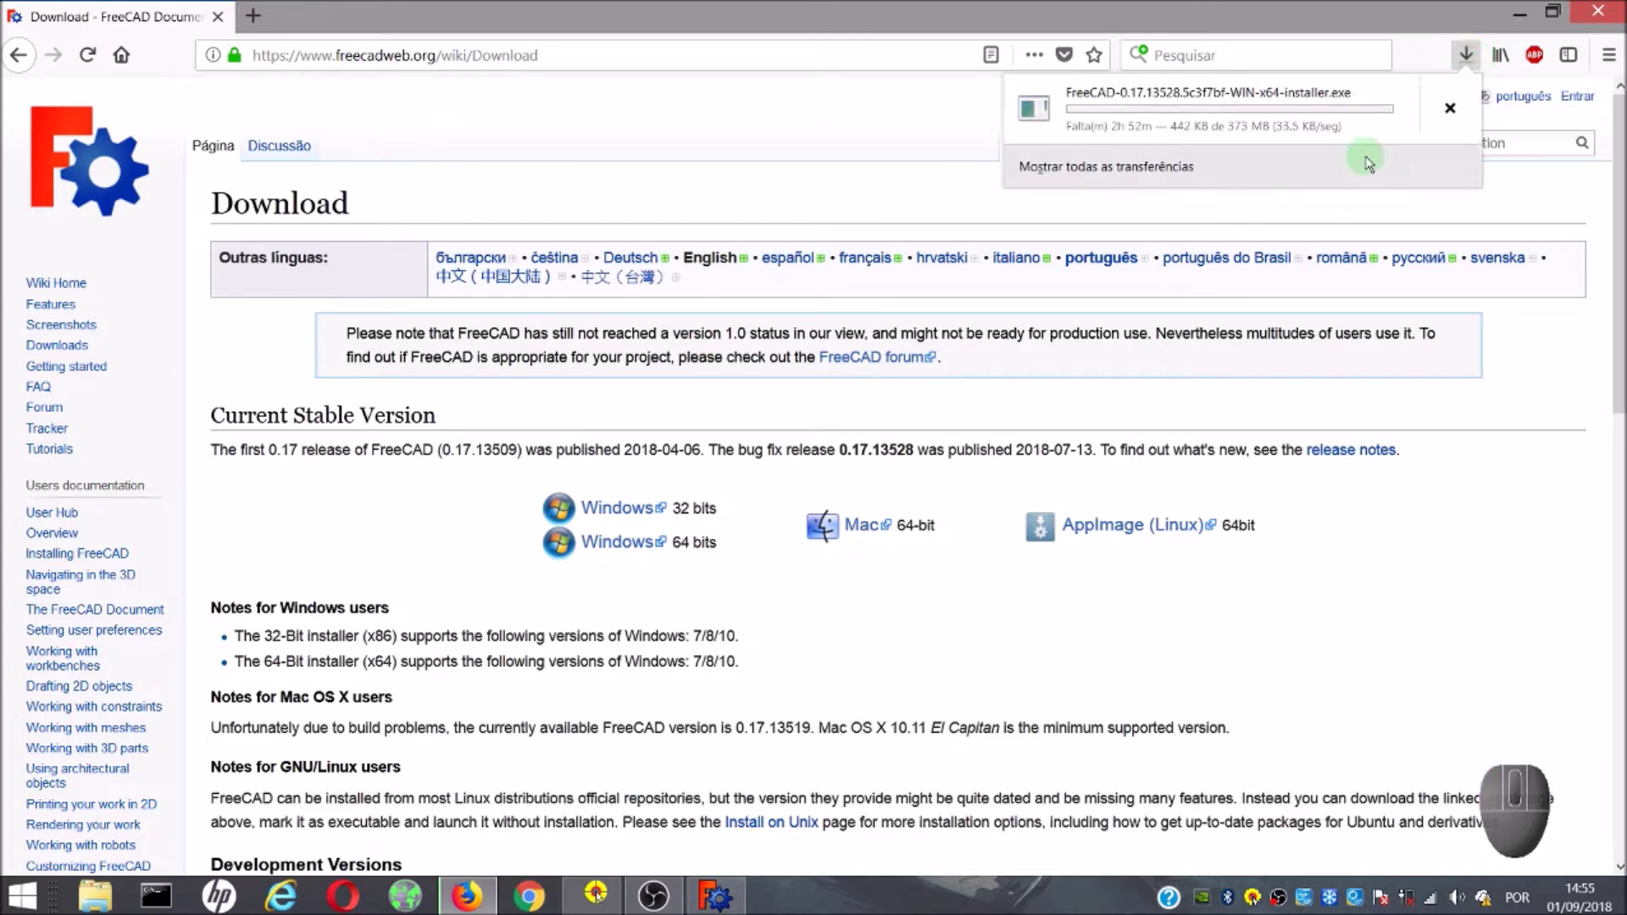
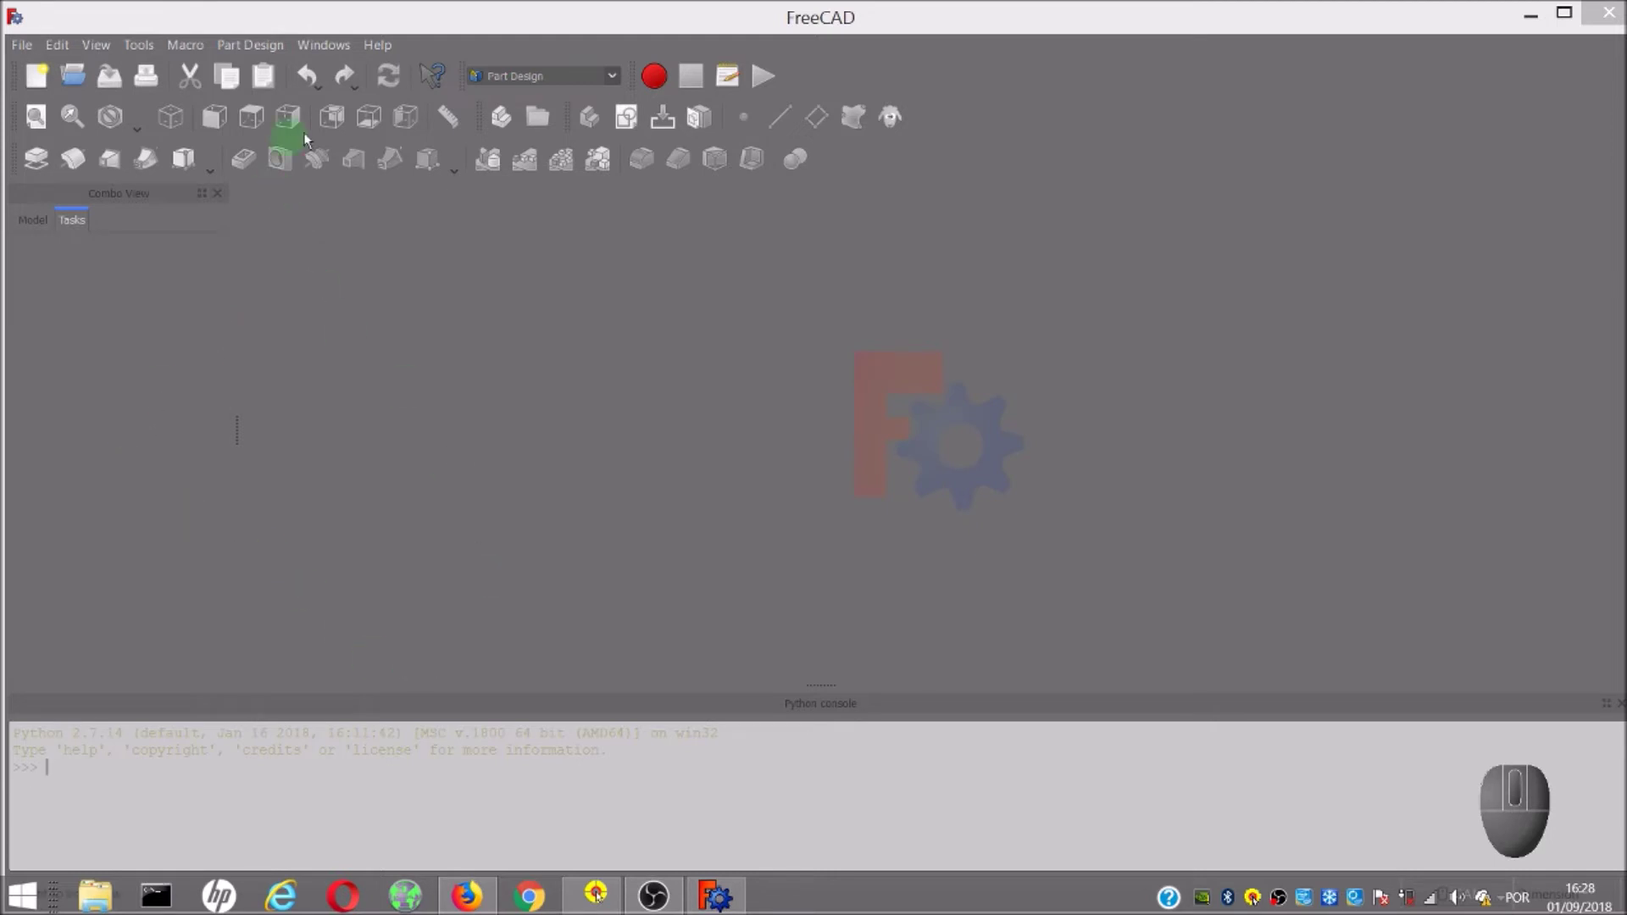
# Activate the Part workbench and view About FreeCAD confirming version 0.17, then dismiss it.
pyautogui.click(618, 84)
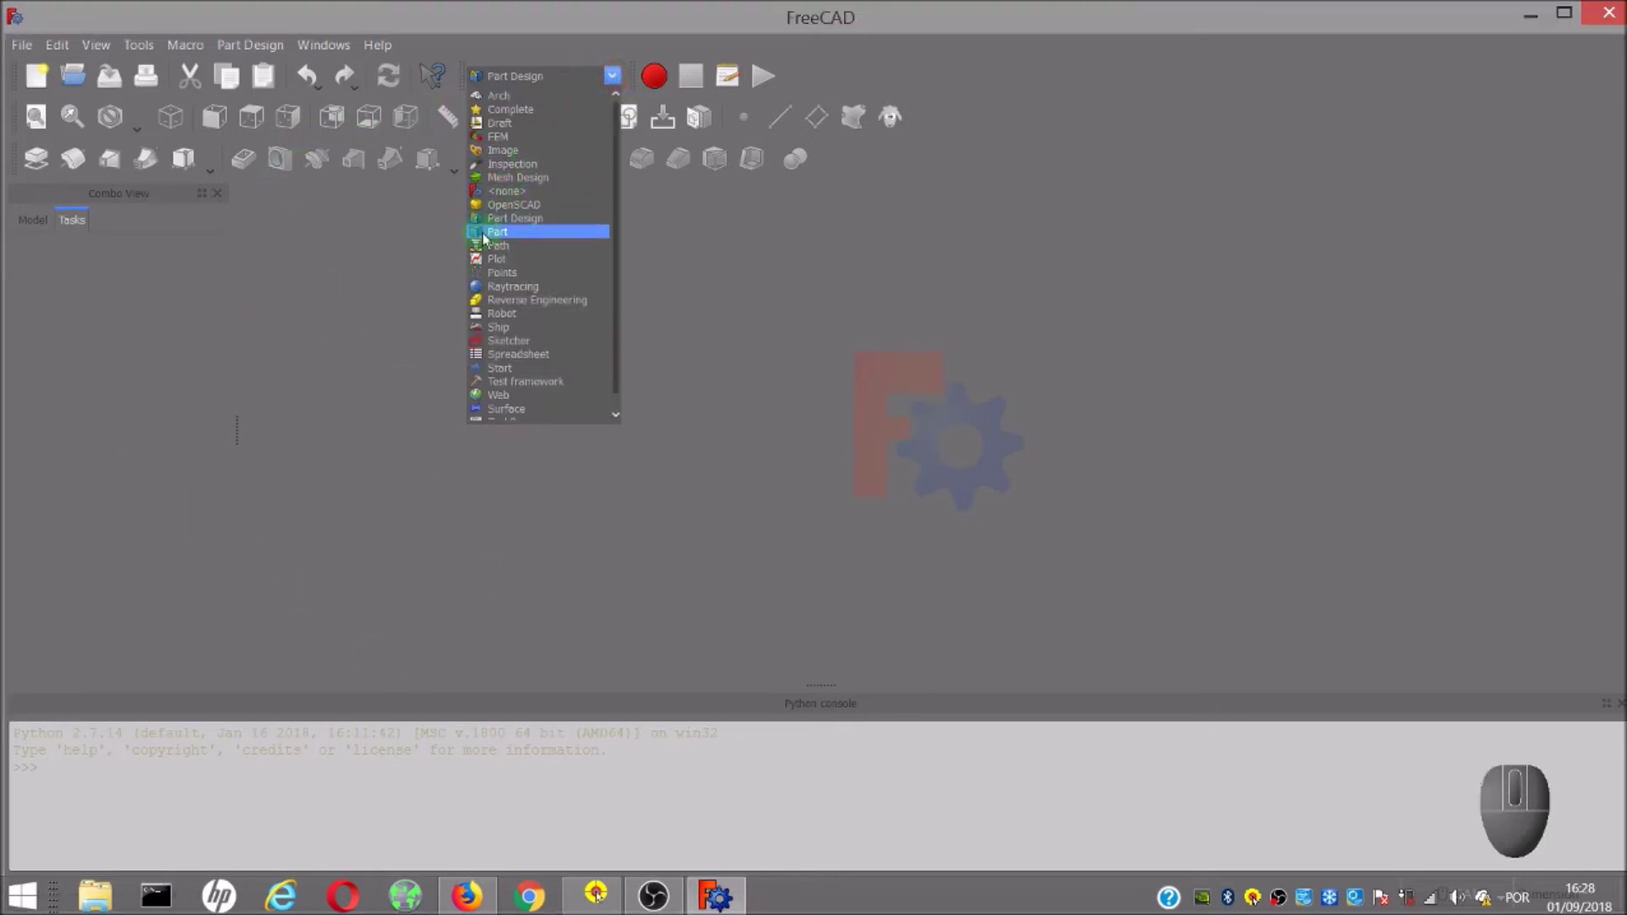
pyautogui.click(488, 241)
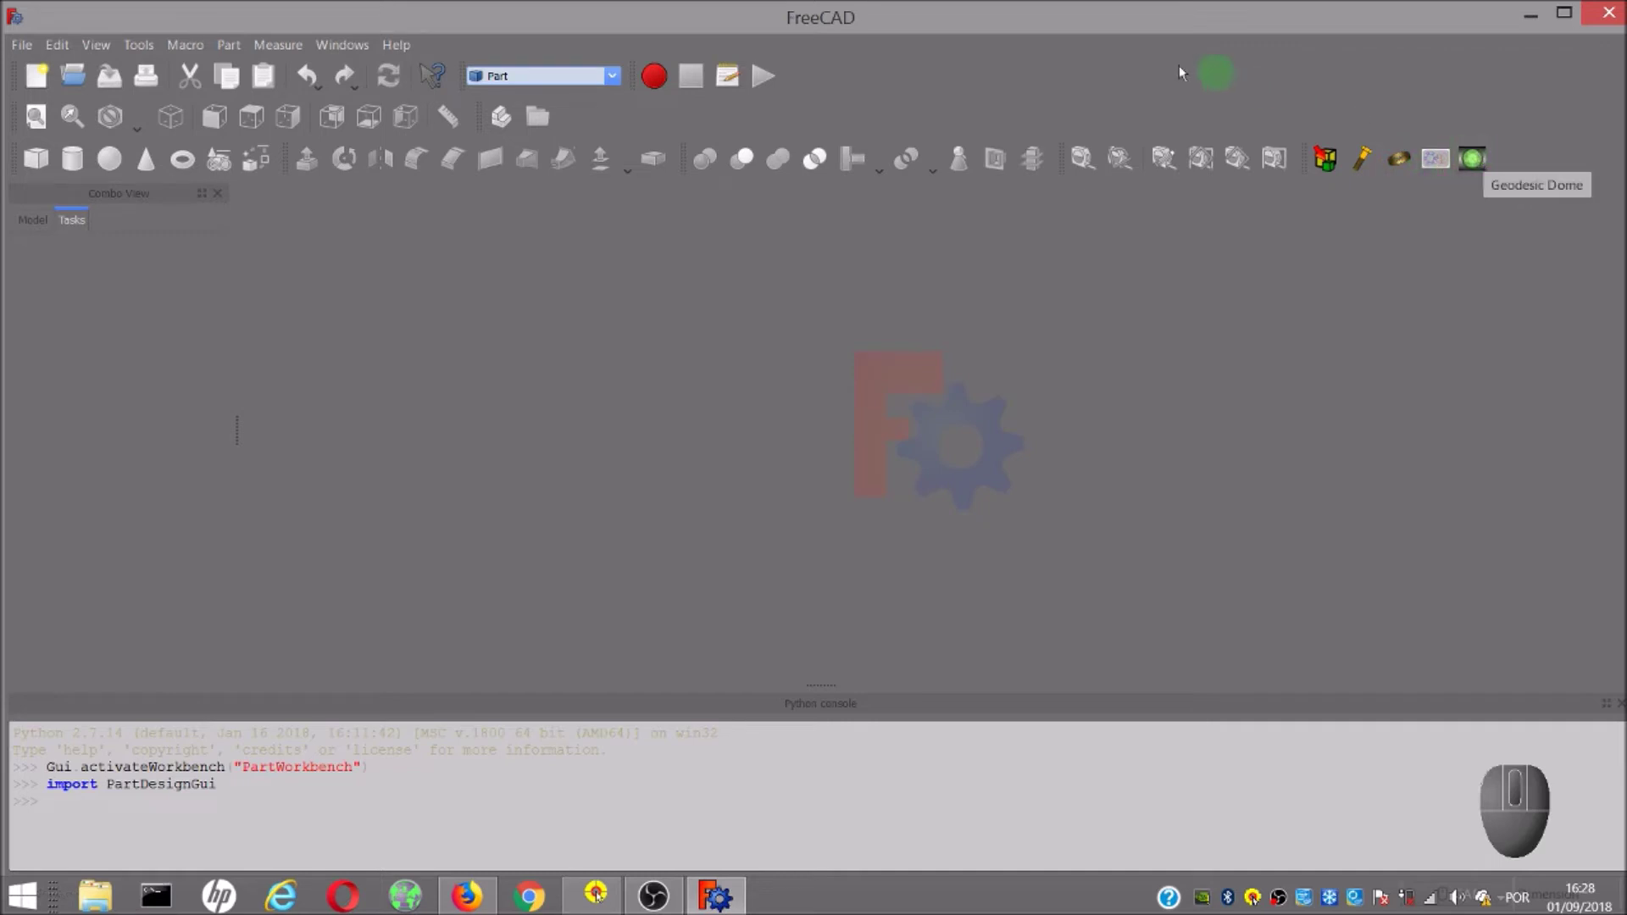
pyautogui.click(411, 51)
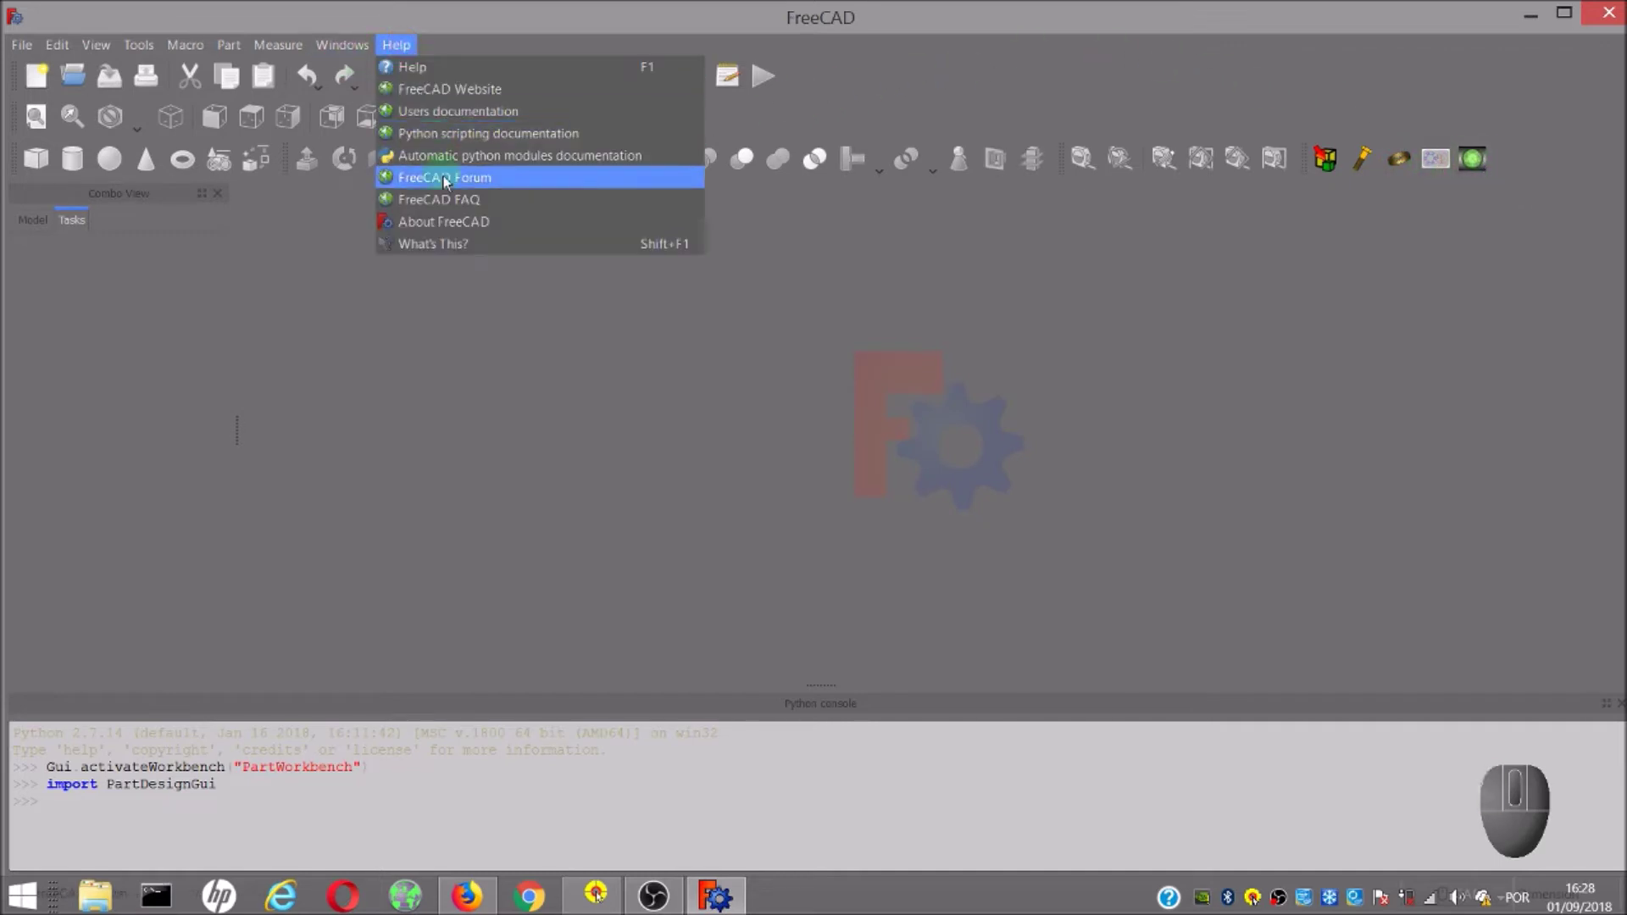
pyautogui.click(469, 228)
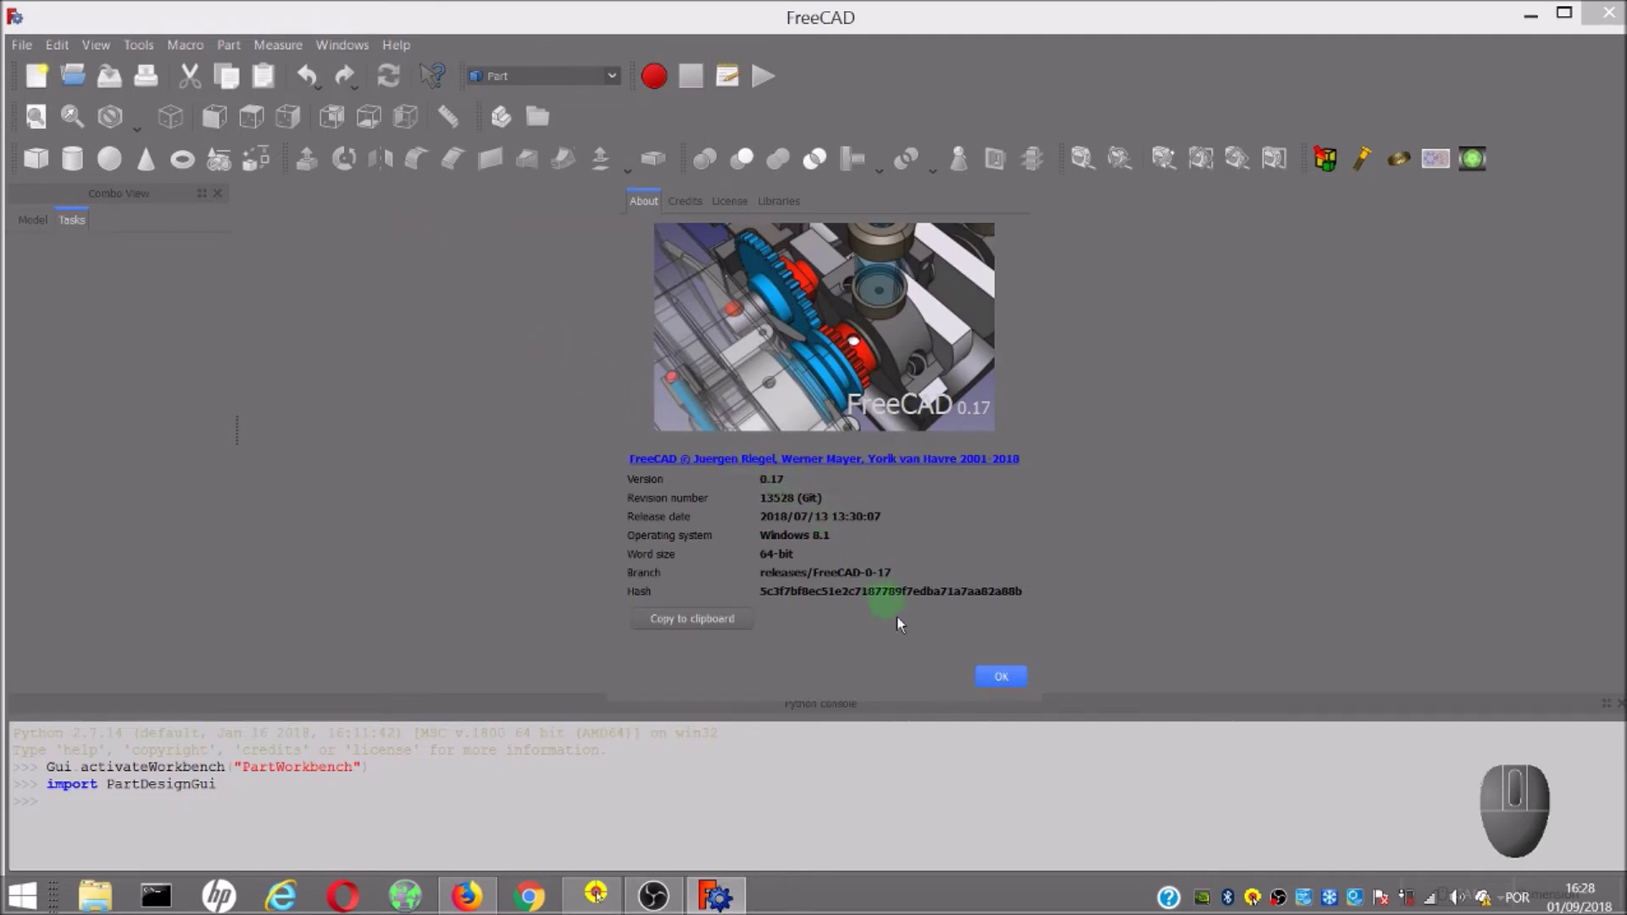
pyautogui.click(998, 679)
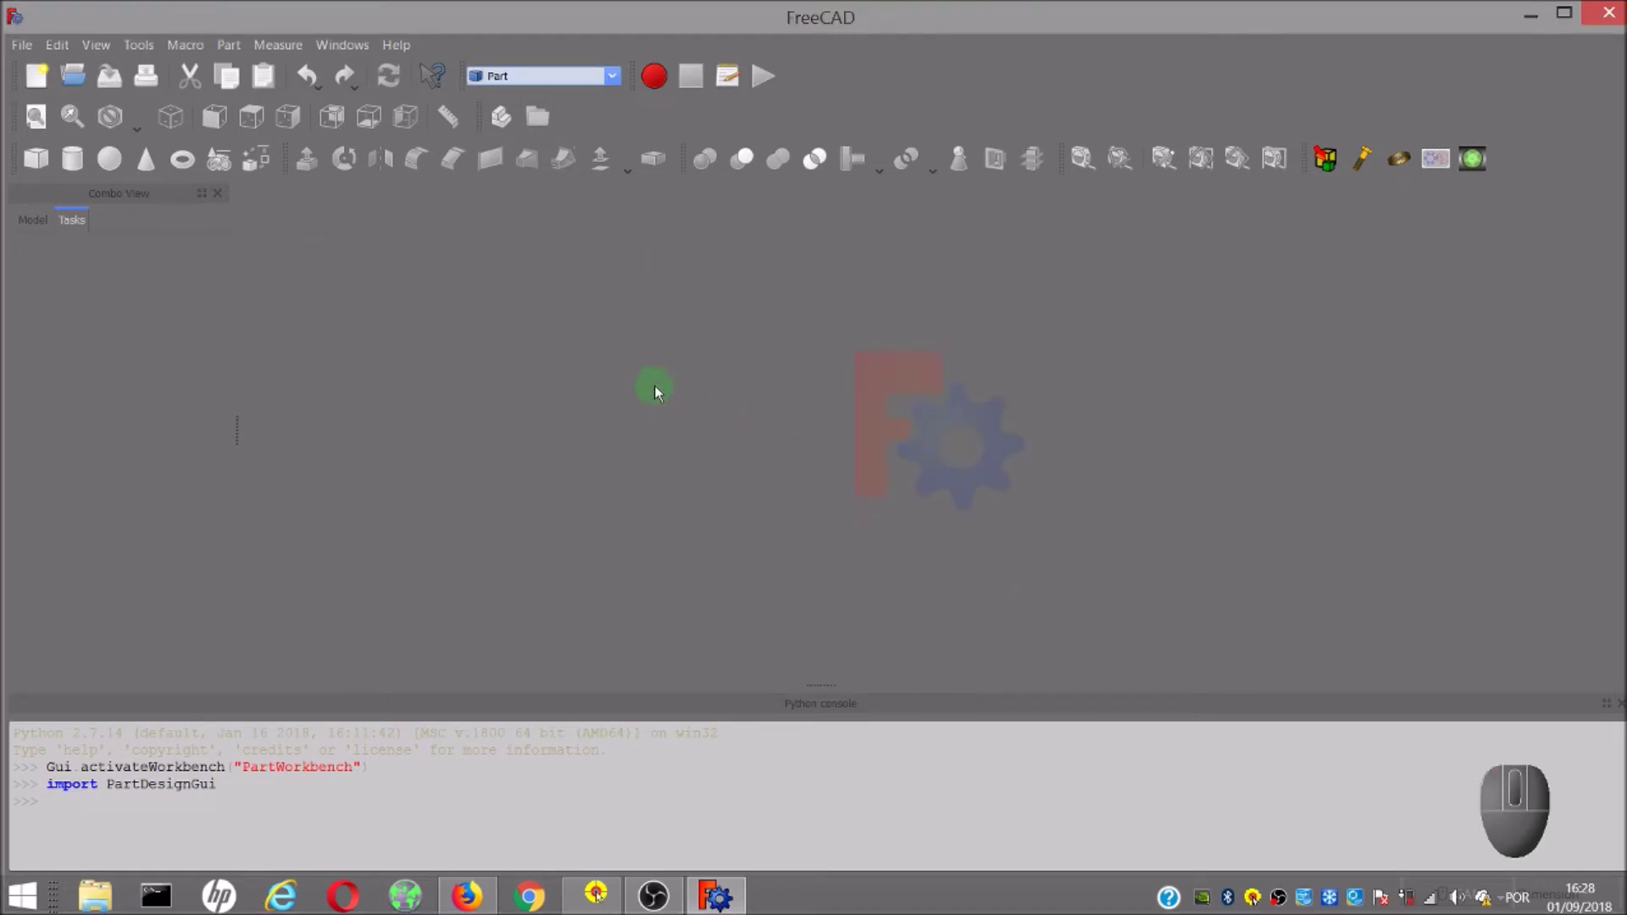
# In a new document add a cube and an overlapping sphere, selecting the cube for cutting.
pyautogui.click(50, 85)
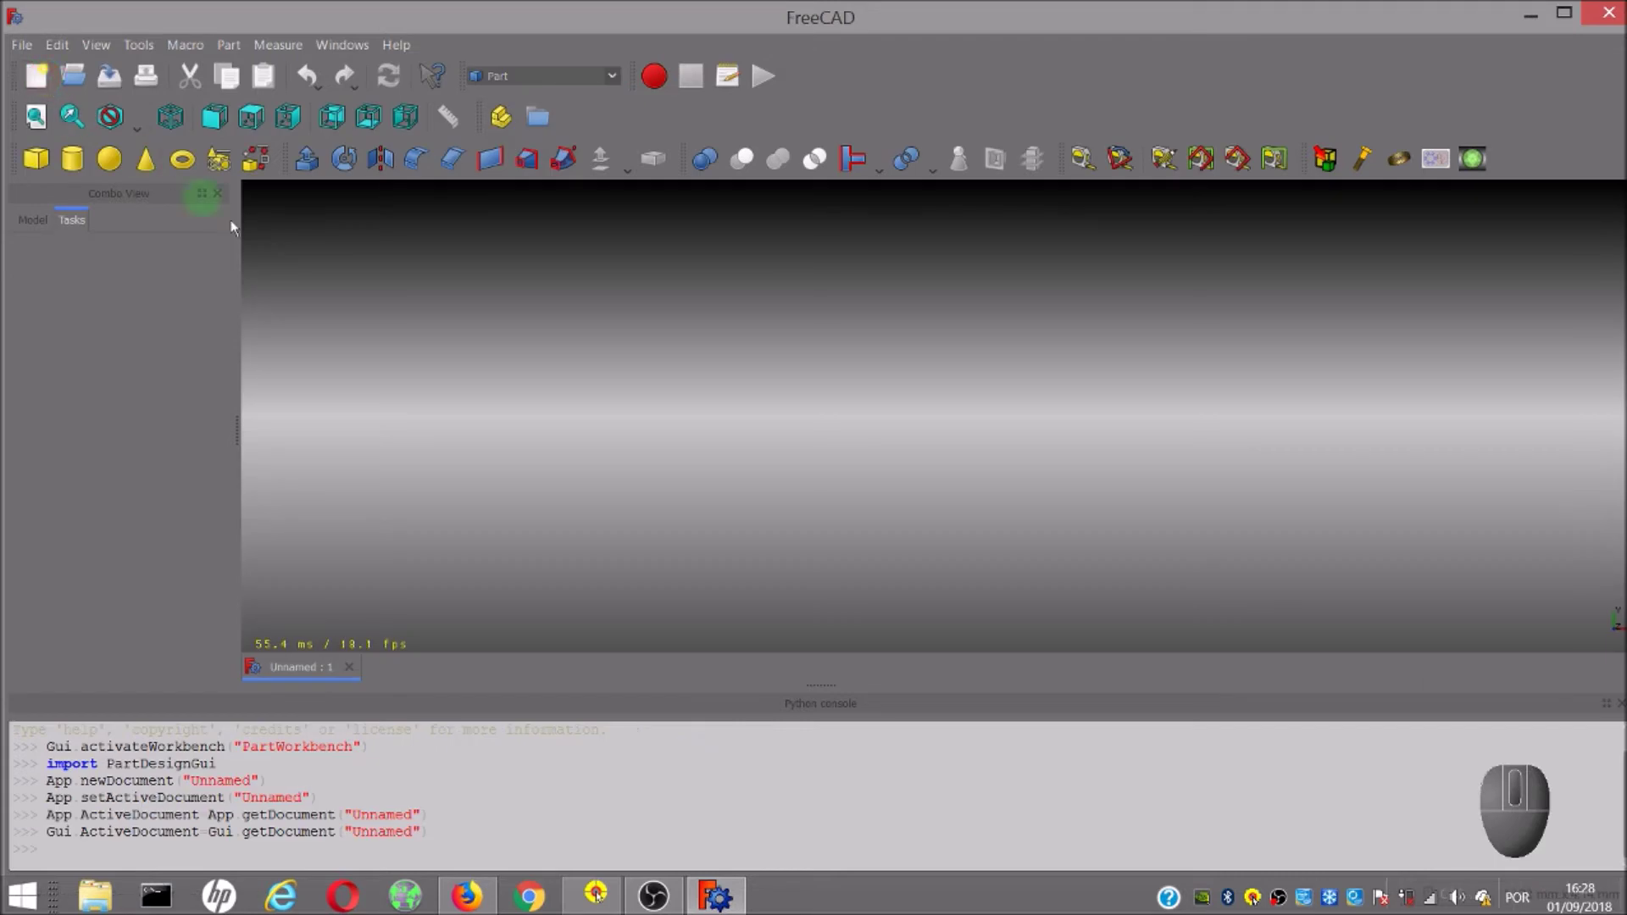
pyautogui.click(51, 165)
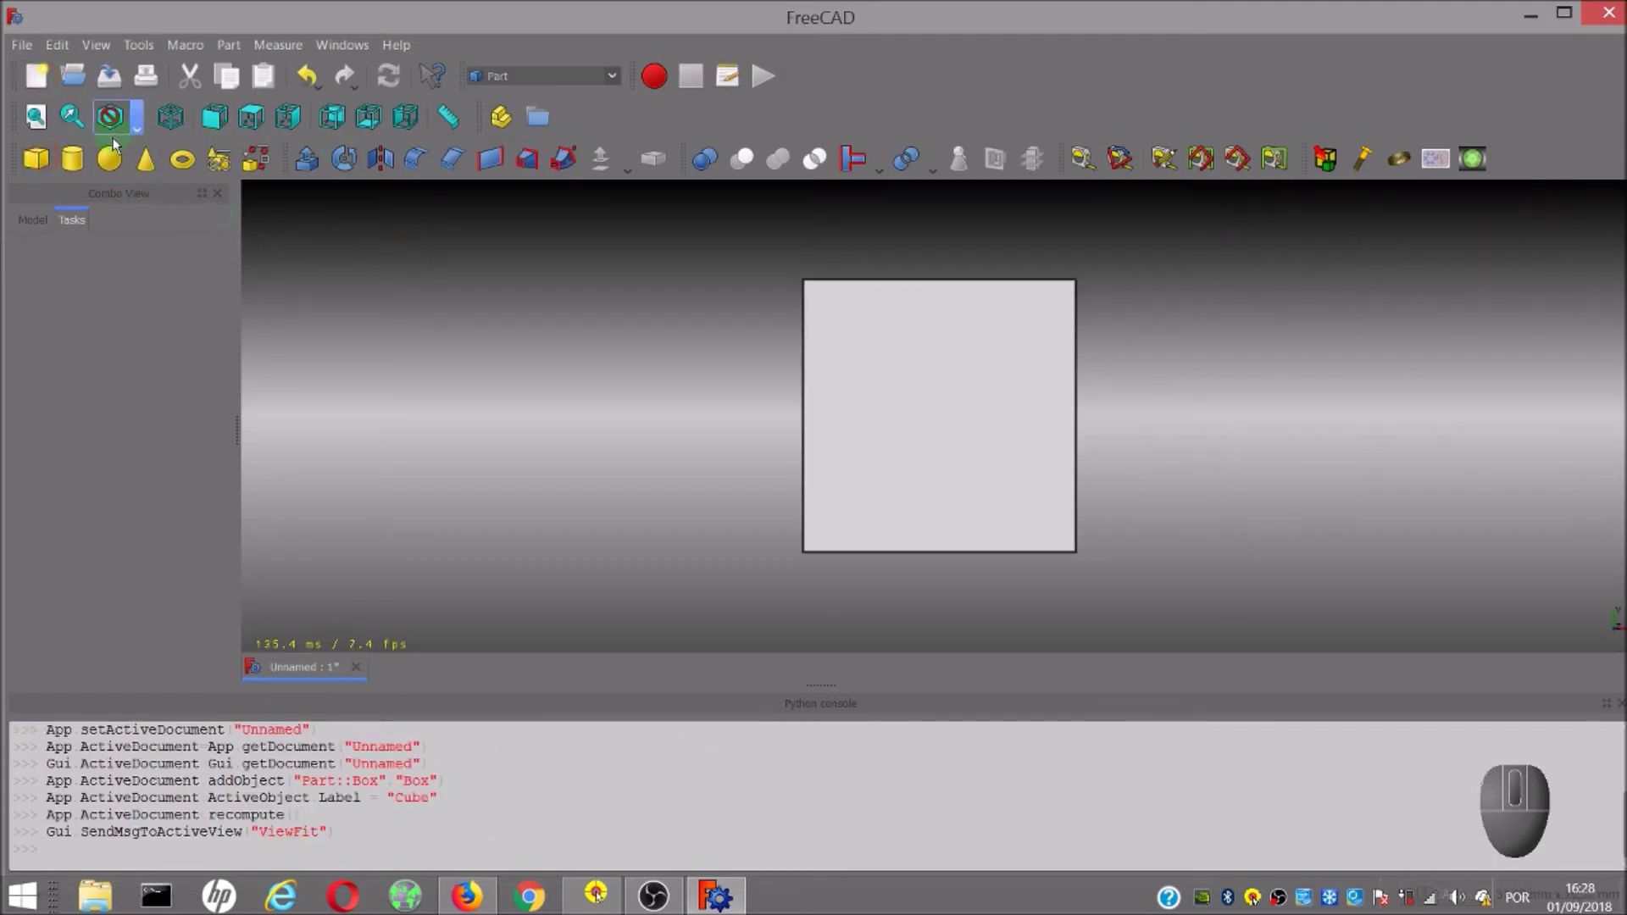
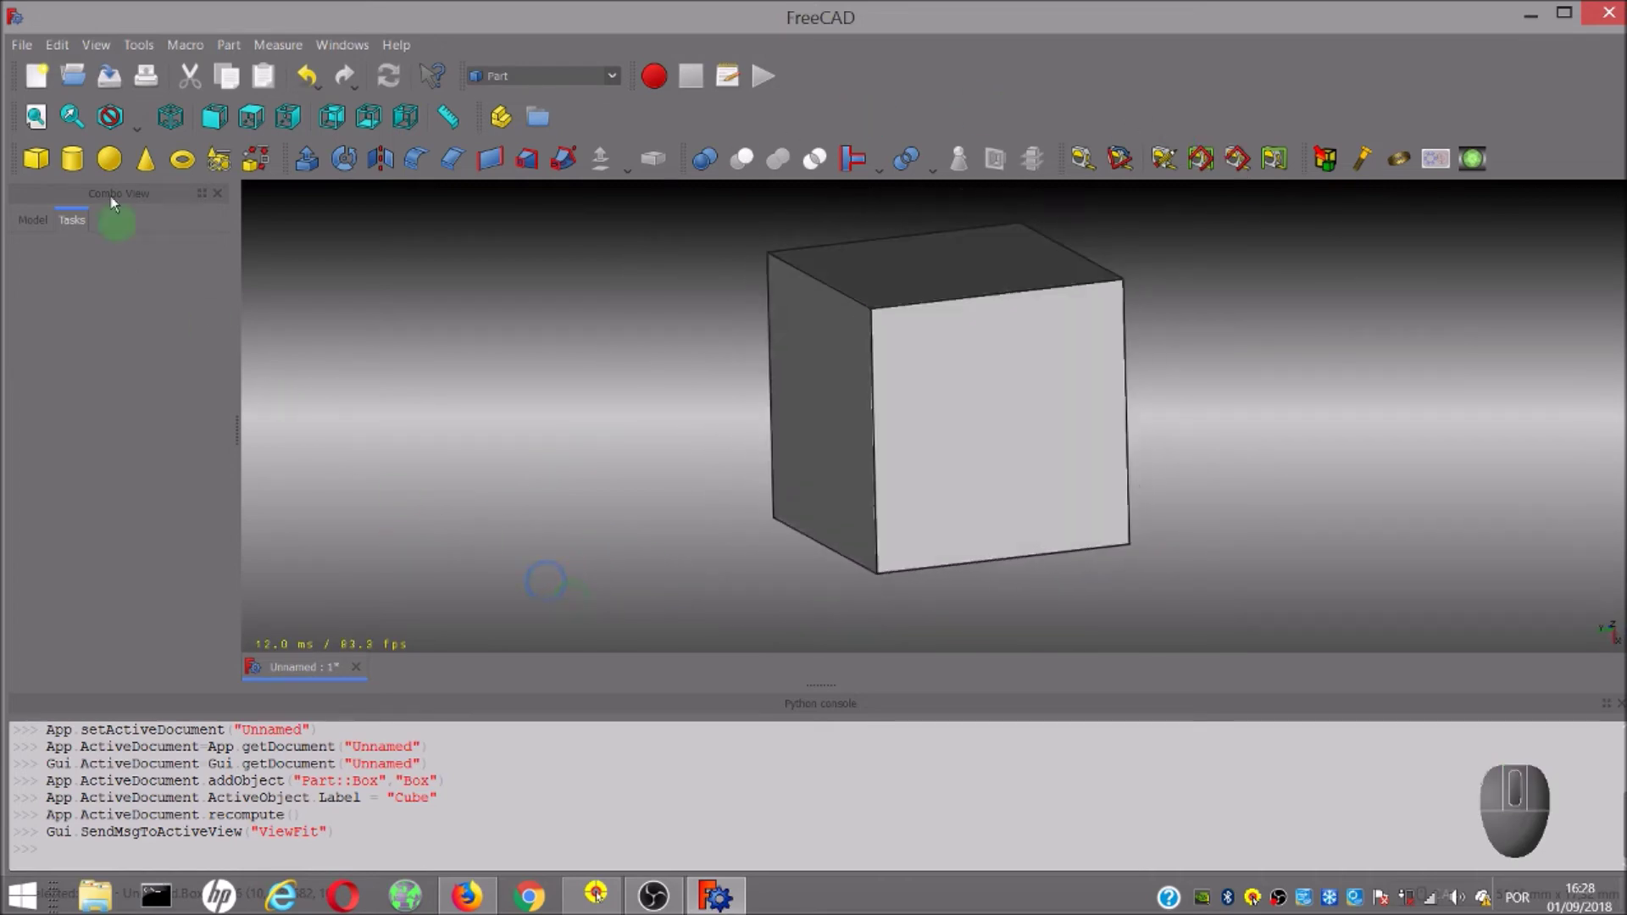
pyautogui.click(112, 165)
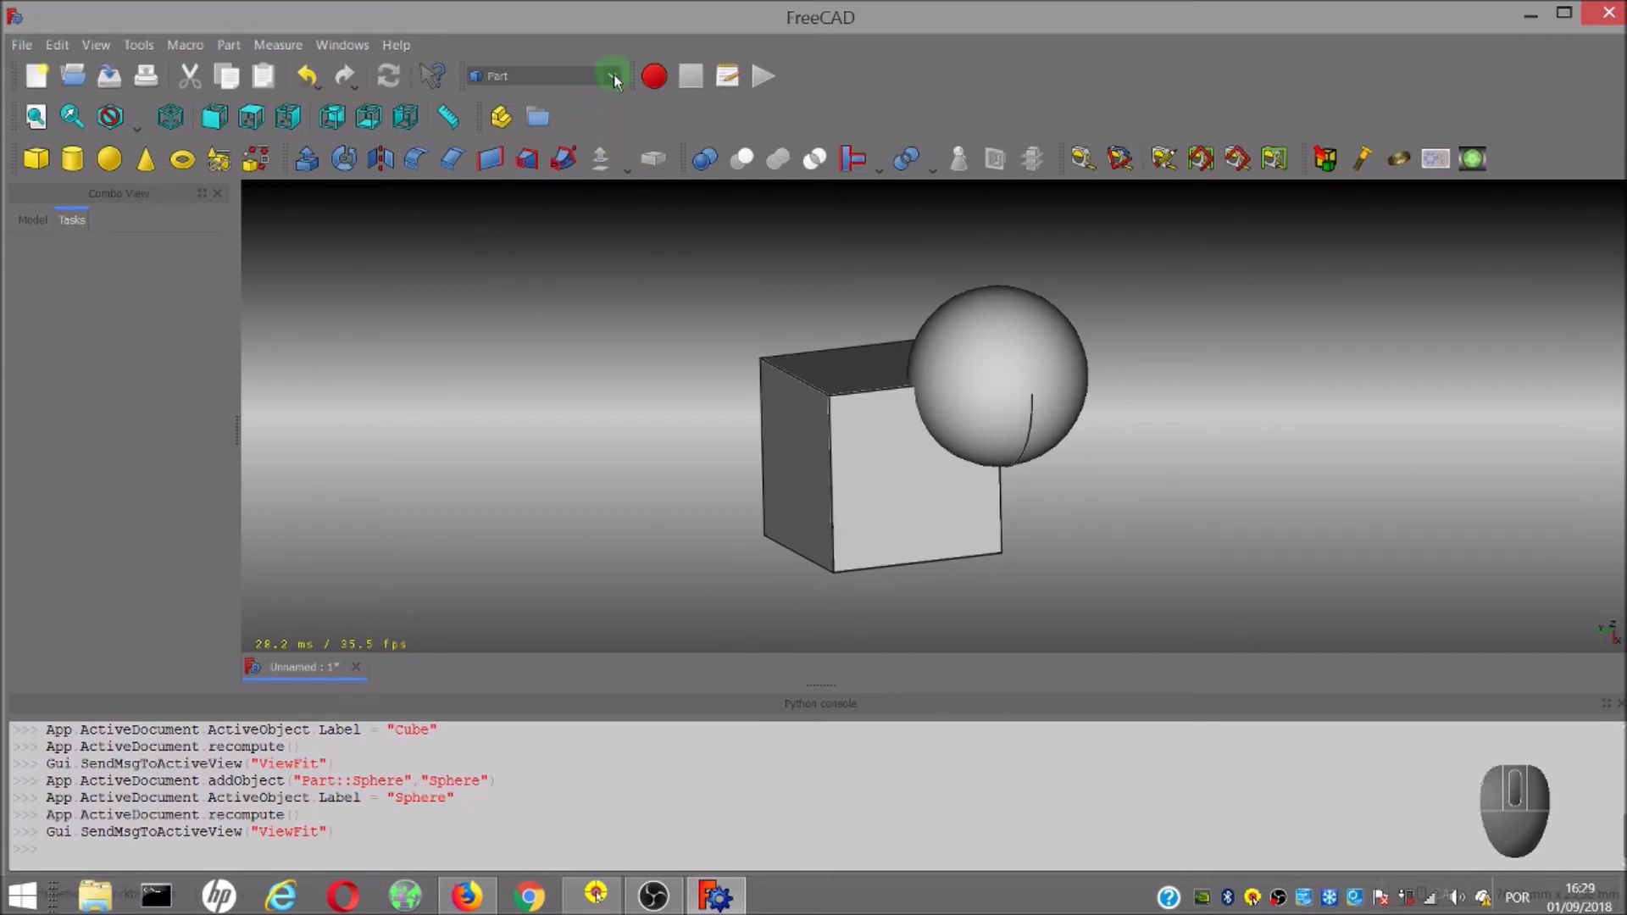
pyautogui.click(854, 458)
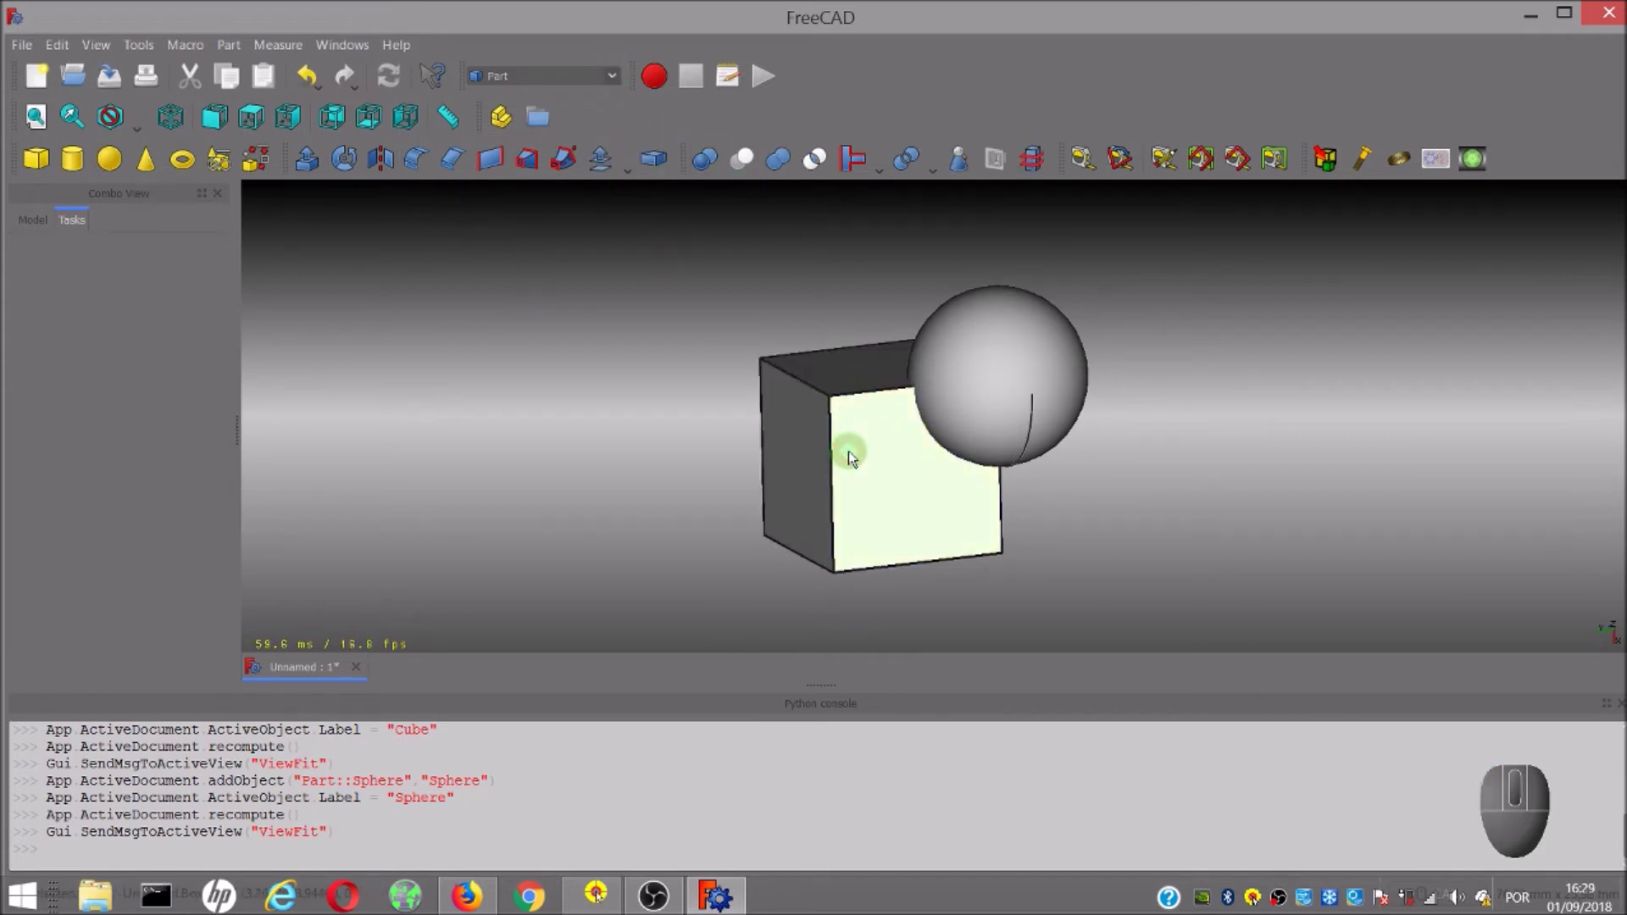
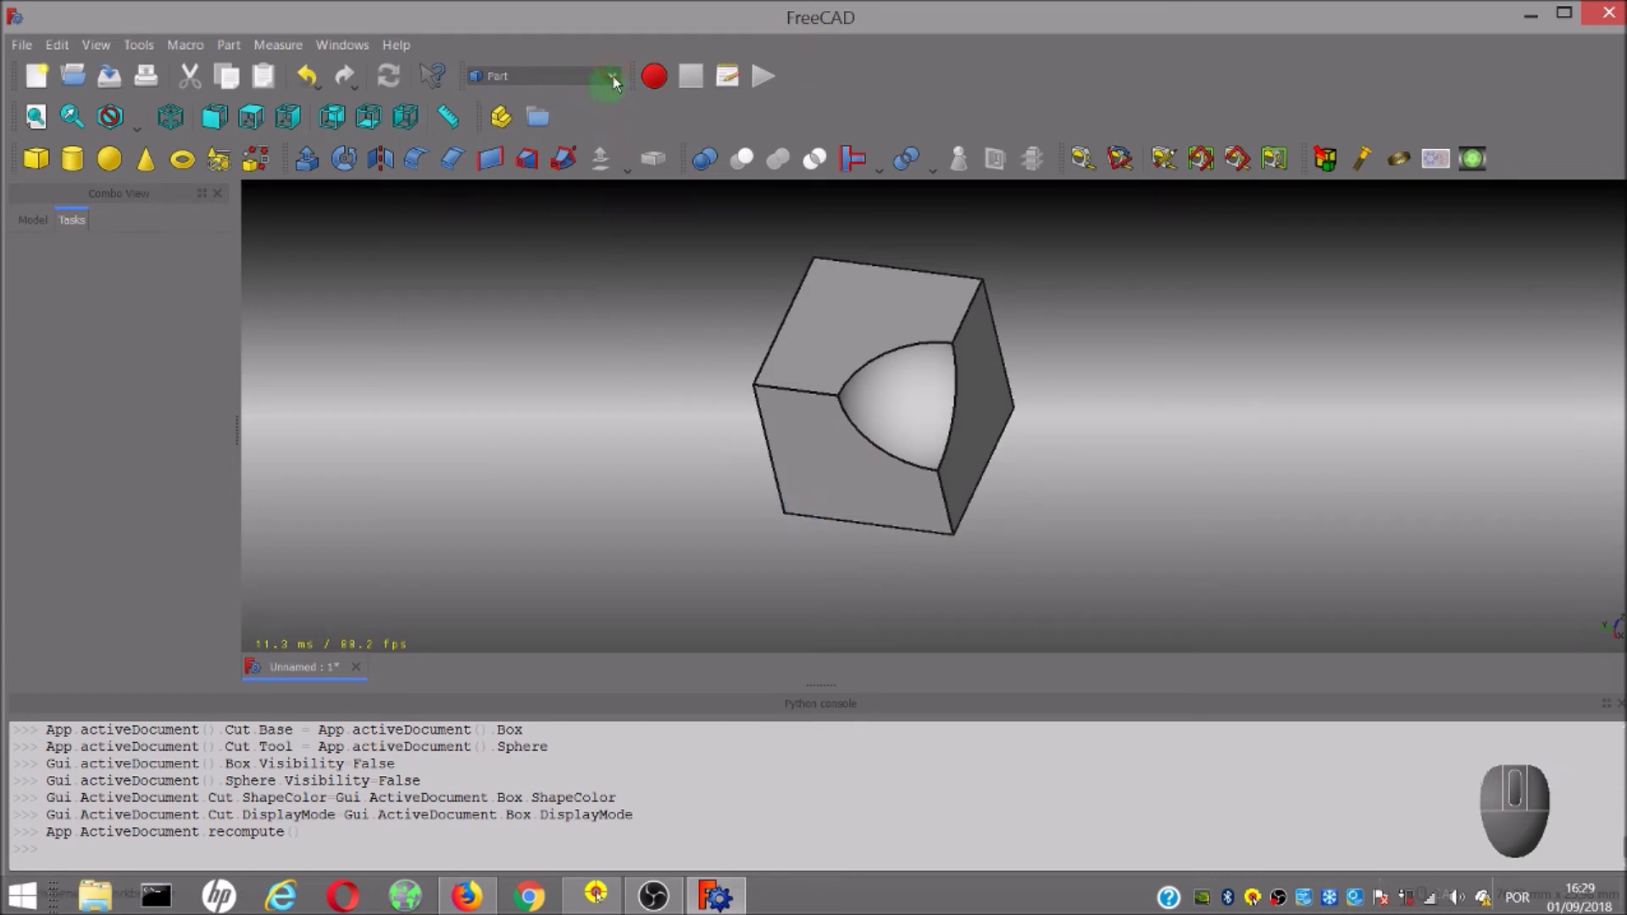
pyautogui.click(620, 80)
pyautogui.middleClick(514, 309)
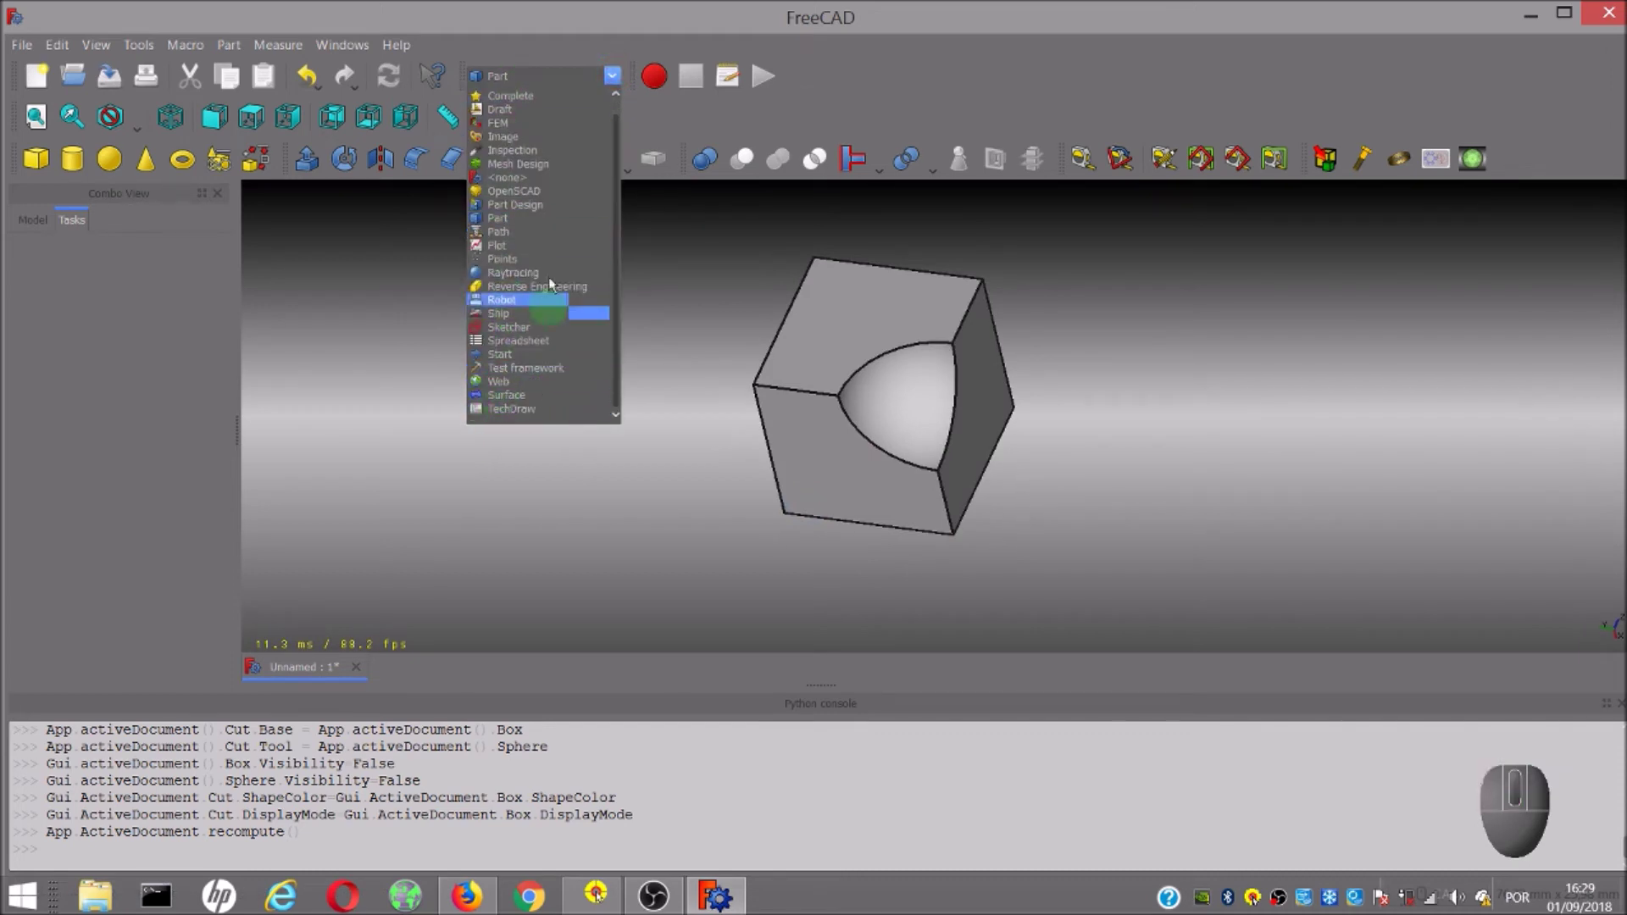
pyautogui.scroll(3)
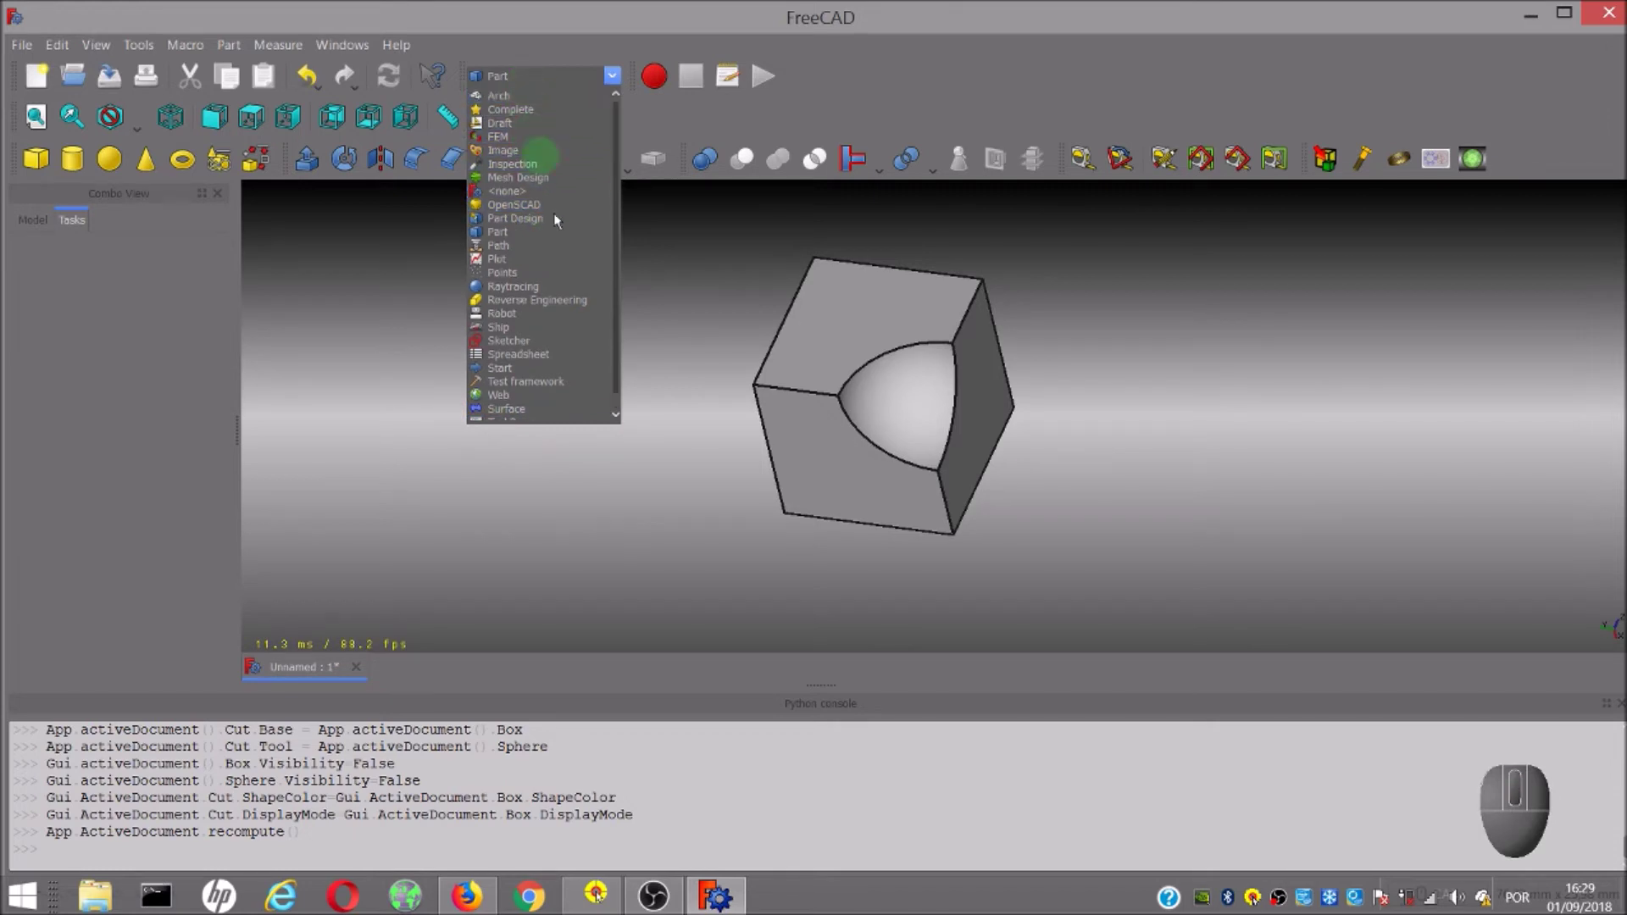
pyautogui.scroll(-3)
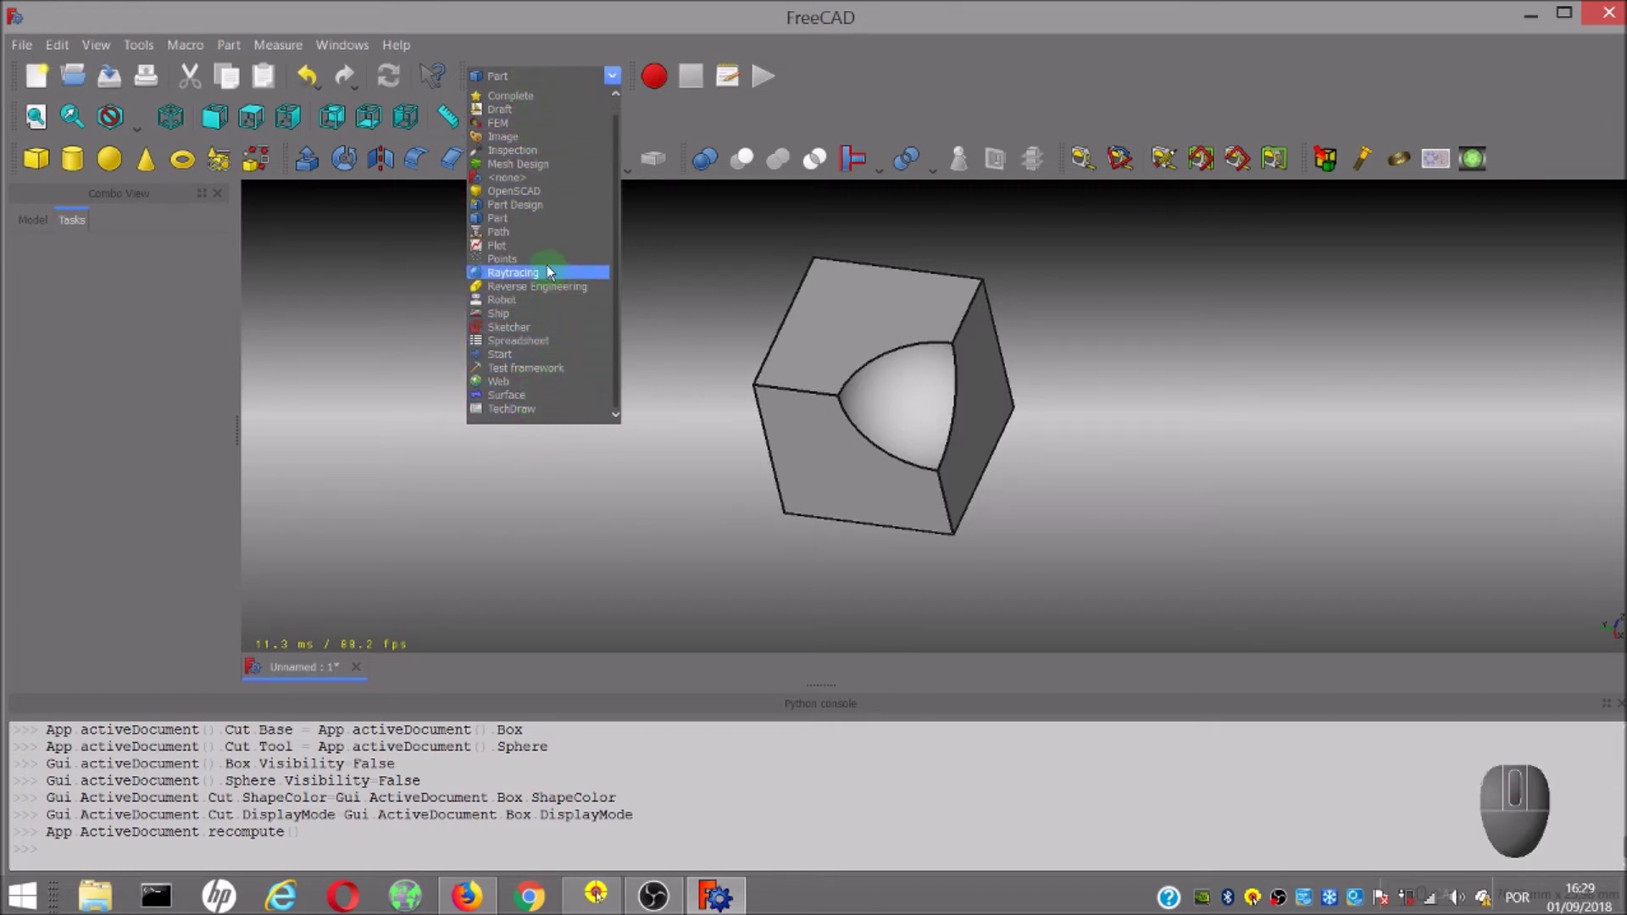
pyautogui.scroll(3)
pyautogui.middleClick(522, 132)
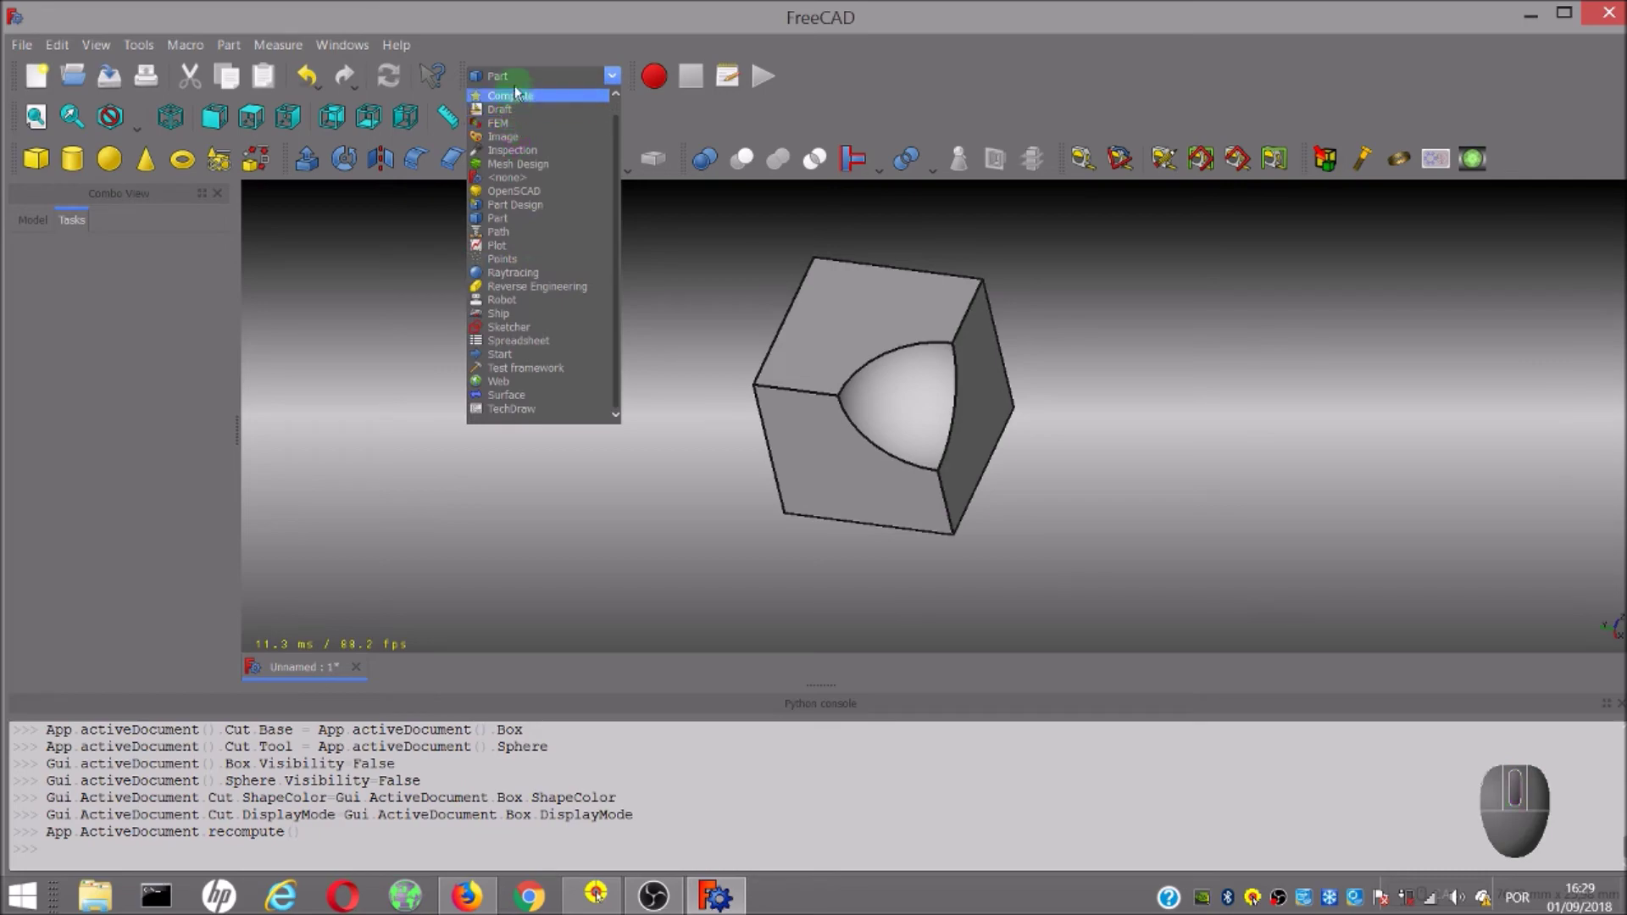
pyautogui.click(677, 301)
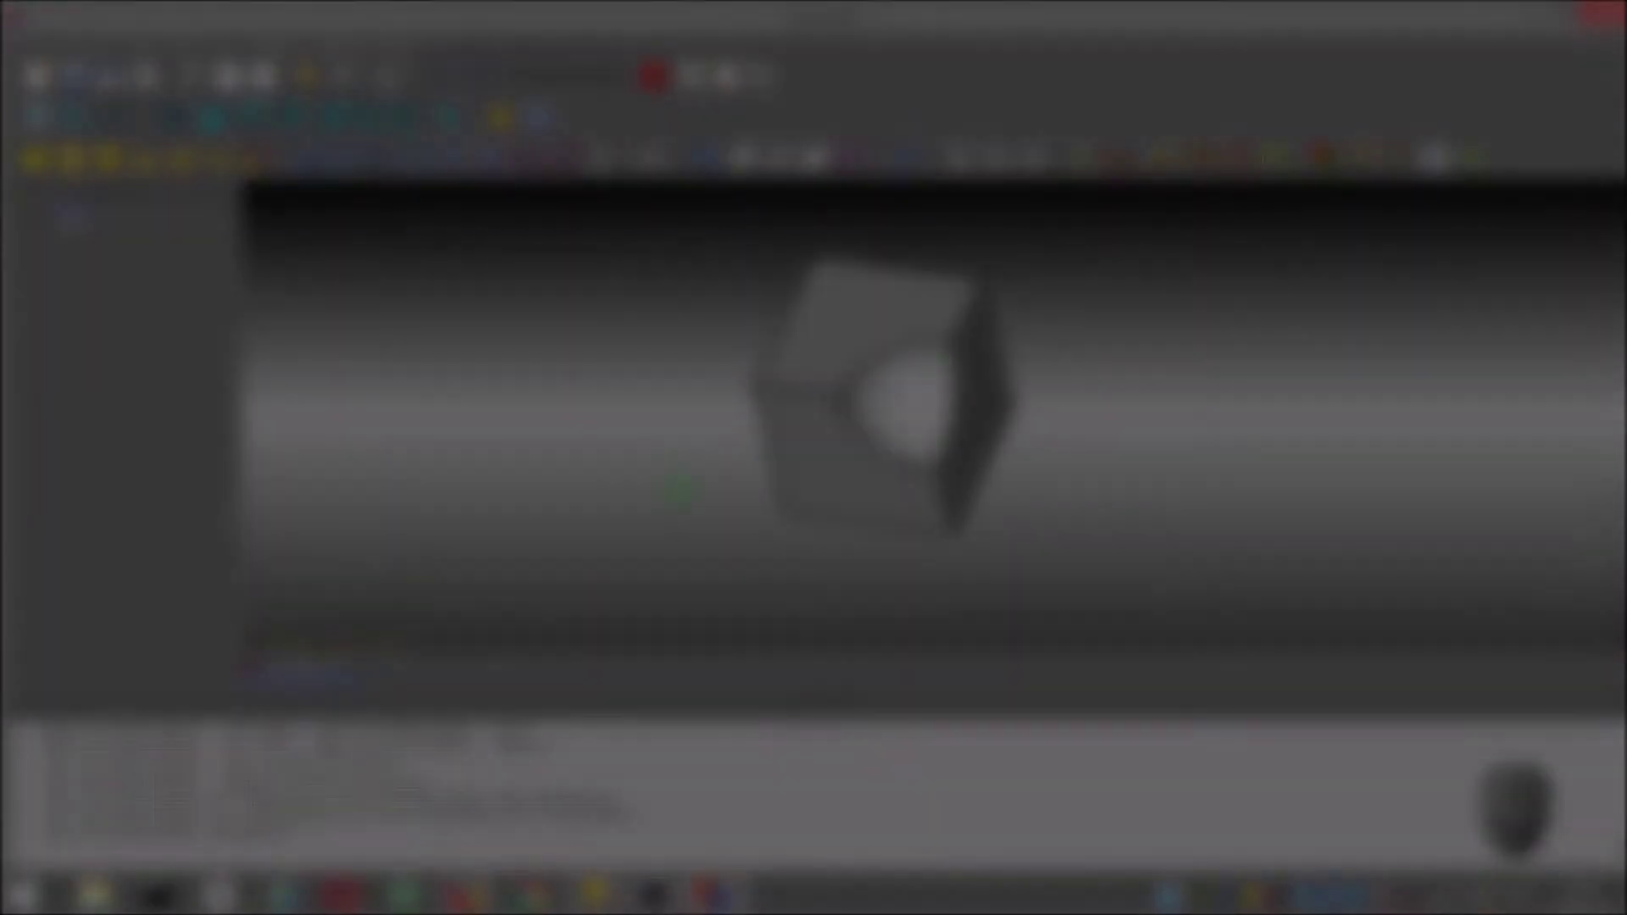
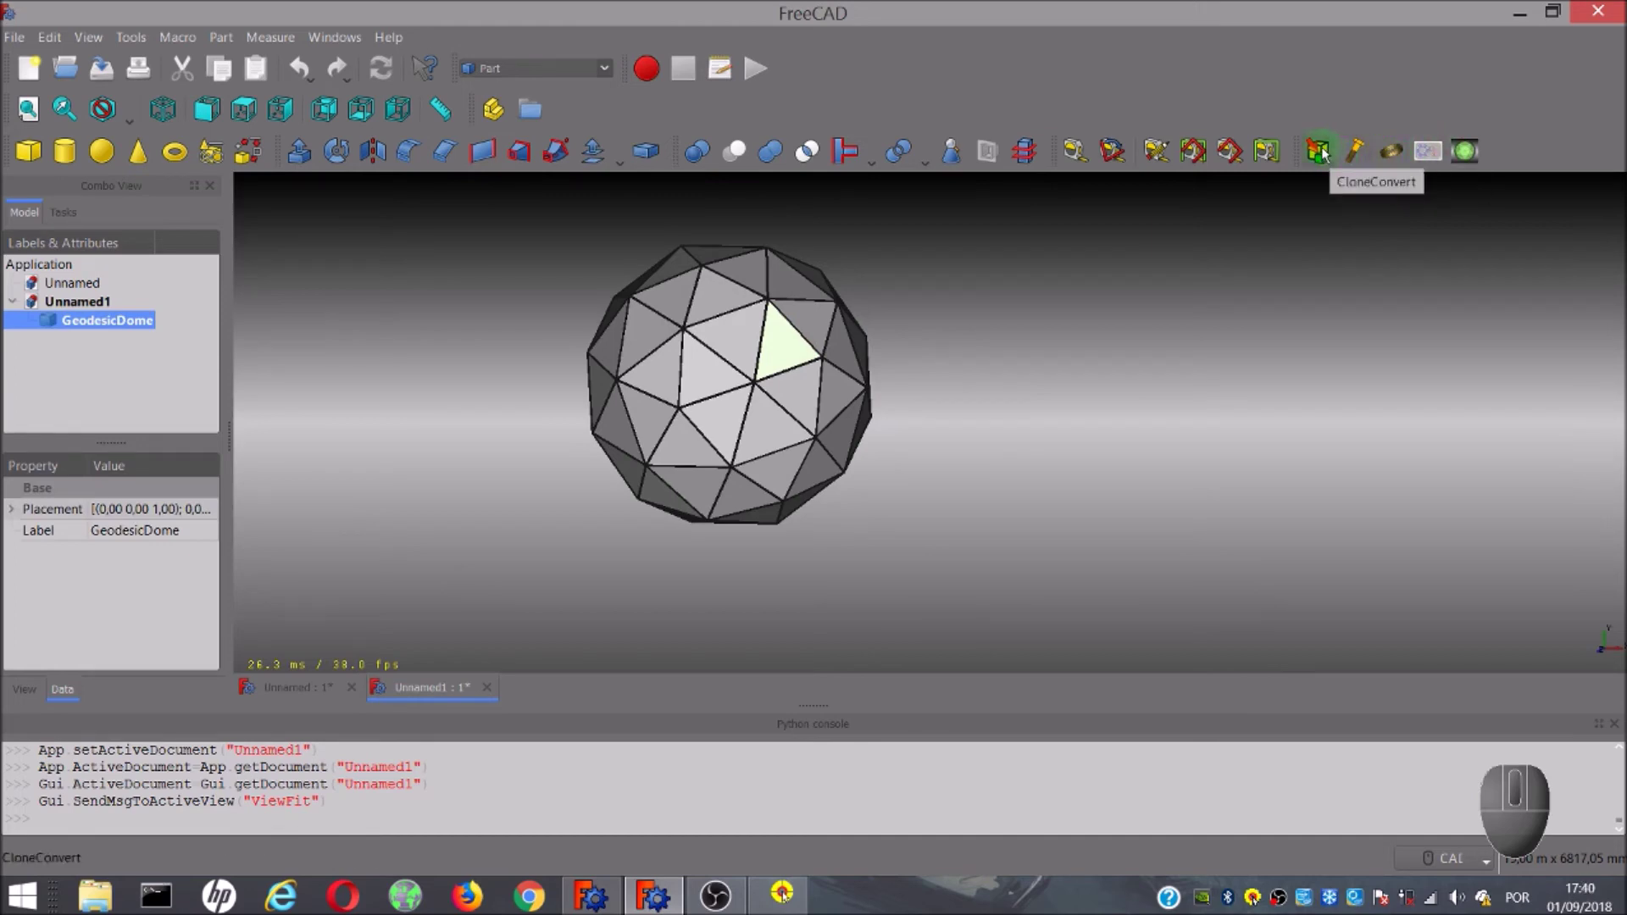
# Create GeodesicDome001 as a clone scaled 2 on X, Y and Z via CloneConvert.
pyautogui.click(1328, 155)
pyautogui.click(792, 228)
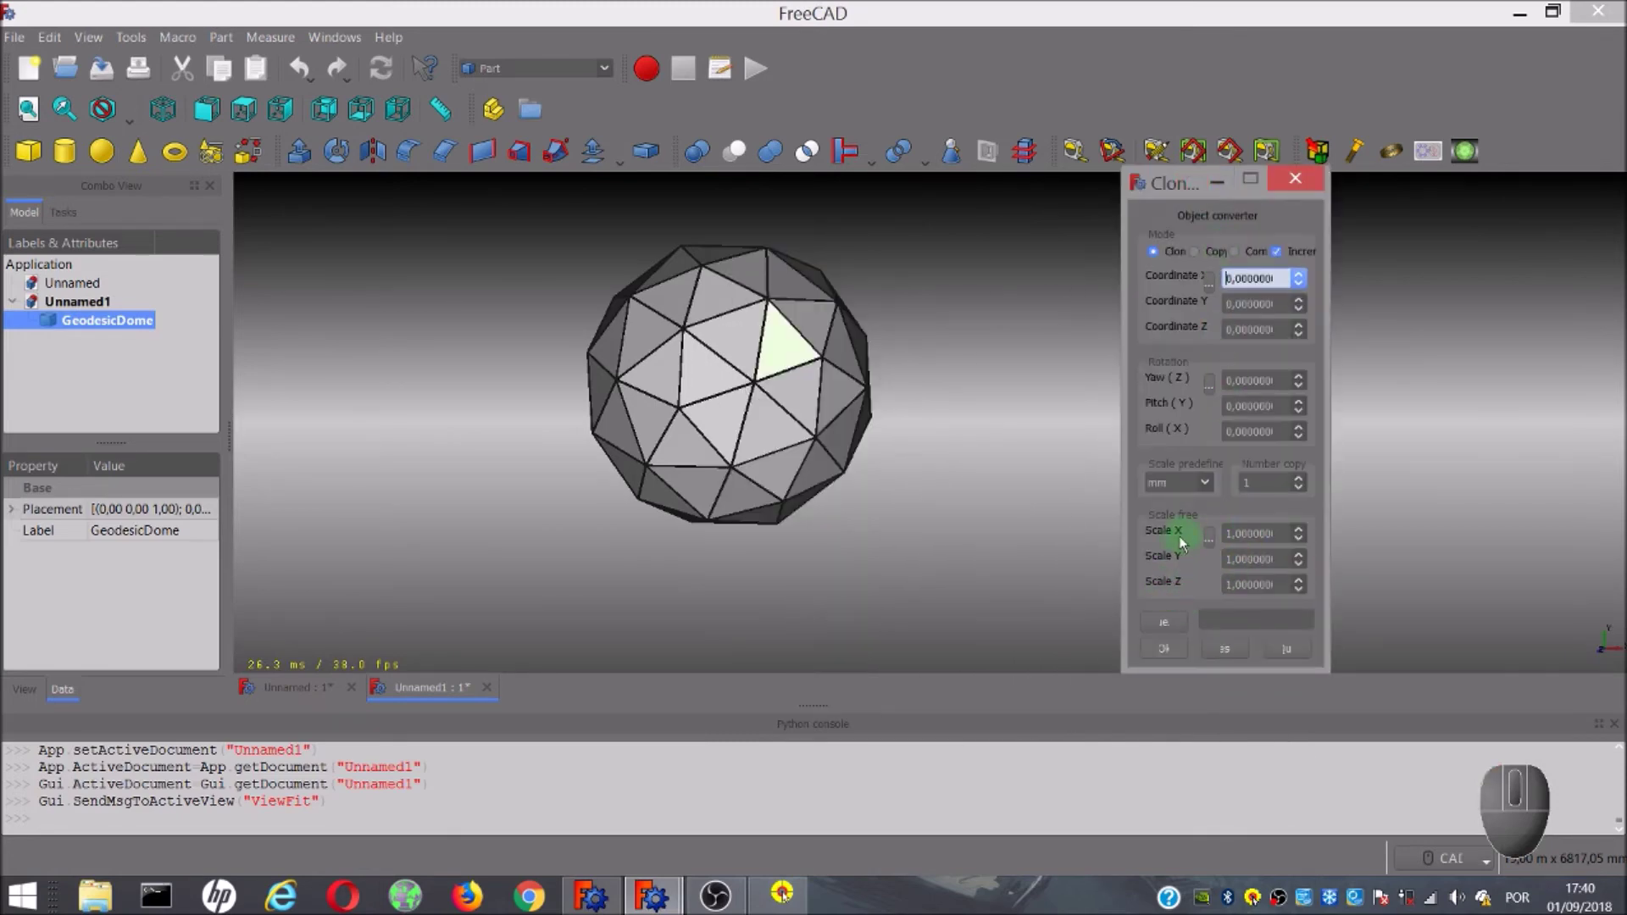
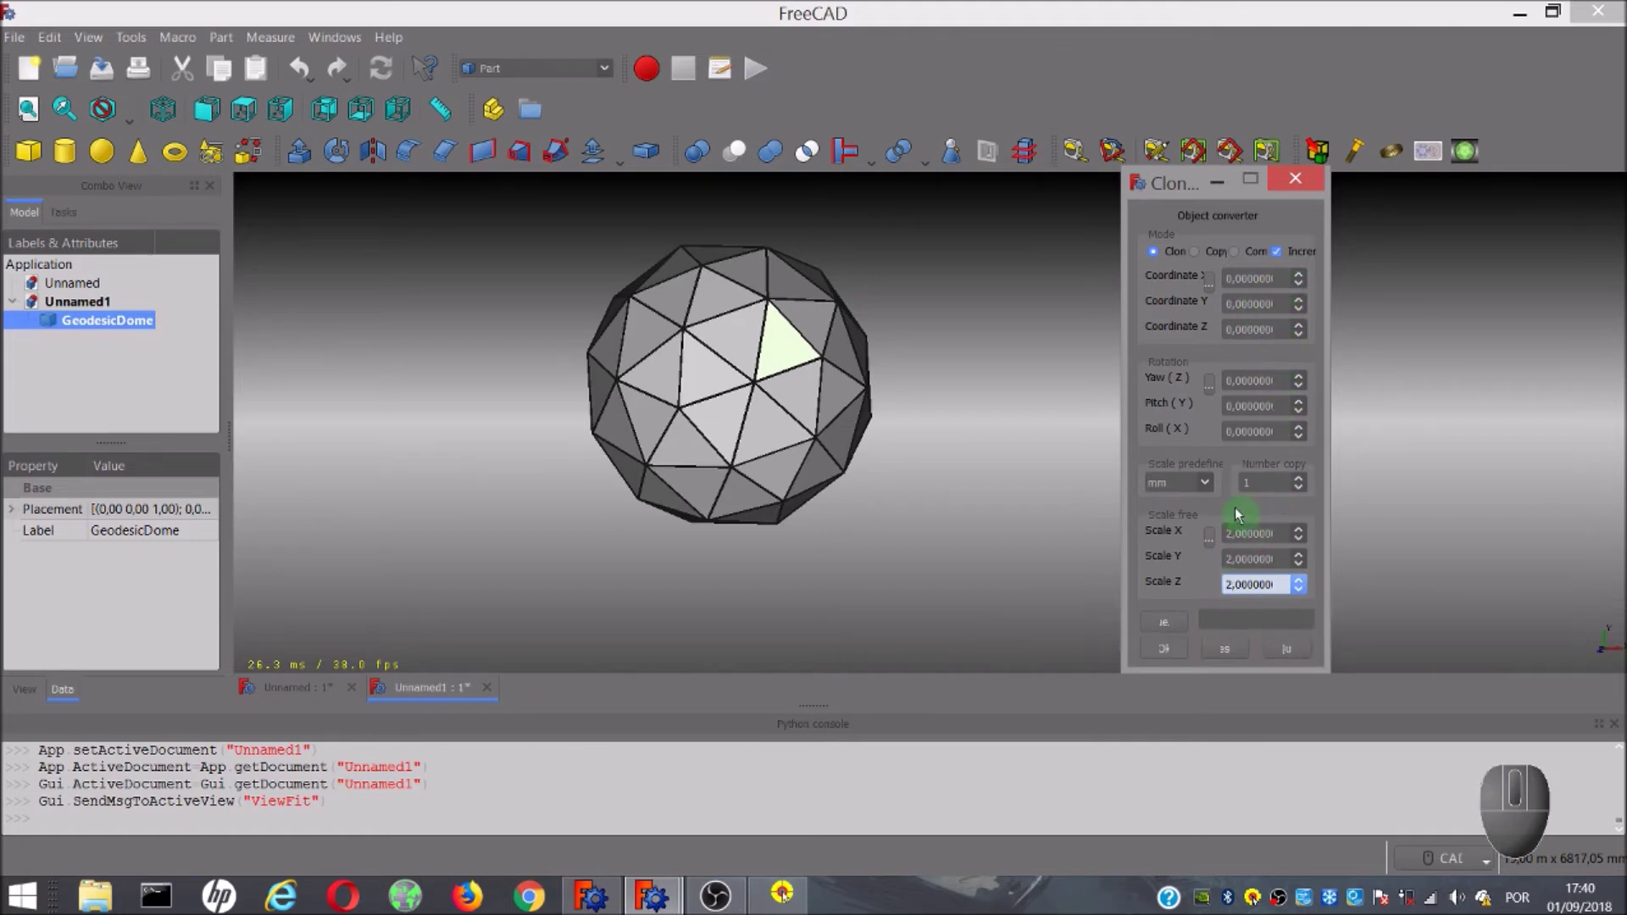
pyautogui.click(1183, 658)
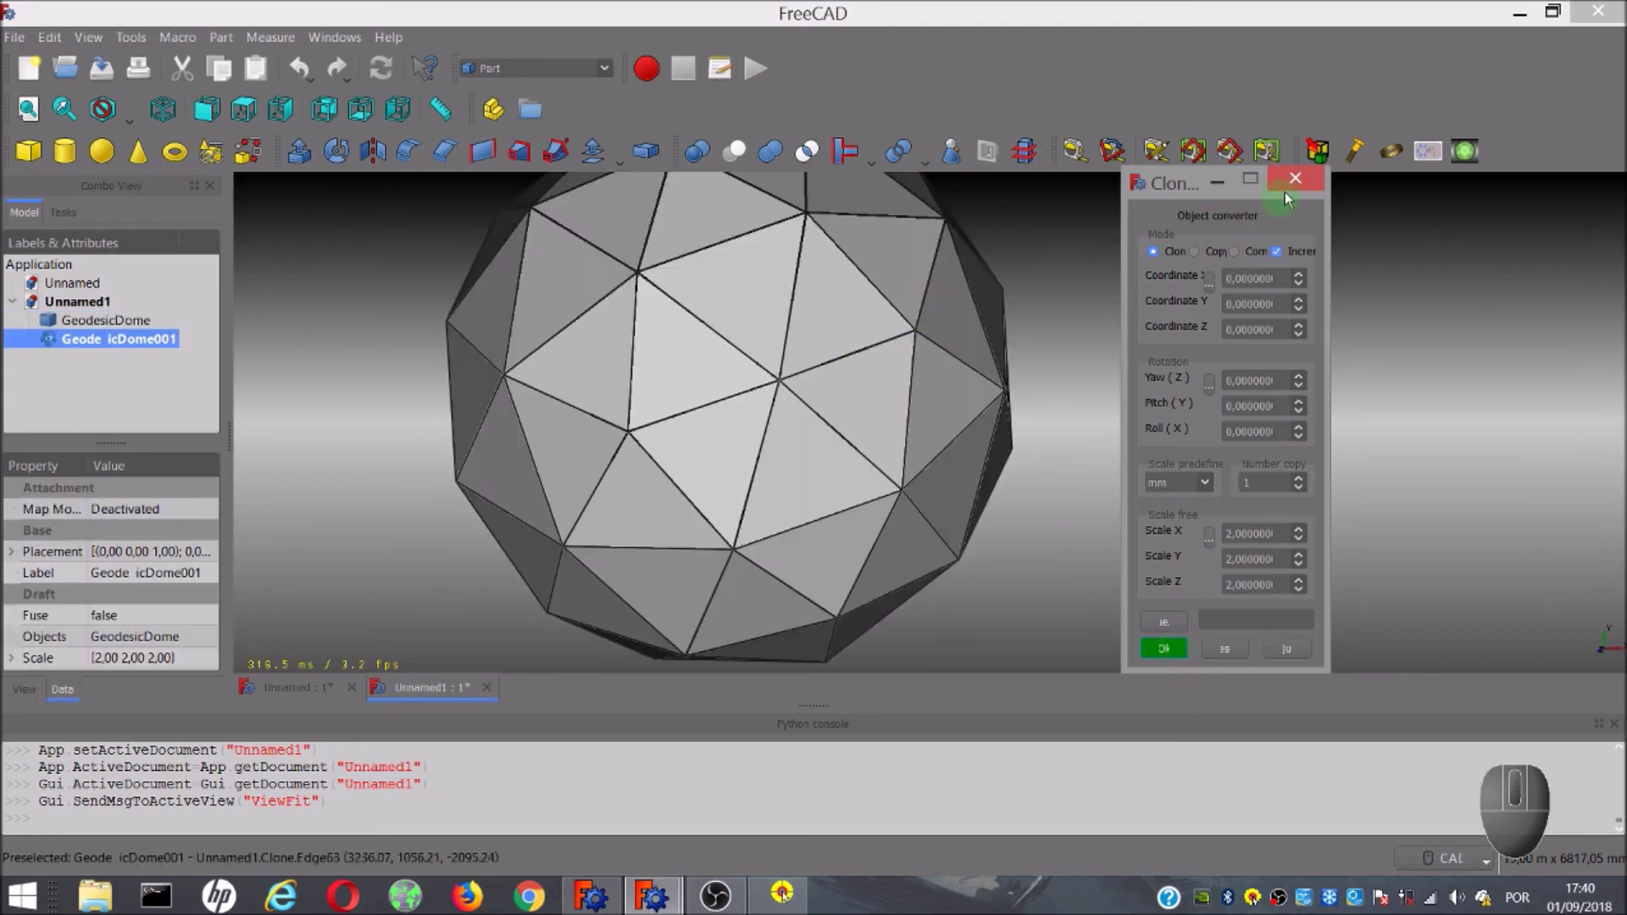
pyautogui.click(1302, 182)
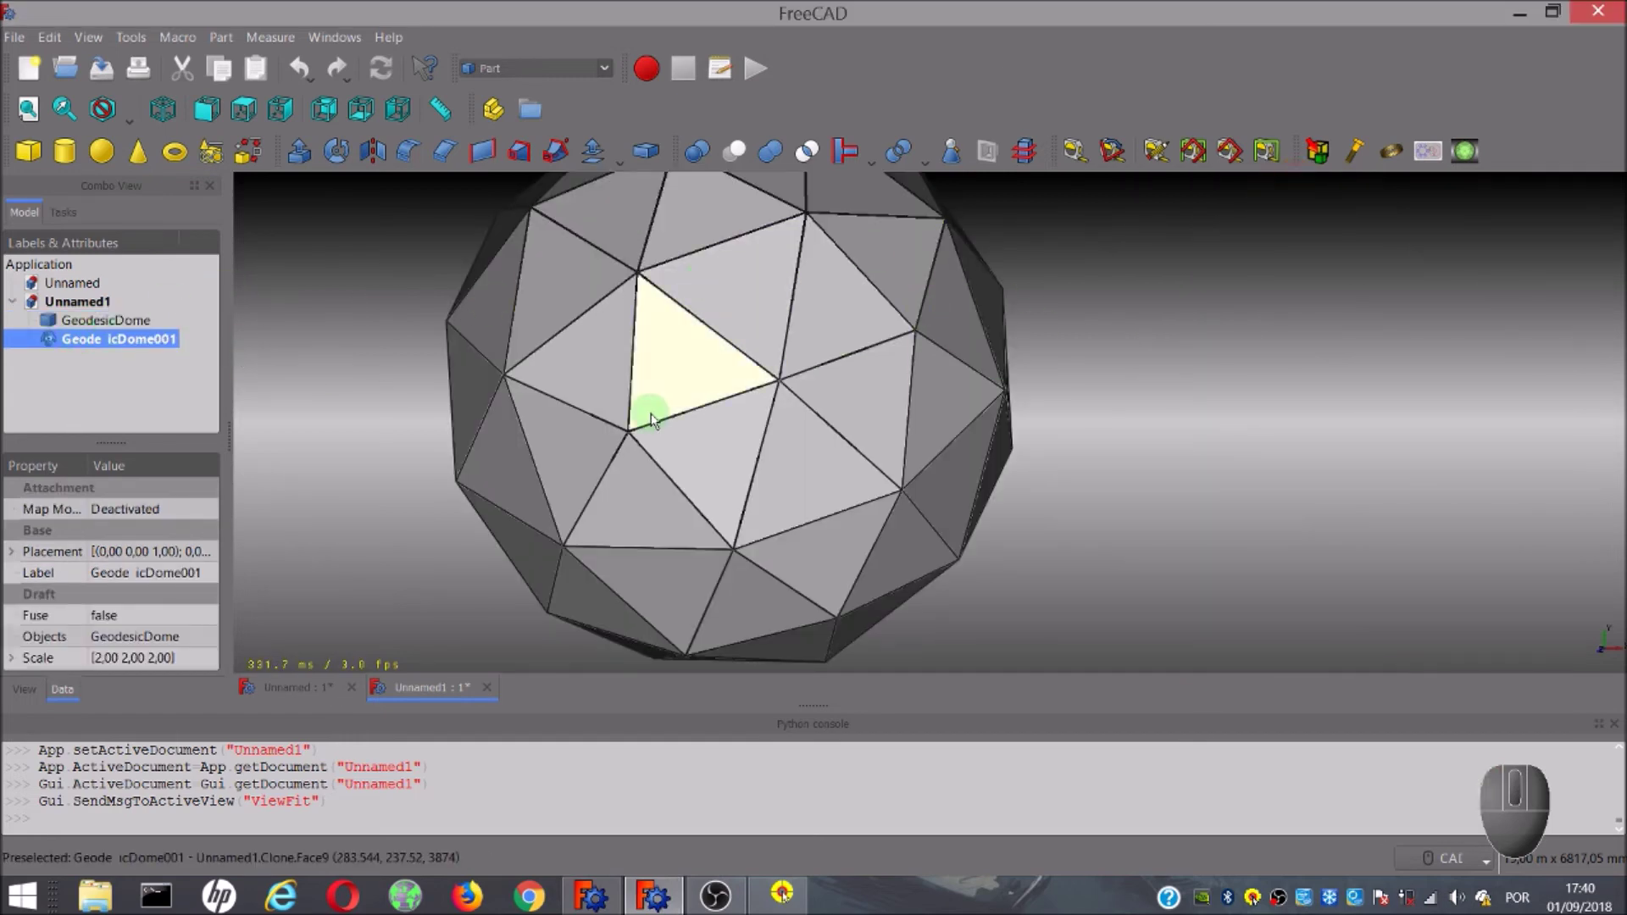
# Select GeodesicDome001 and bring up its Placement editor for the X translation.
pyautogui.click(144, 348)
pyautogui.rightClick(676, 364)
pyautogui.click(331, 299)
pyautogui.click(107, 336)
pyautogui.click(106, 345)
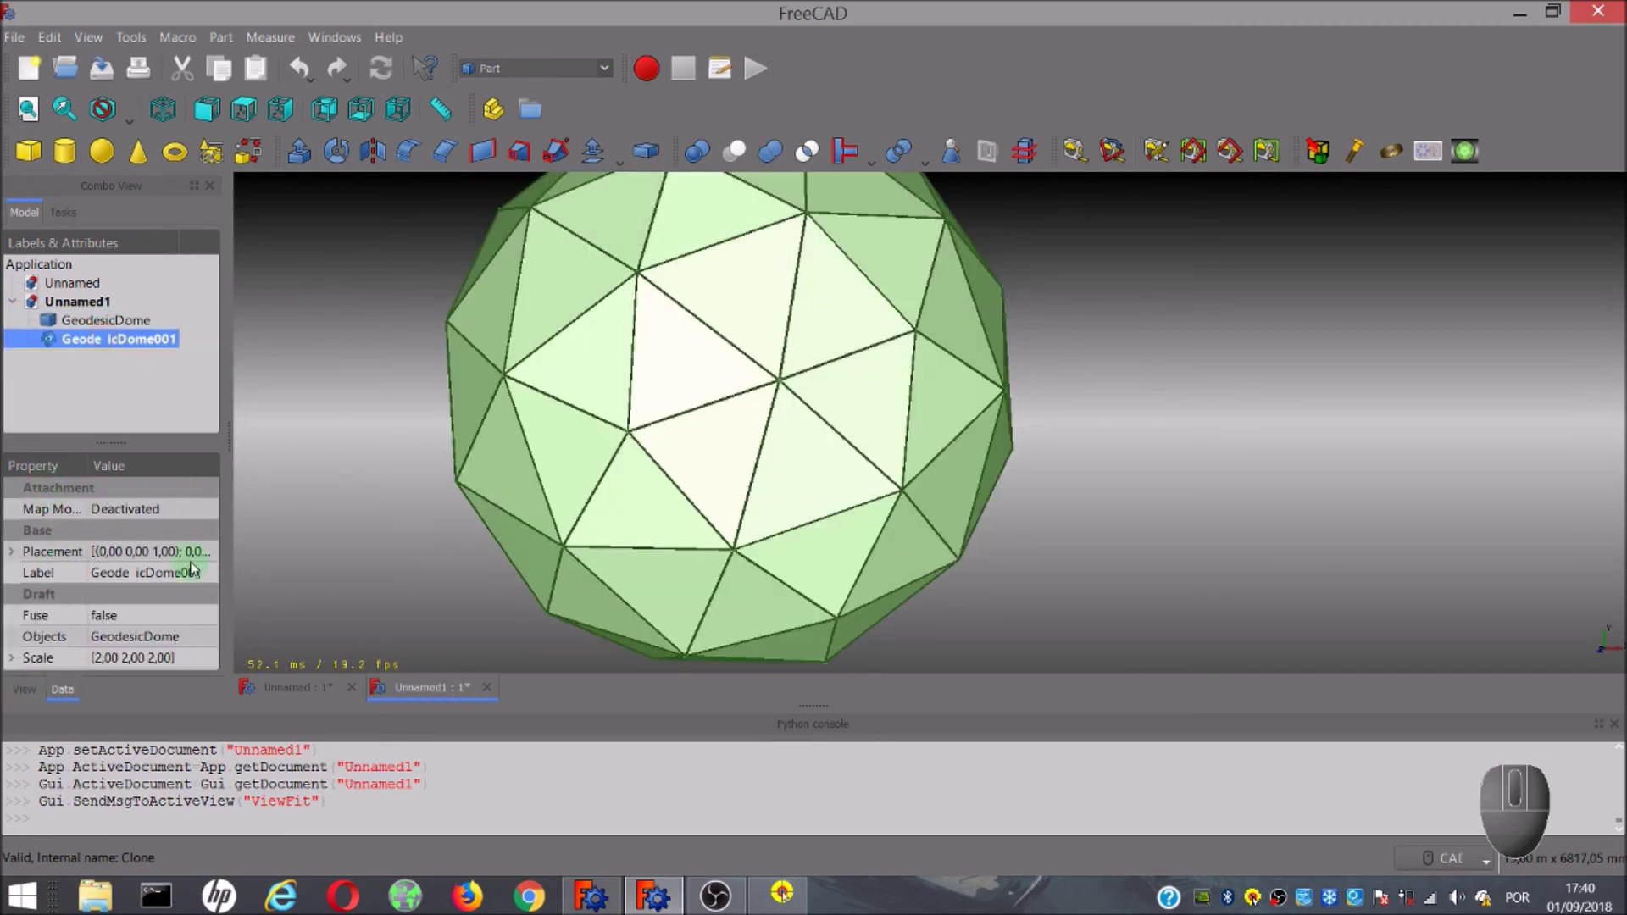
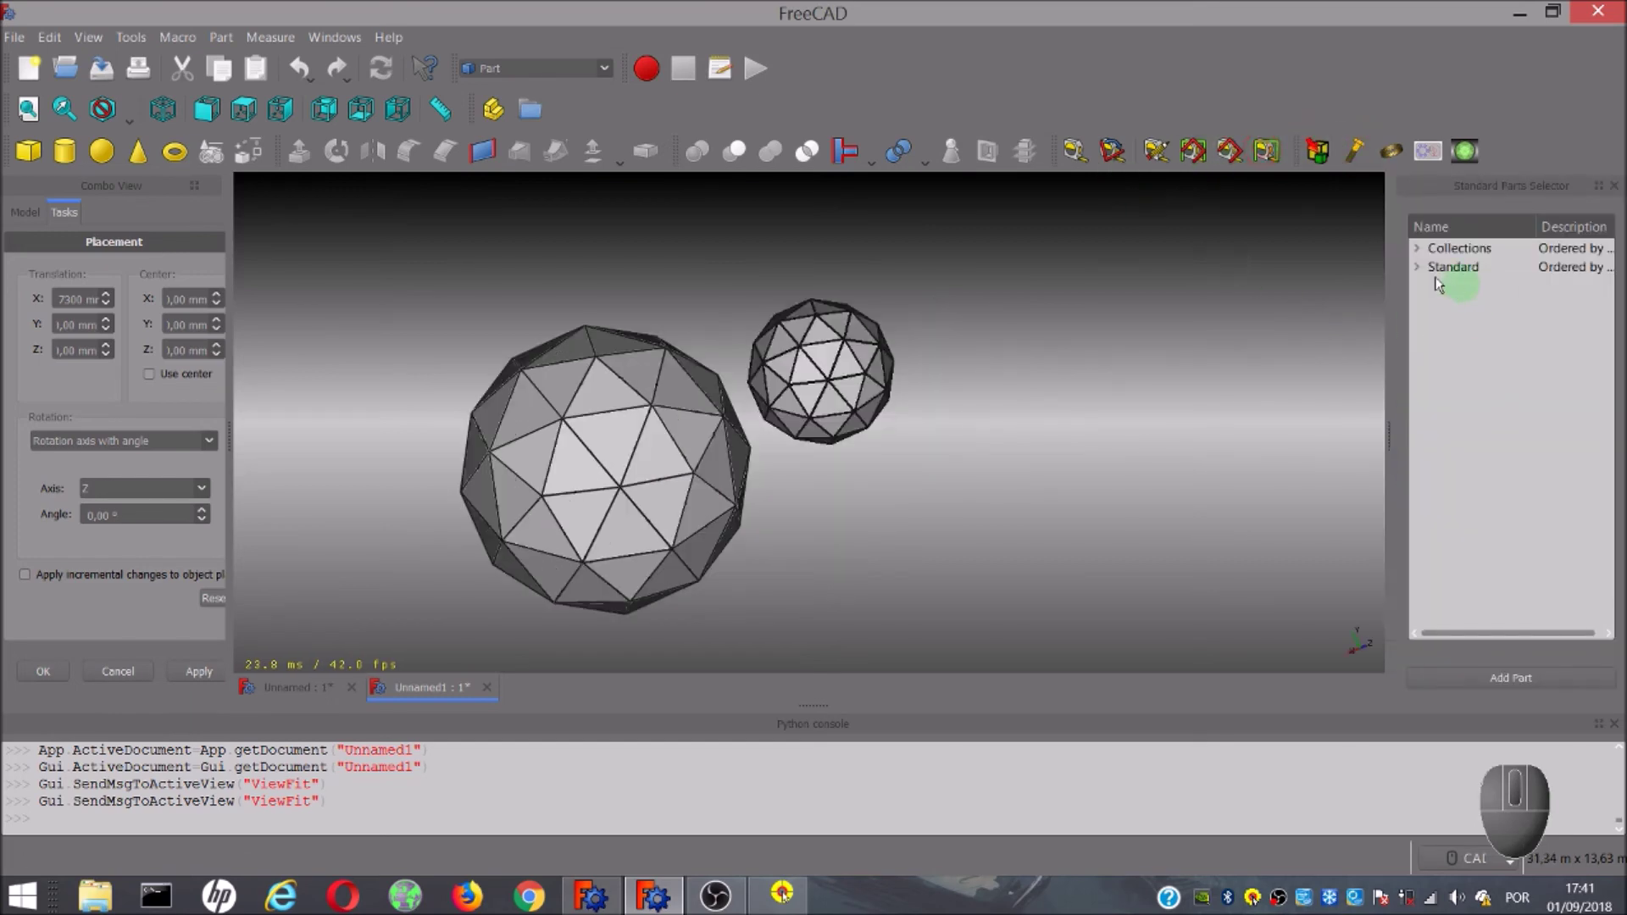
# From Collections > Bearings add the DIN625-1 ball bearing, size 608 open type.
pyautogui.click(1419, 257)
pyautogui.click(1442, 289)
pyautogui.click(1480, 313)
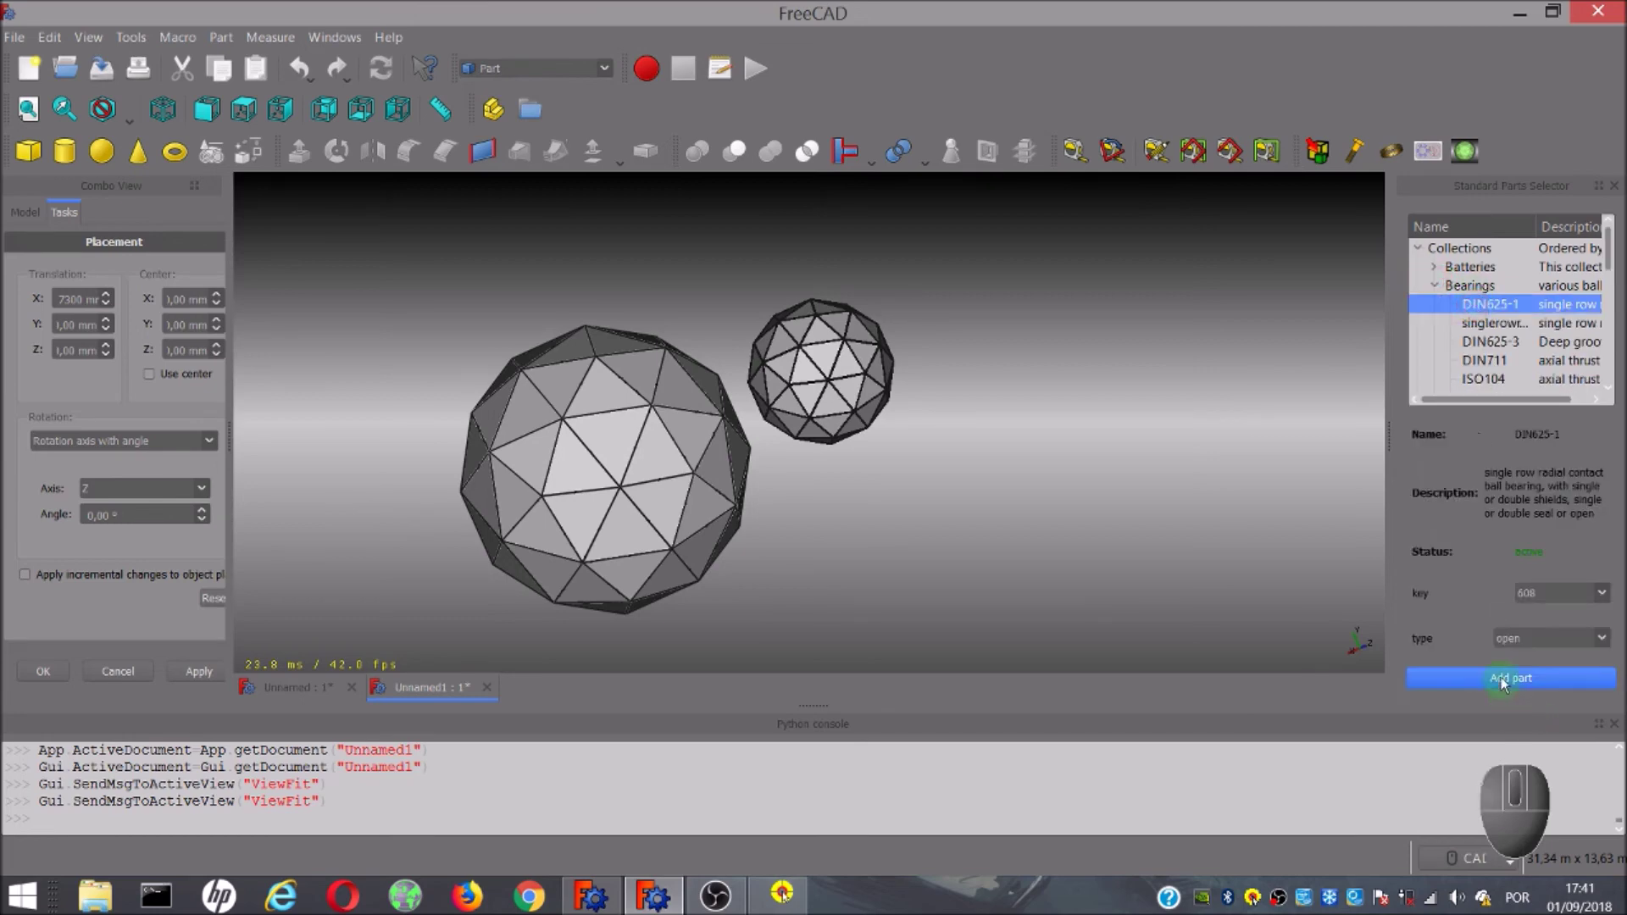
pyautogui.click(1506, 683)
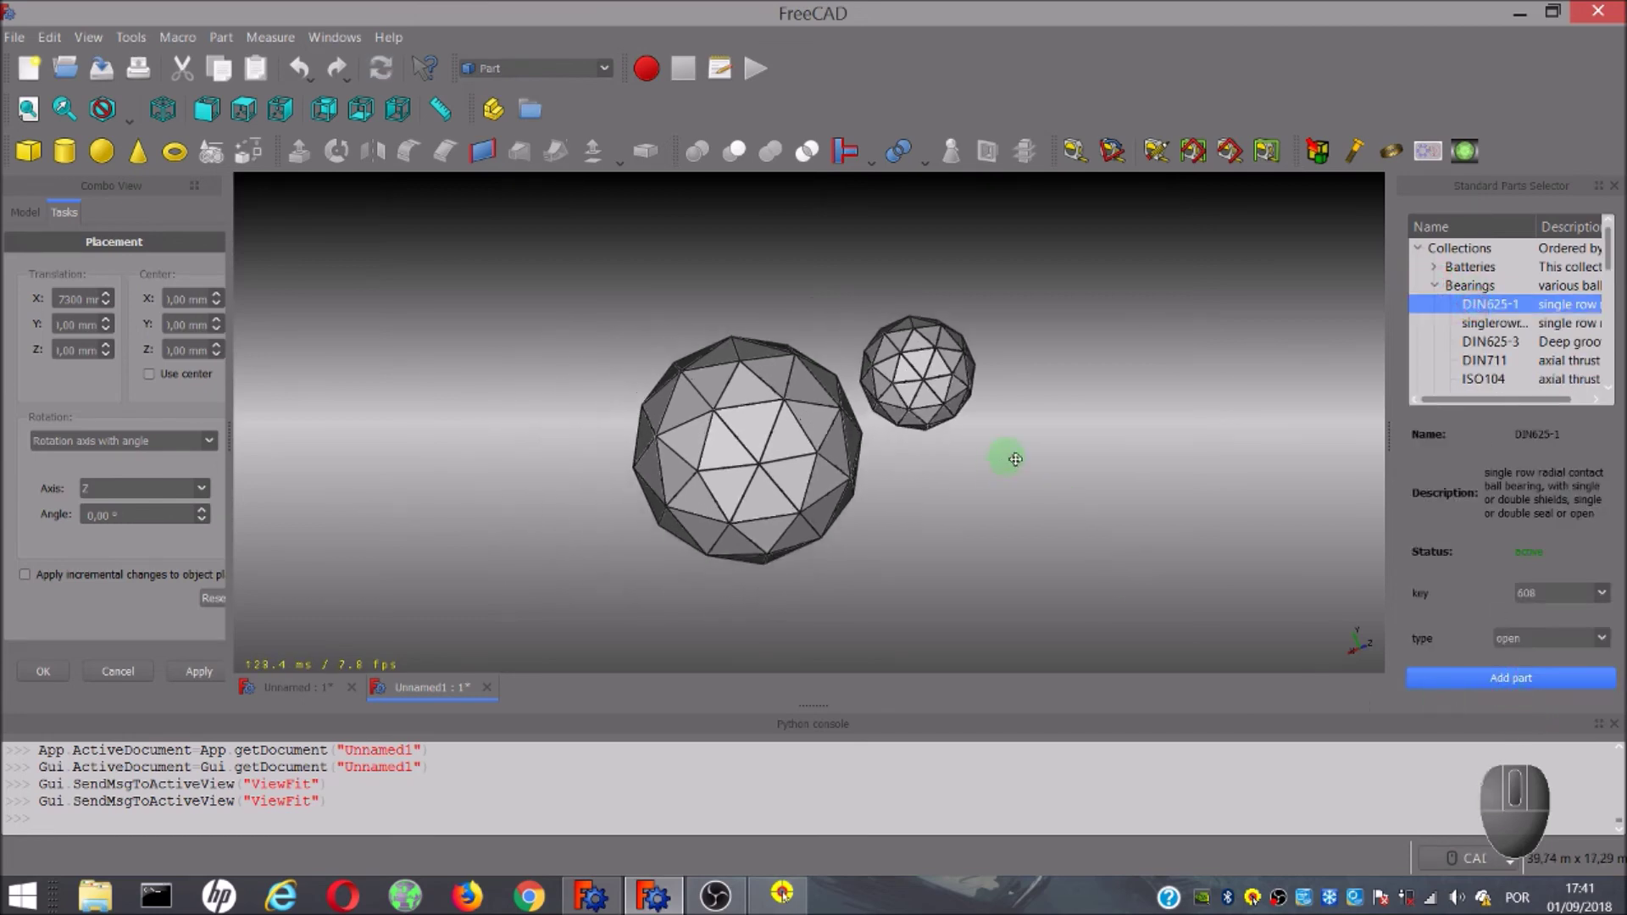
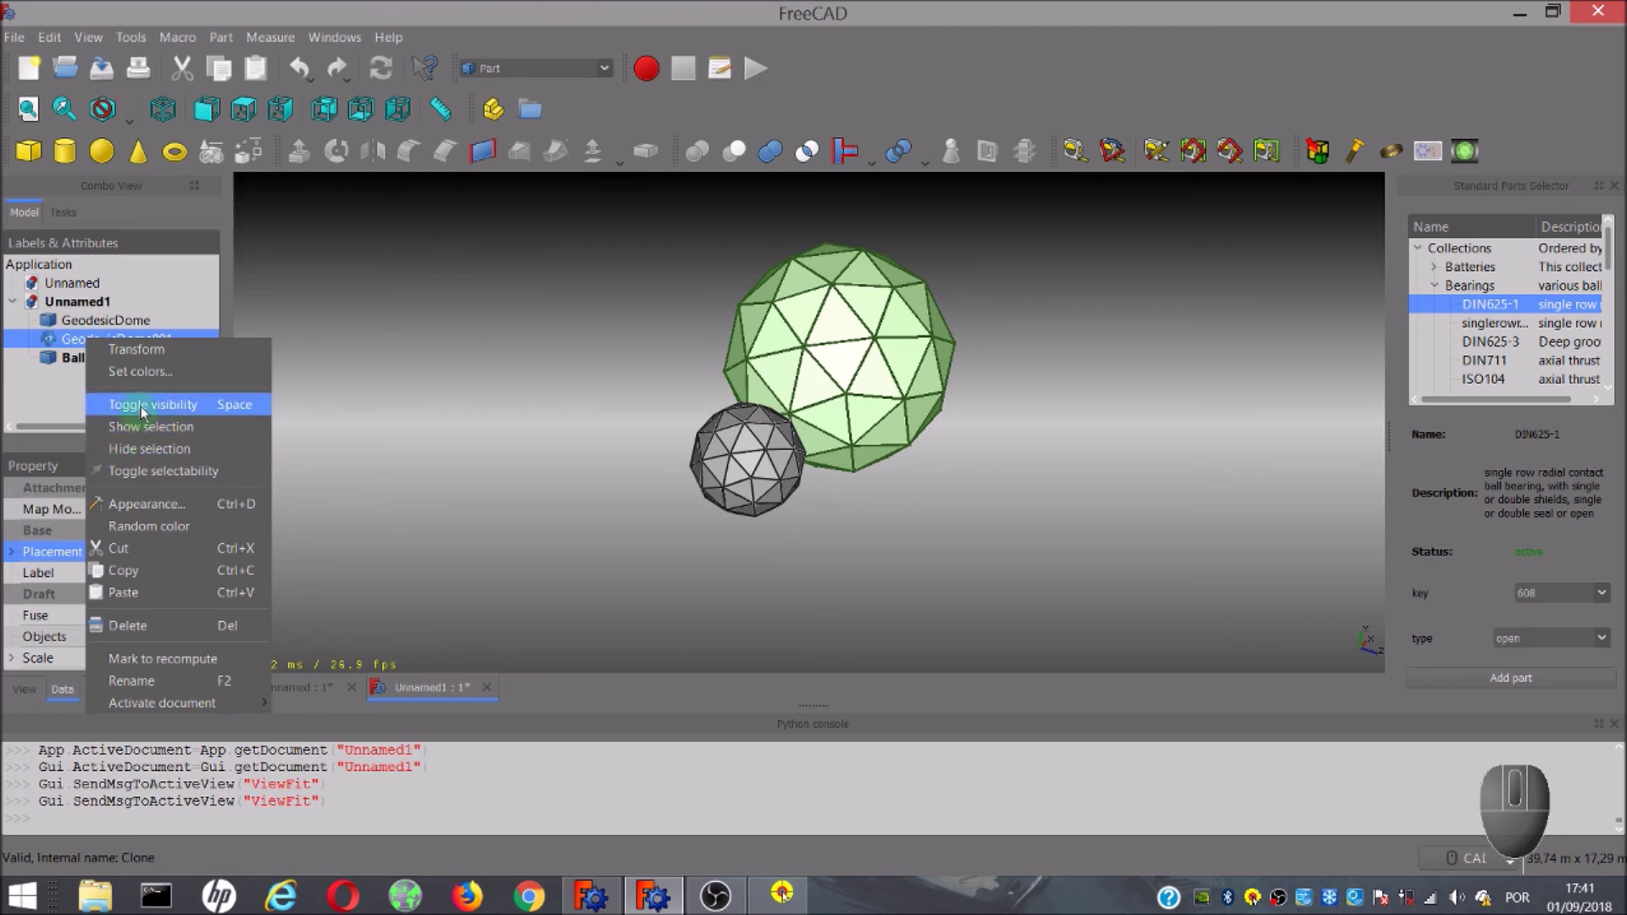
# Toggle visibility off for the scaled dome clone and the original dome, leaving the bearing fitted in view.
pyautogui.click(146, 414)
pyautogui.rightClick(119, 326)
pyautogui.click(157, 390)
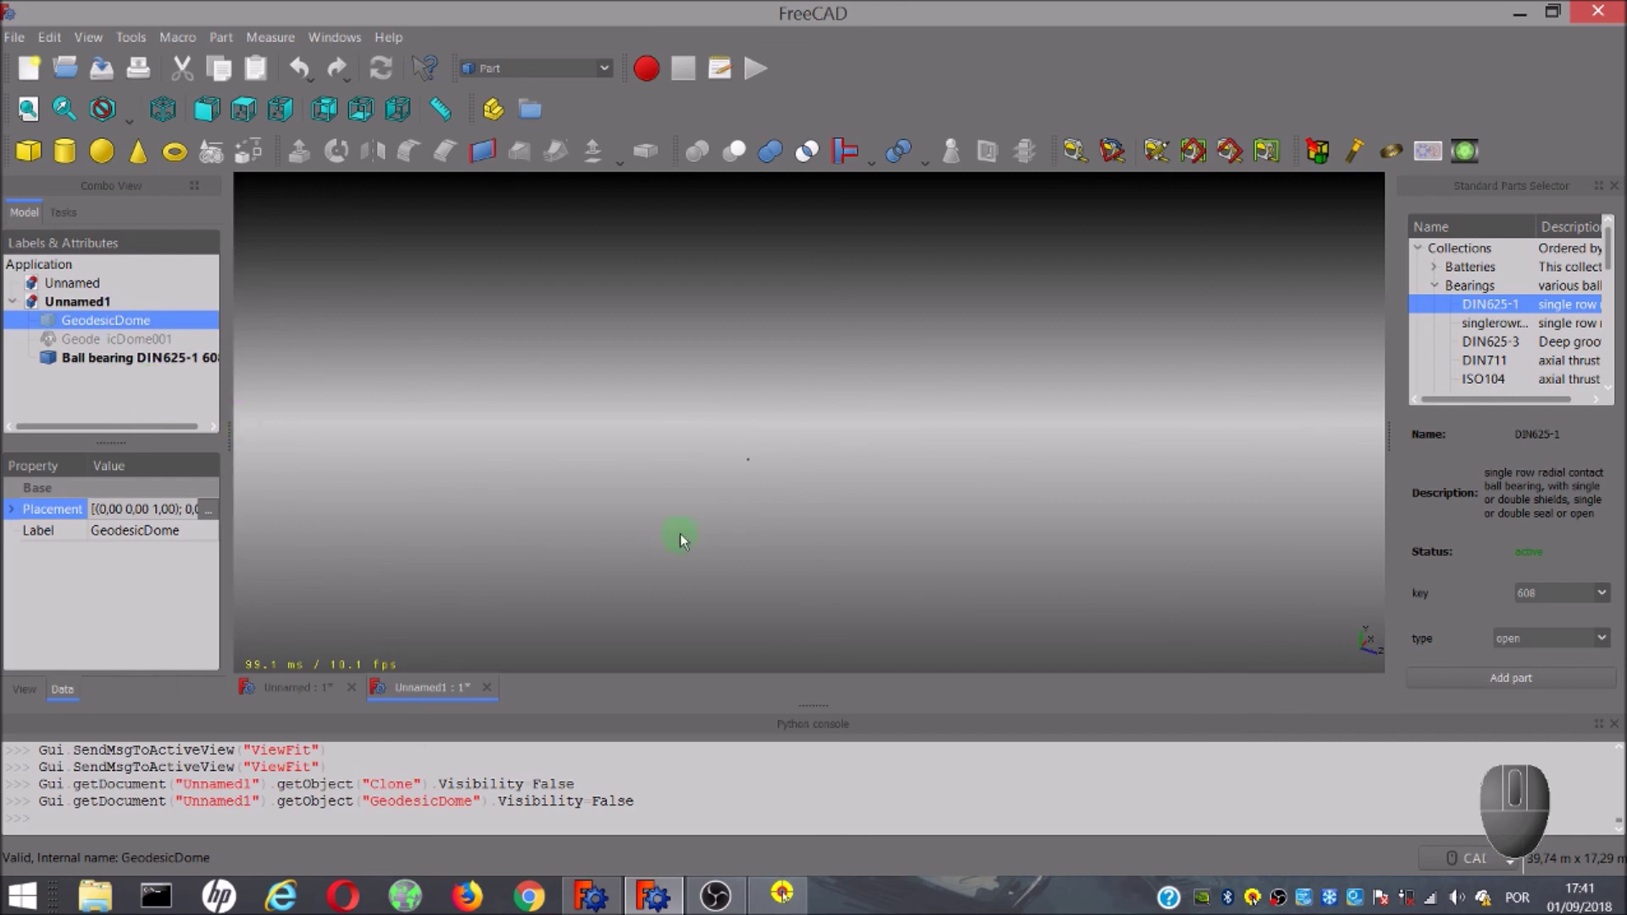
pyautogui.click(691, 536)
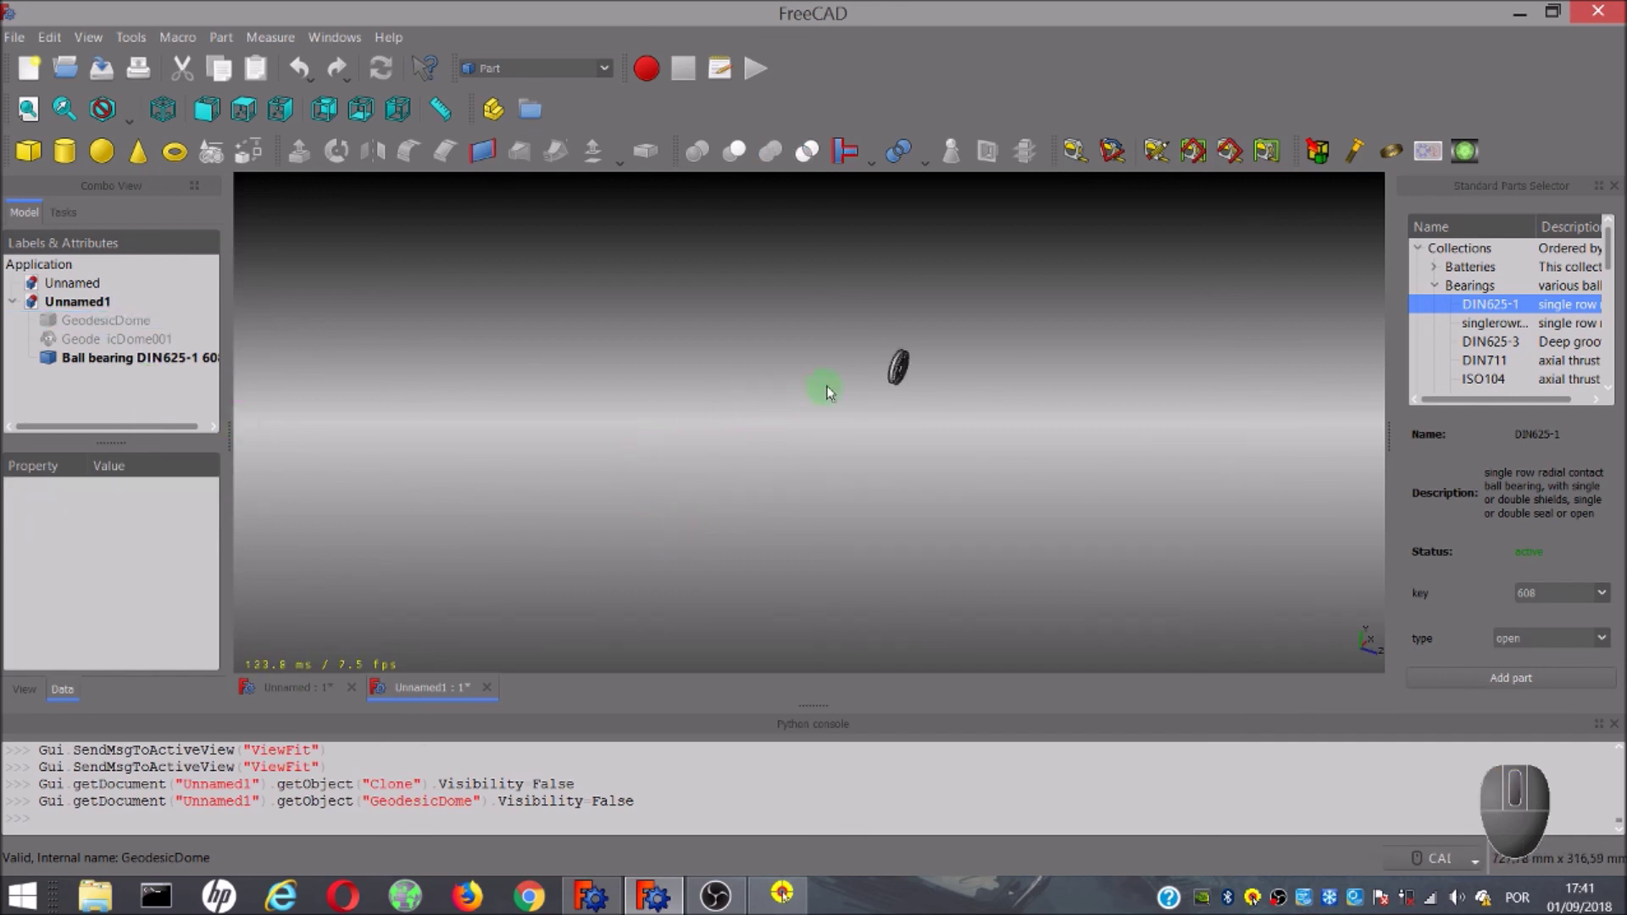
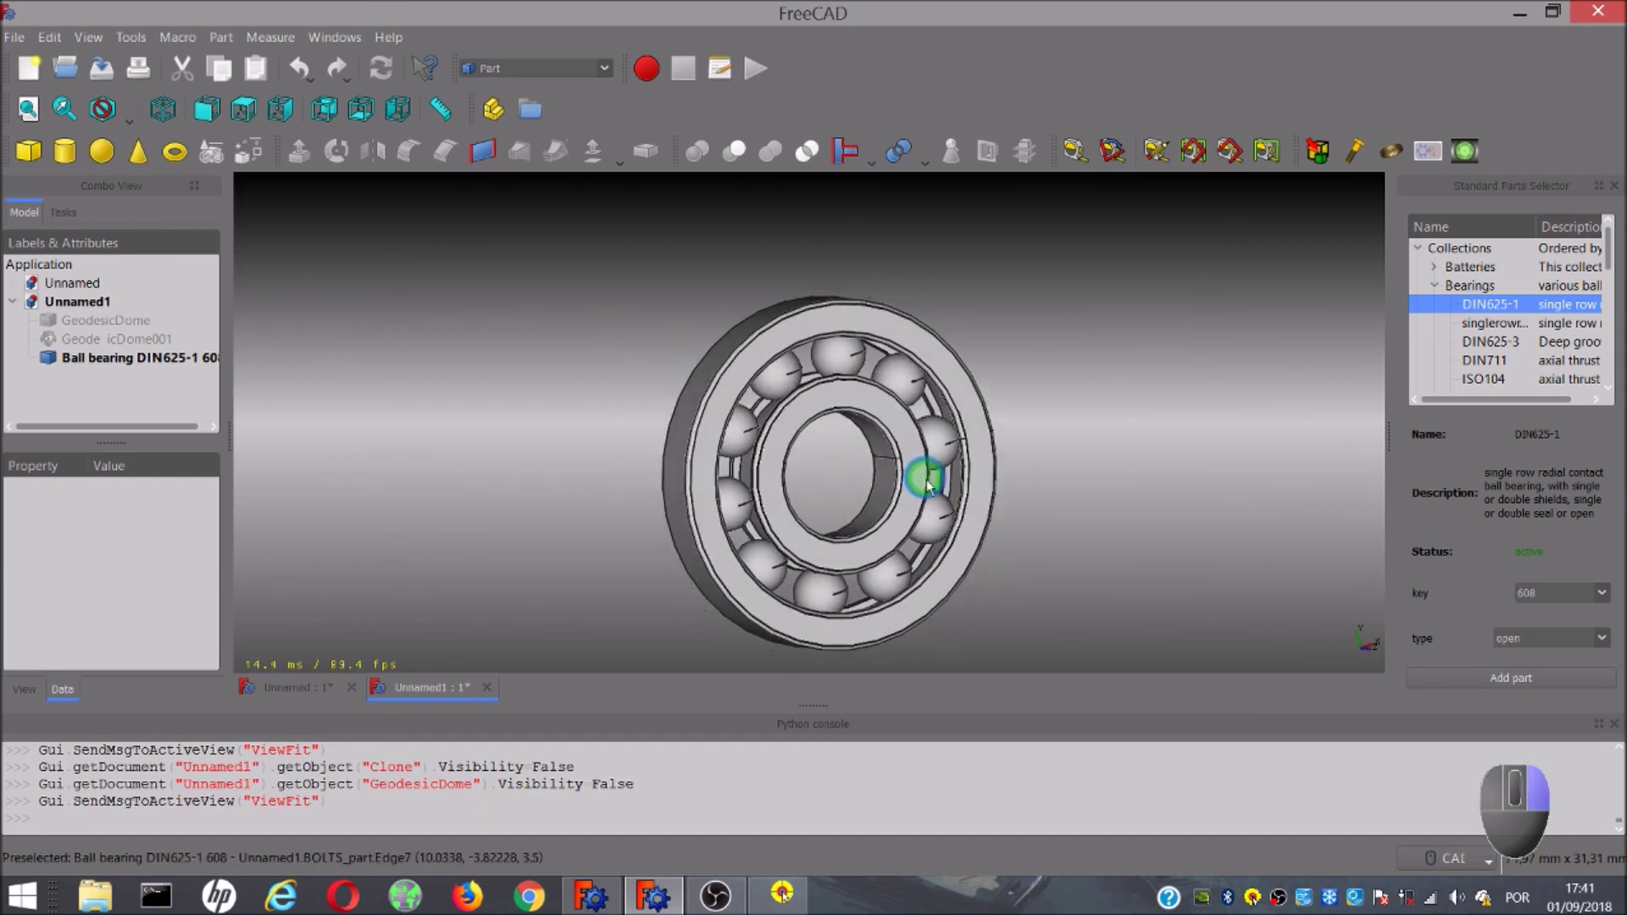
pyautogui.middleClick(1262, 387)
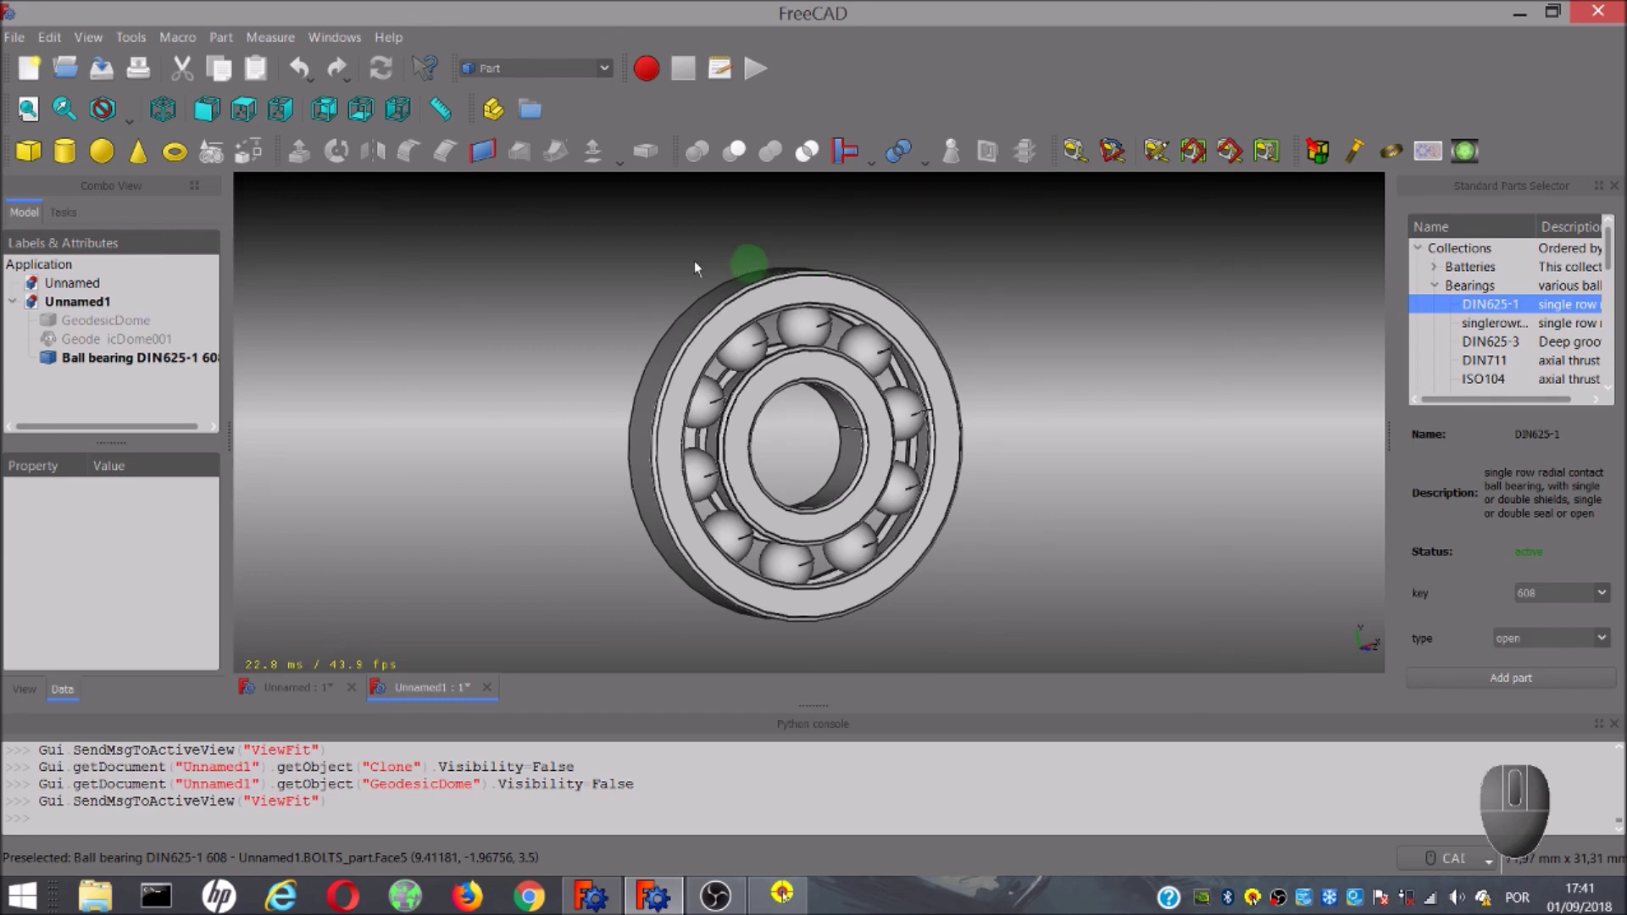
# Make TechDraw the active workbench from the workbench dropdown.
pyautogui.click(611, 71)
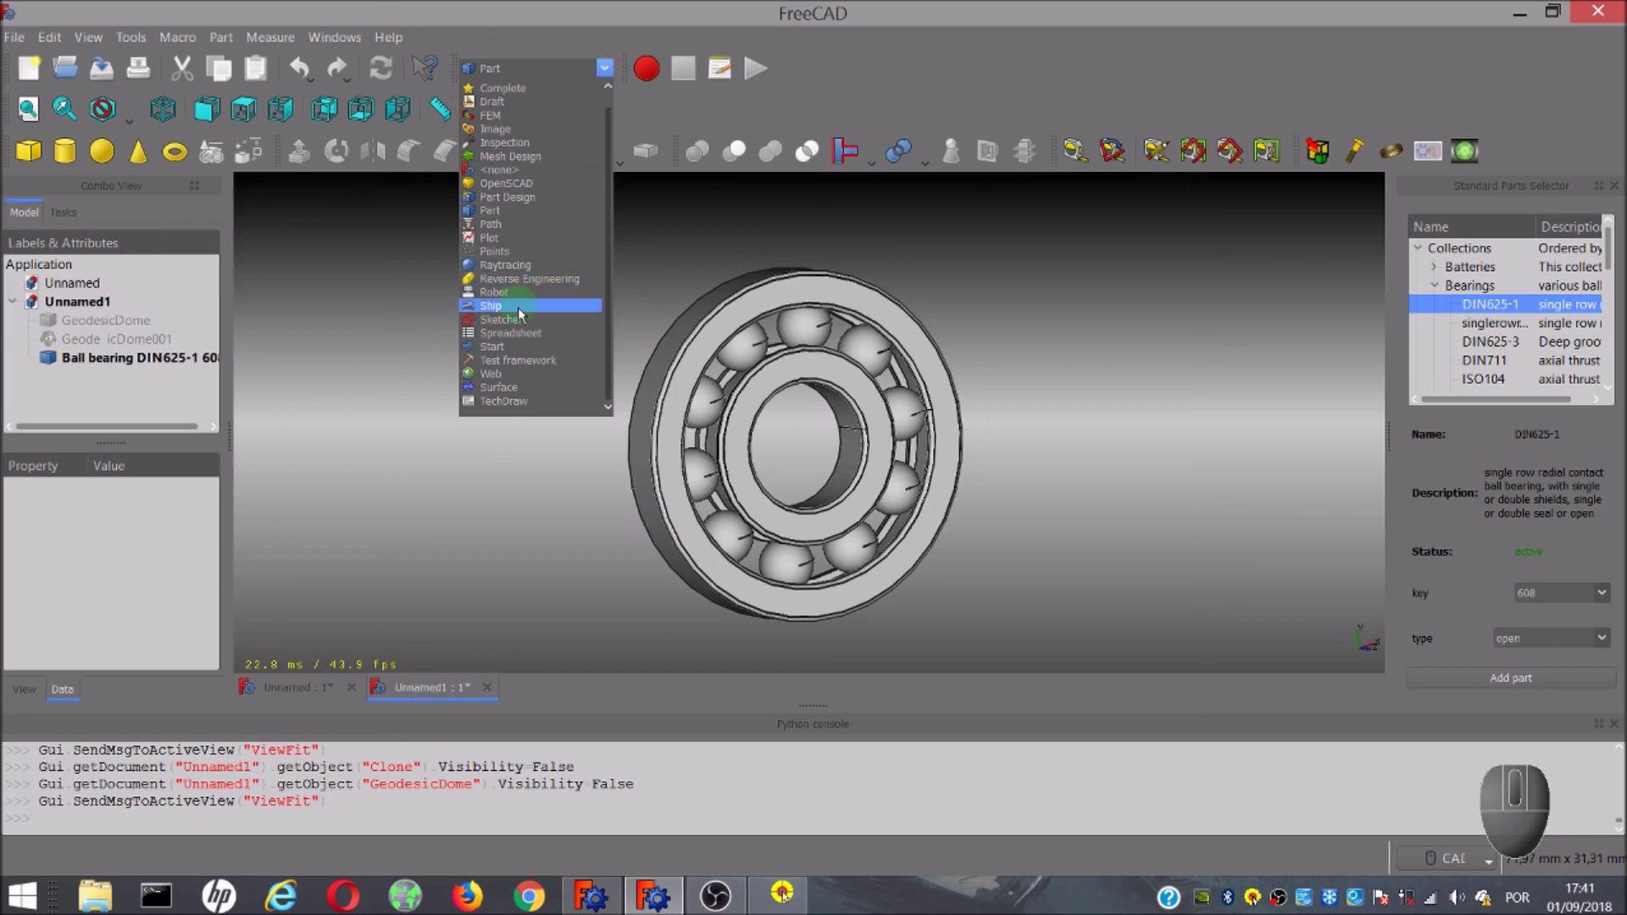
pyautogui.moveTo(524, 328); pyautogui.dragTo(553, 407)
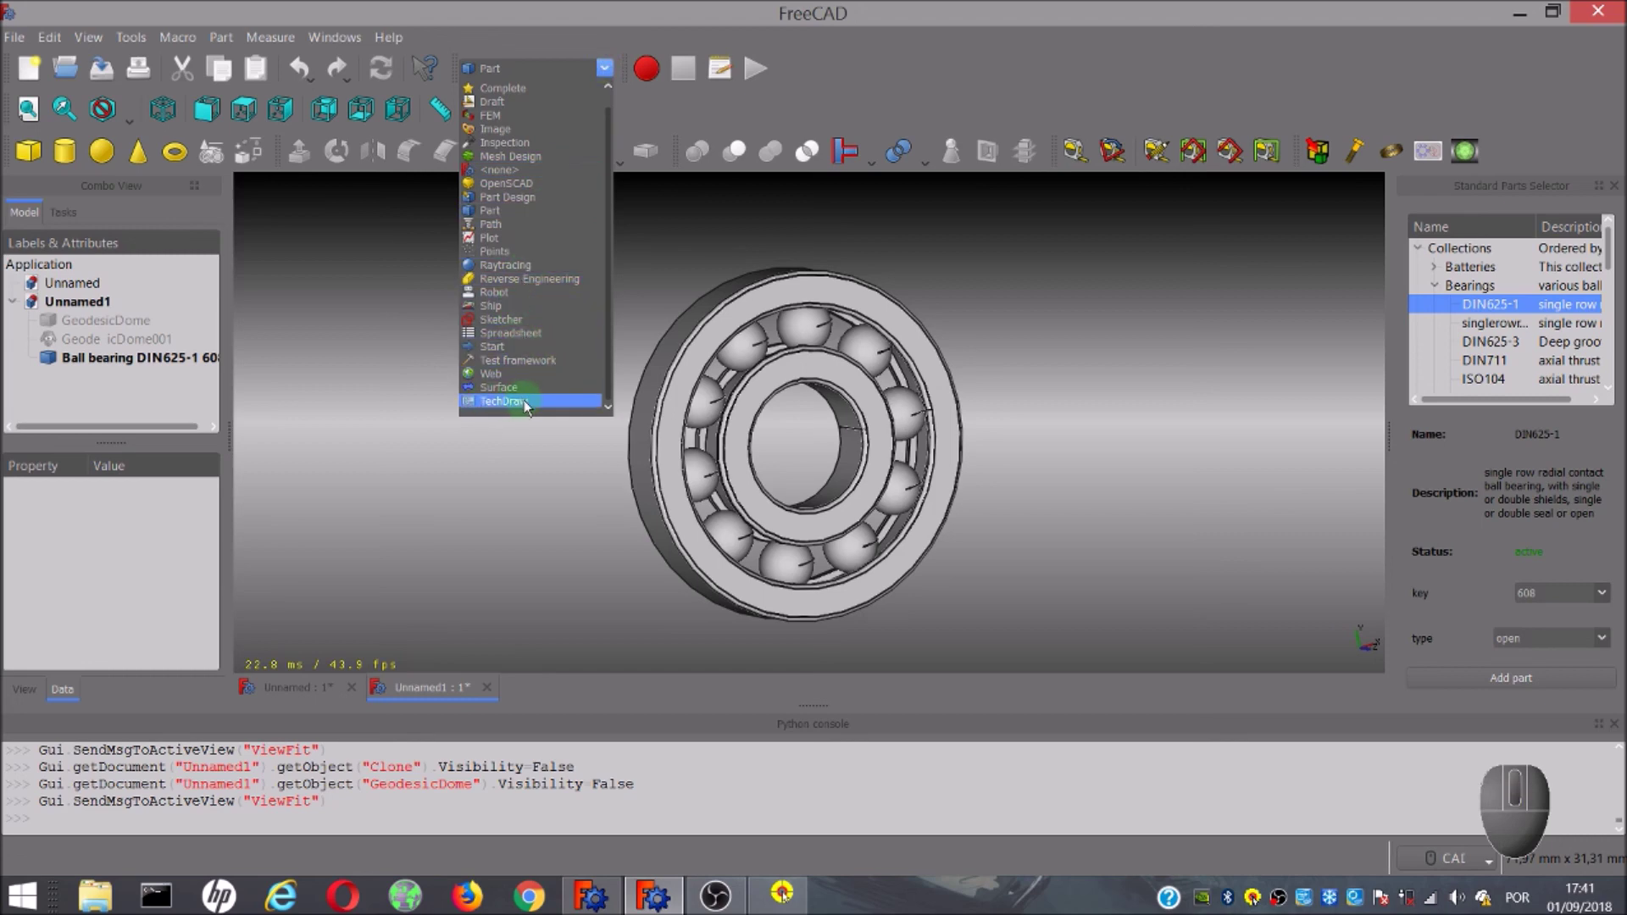
pyautogui.click(530, 408)
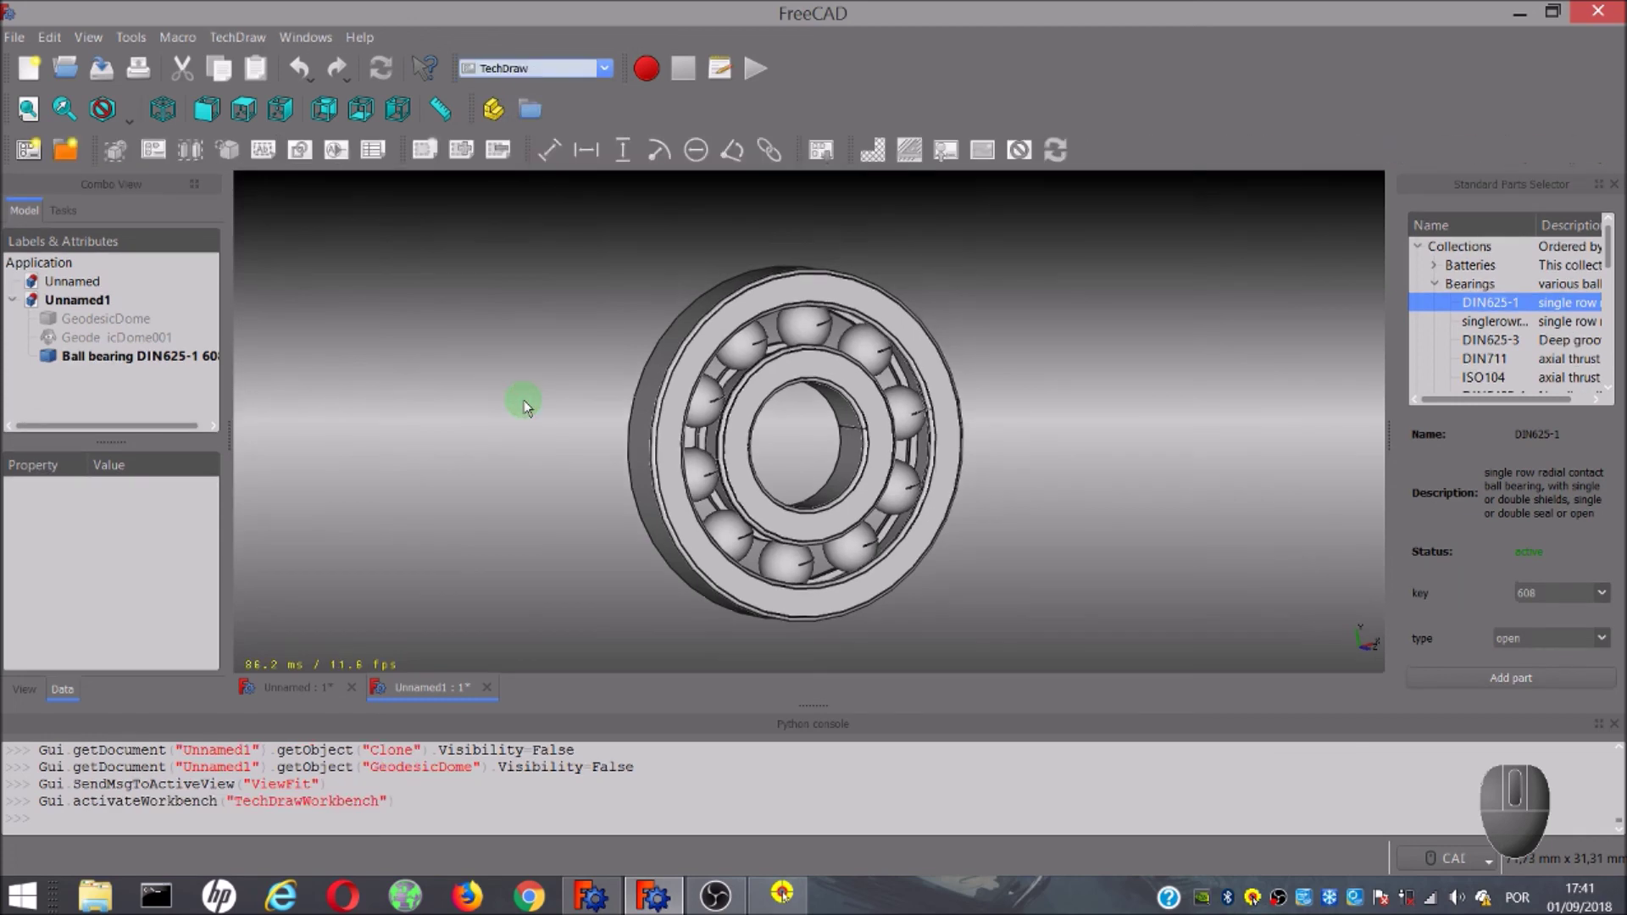